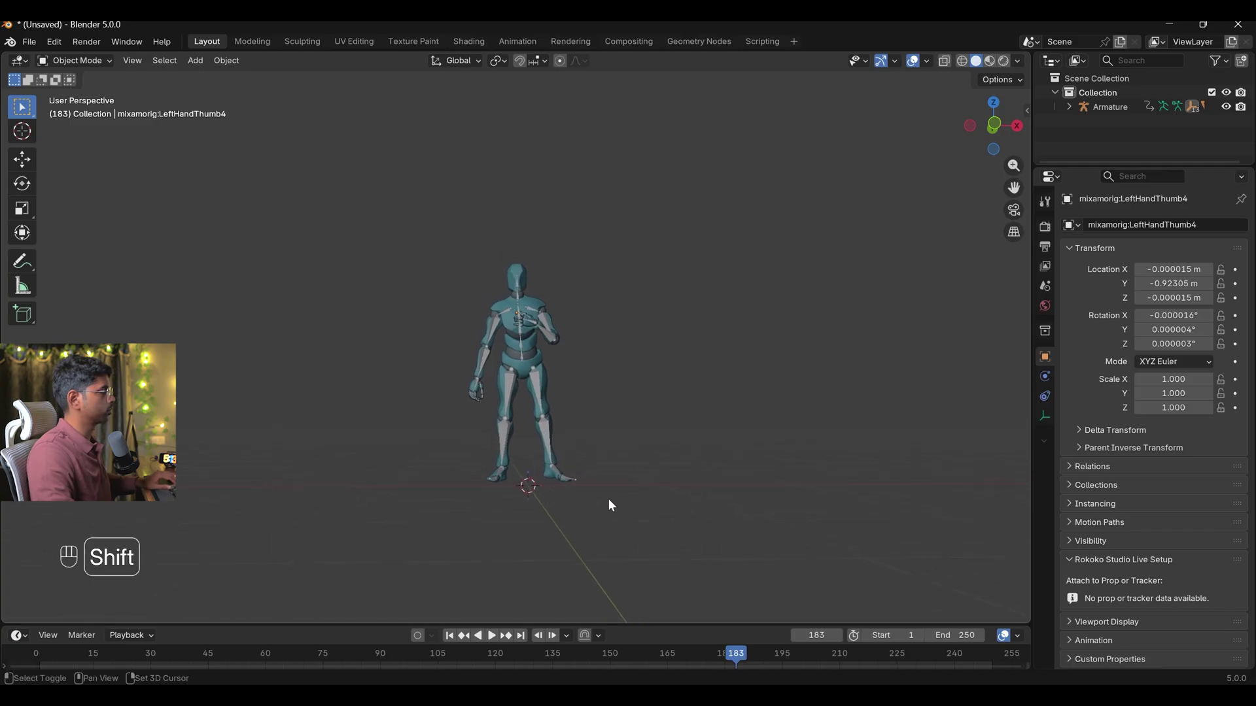
Frame both characters and show the Rokoko add-on tab in the N sidebar
{"action": "key", "text": "space"}
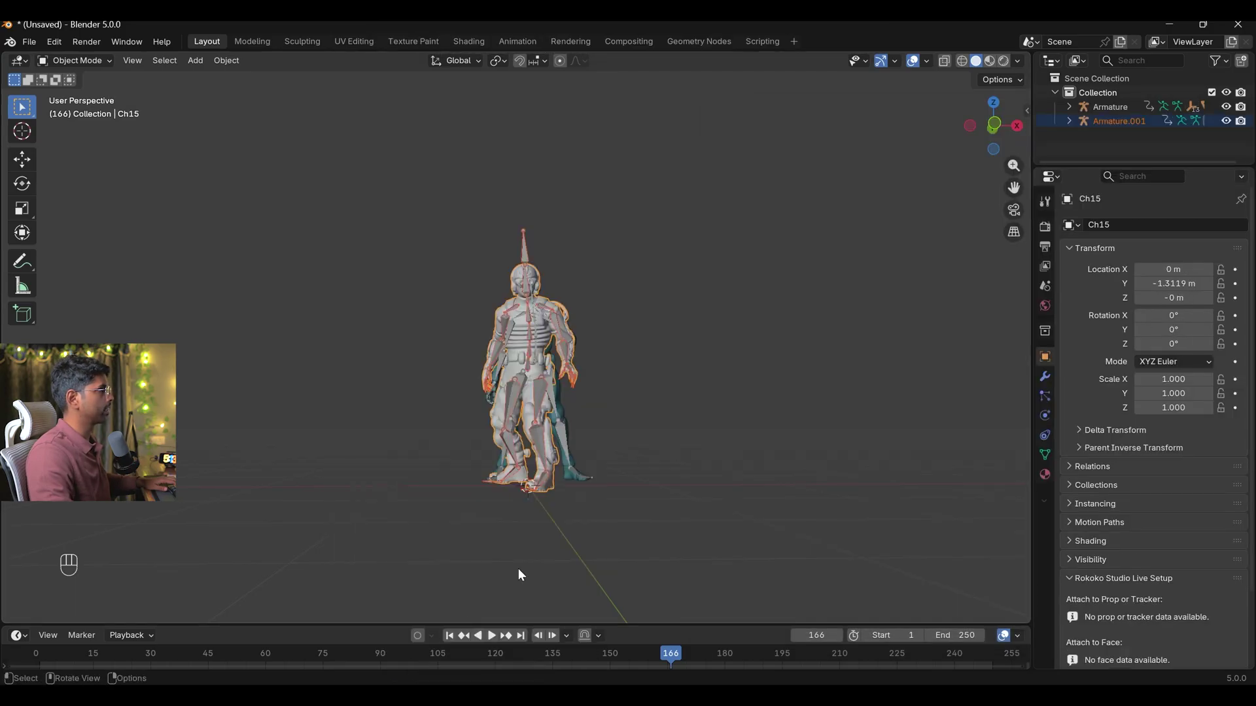
{"action": "key", "text": "g"}
{"action": "key", "text": "x"}
{"action": "left_click", "coordinate": [857, 497]}
{"action": "left_click_drag", "start_coordinate": [830, 464], "coordinate": [687, 437]}
{"action": "key", "text": "n"}
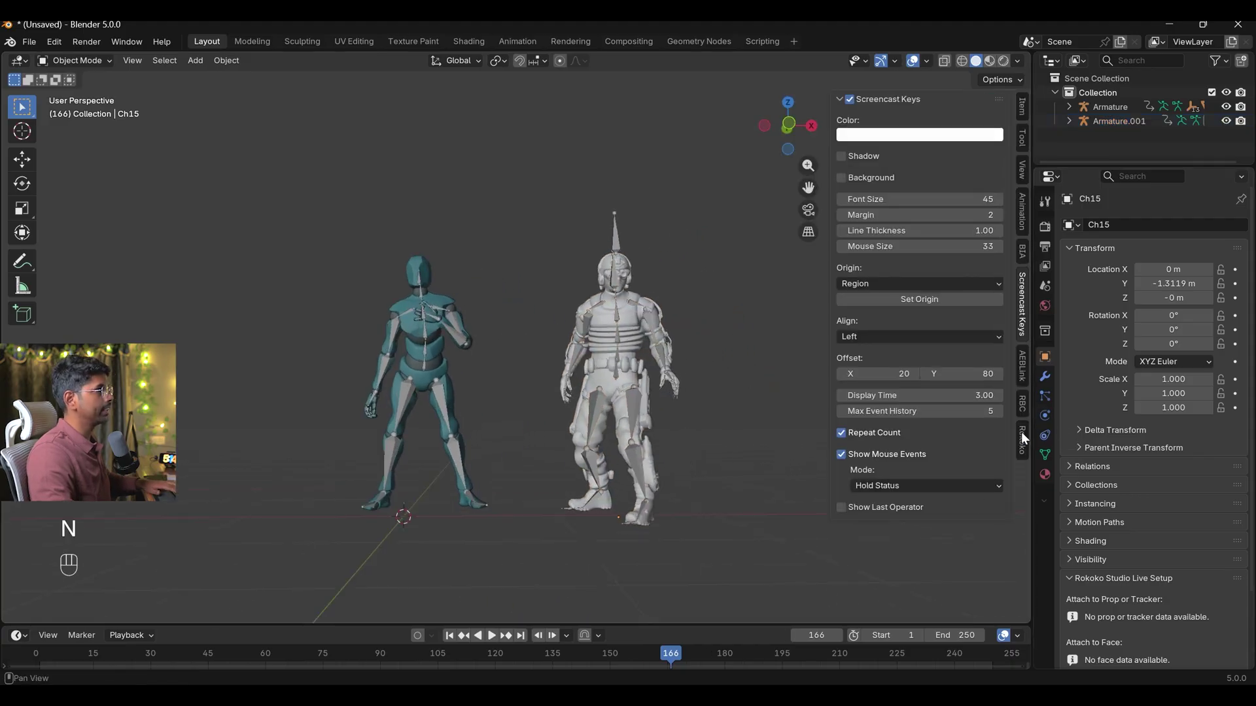
{"action": "left_click", "coordinate": [1025, 440]}
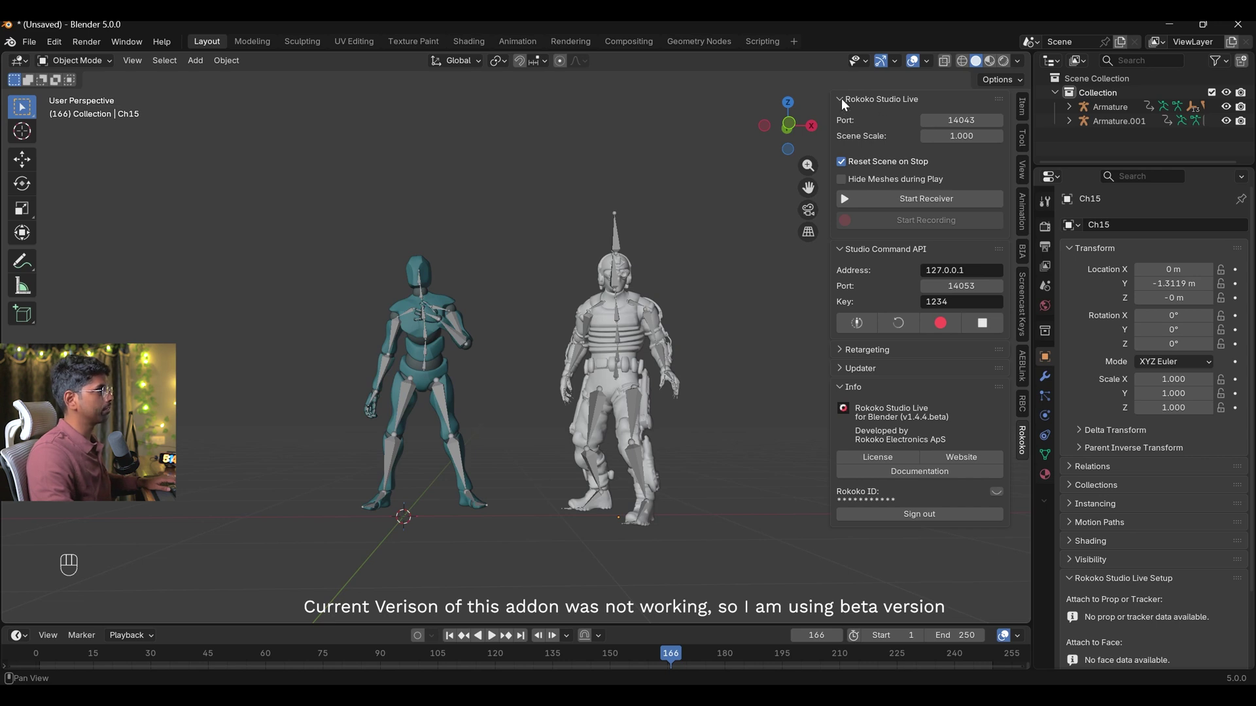
Collapse the other Rokoko sections, expand Retargeting and set Armature as the source armature
{"action": "left_click", "coordinate": [847, 107]}
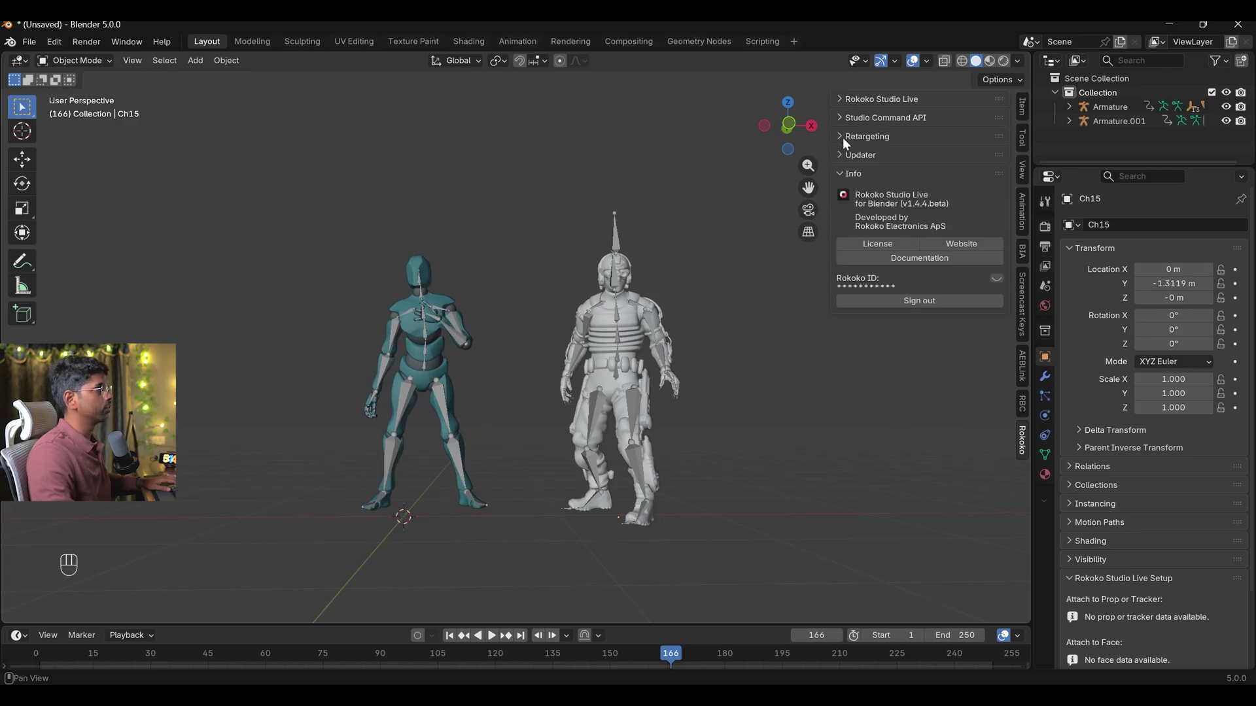
{"action": "left_click", "coordinate": [849, 143]}
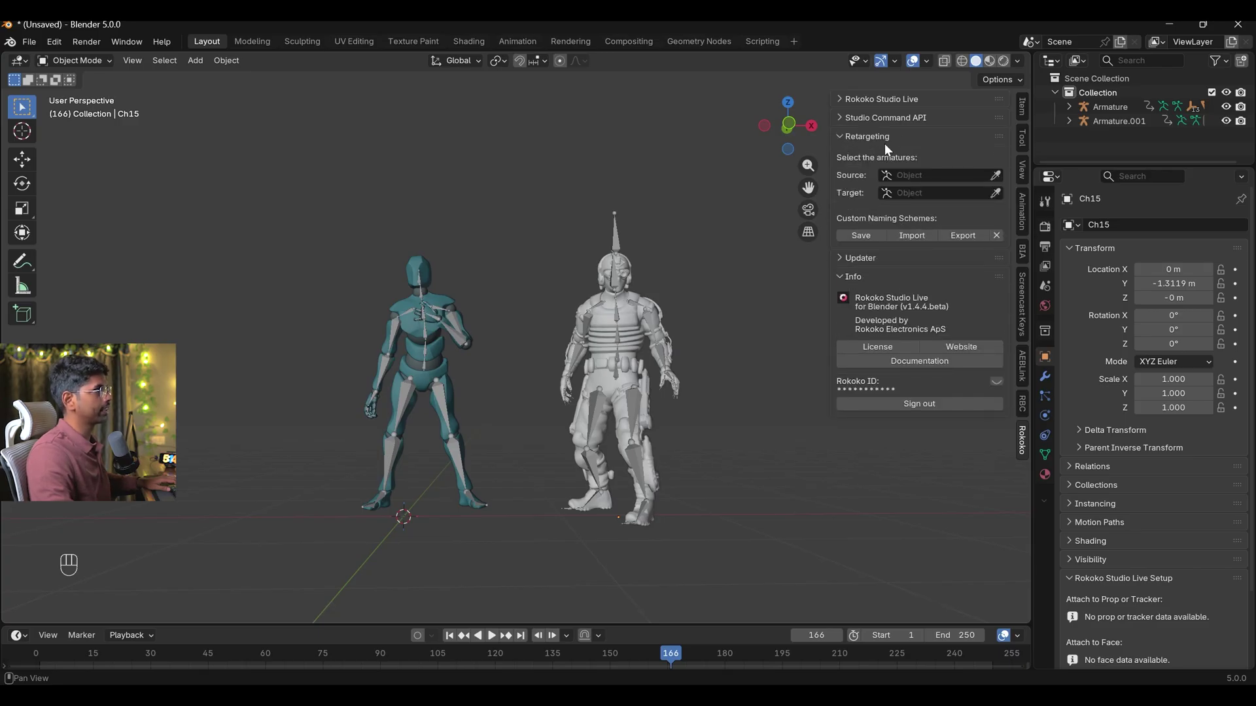
{"action": "left_click", "coordinate": [996, 181]}
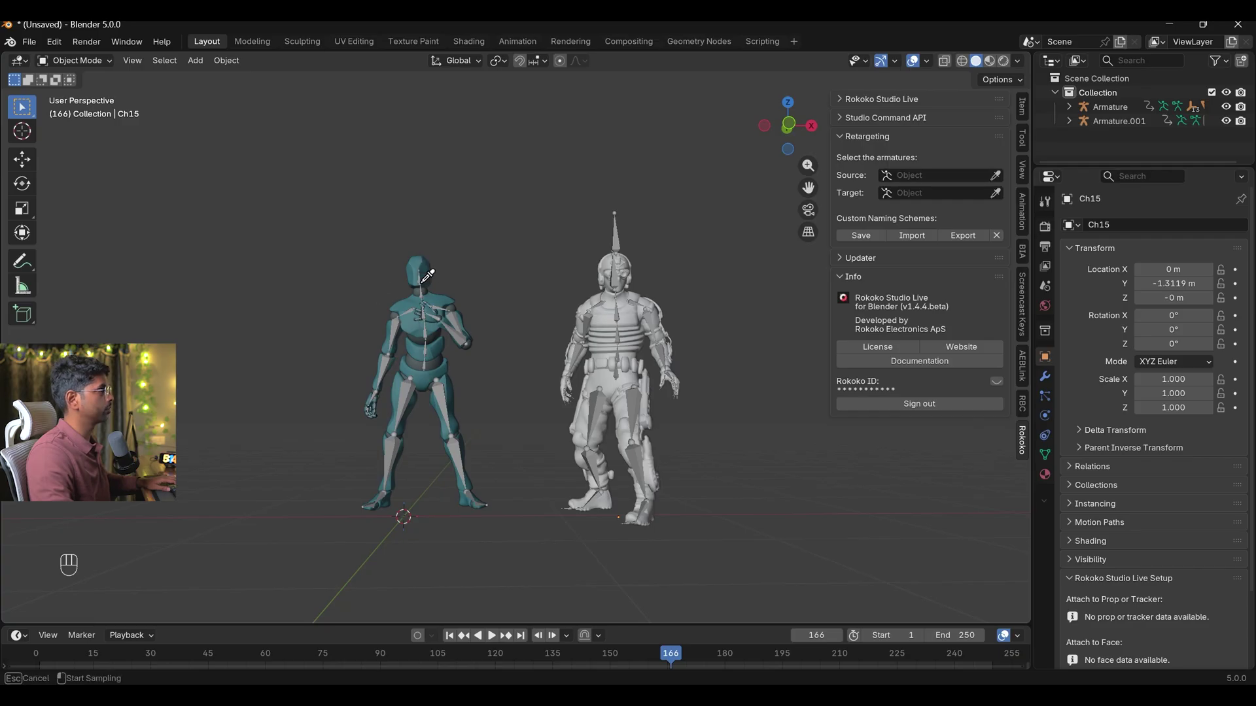
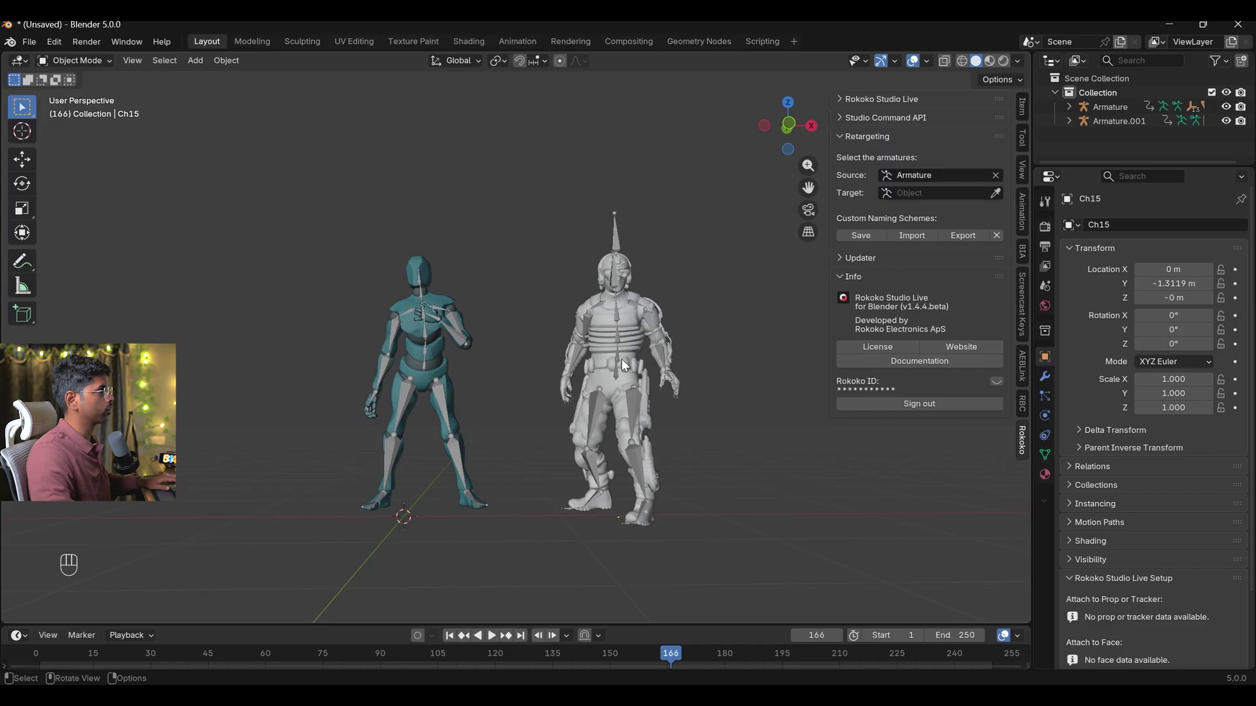
Set Armature.001 as the target armature and build the bone mapping list
{"action": "left_click", "coordinate": [994, 200]}
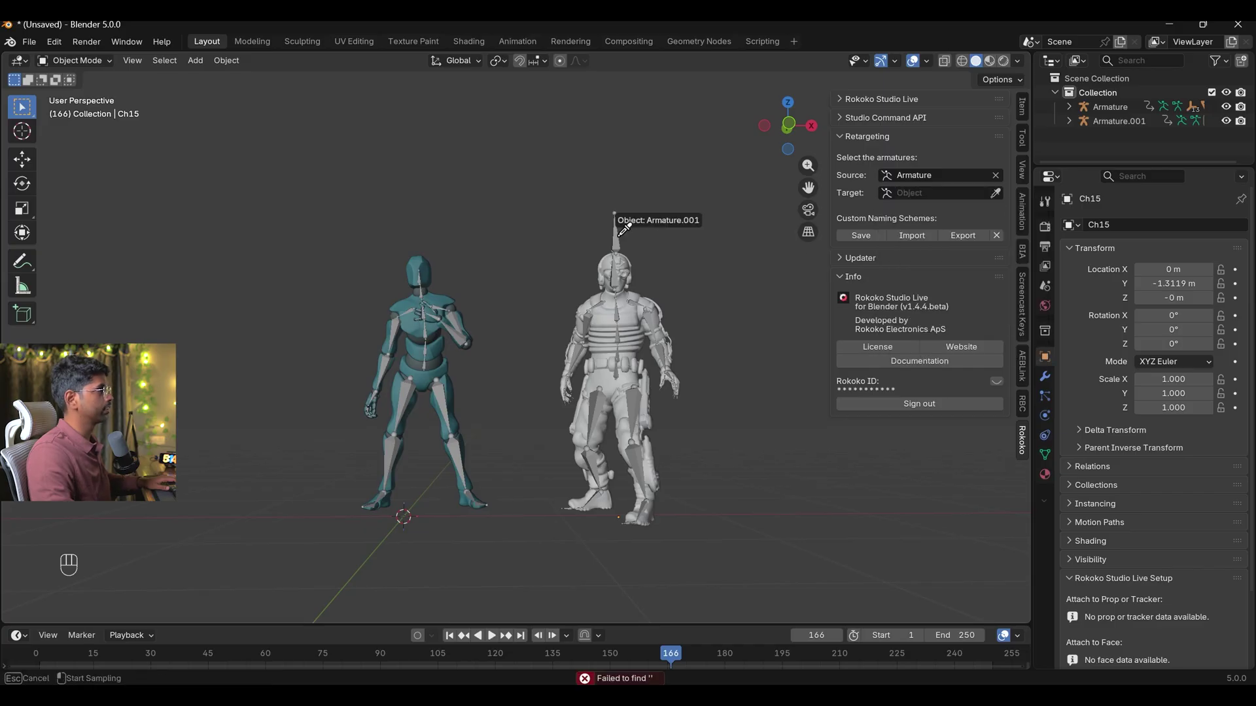
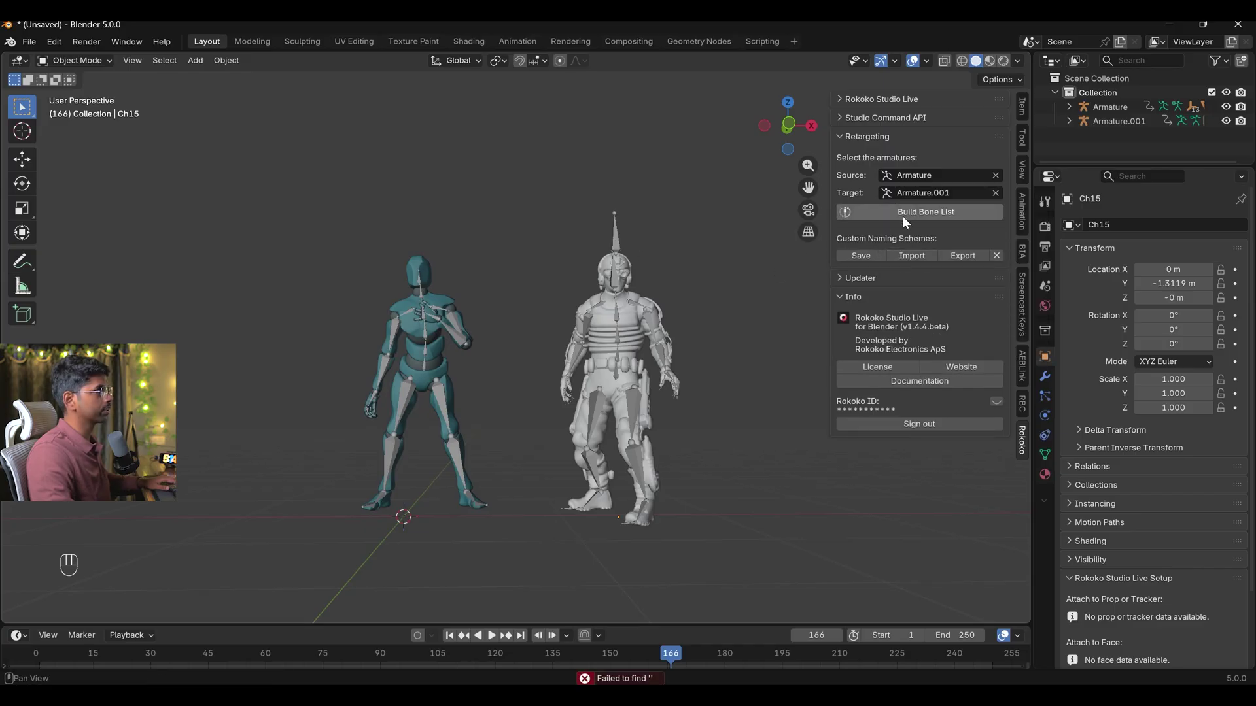
{"action": "left_click", "coordinate": [910, 222]}
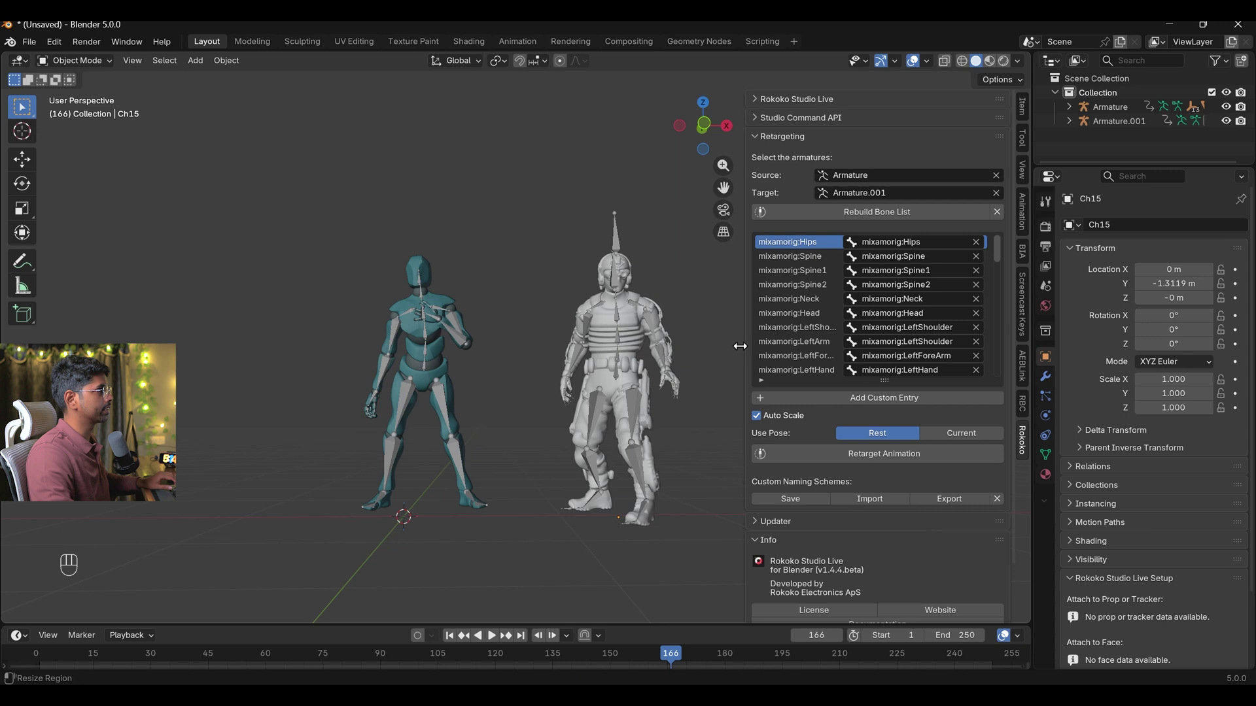
{"action": "left_click", "coordinate": [765, 323]}
Correct the LeftArm and RightArm target bones, then retarget the animation onto Armature.001
{"action": "left_click", "coordinate": [540, 346]}
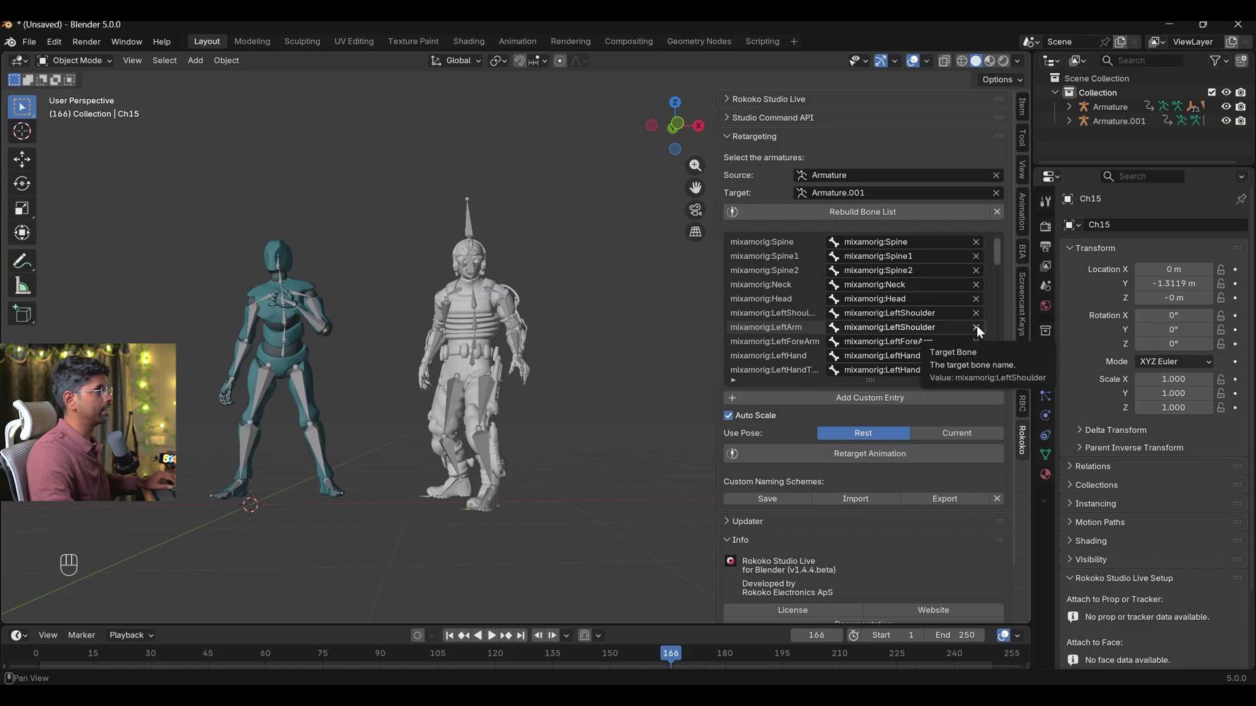
{"action": "left_click", "coordinate": [984, 333]}
{"action": "left_click_drag", "start_coordinate": [943, 335], "coordinate": [910, 358]}
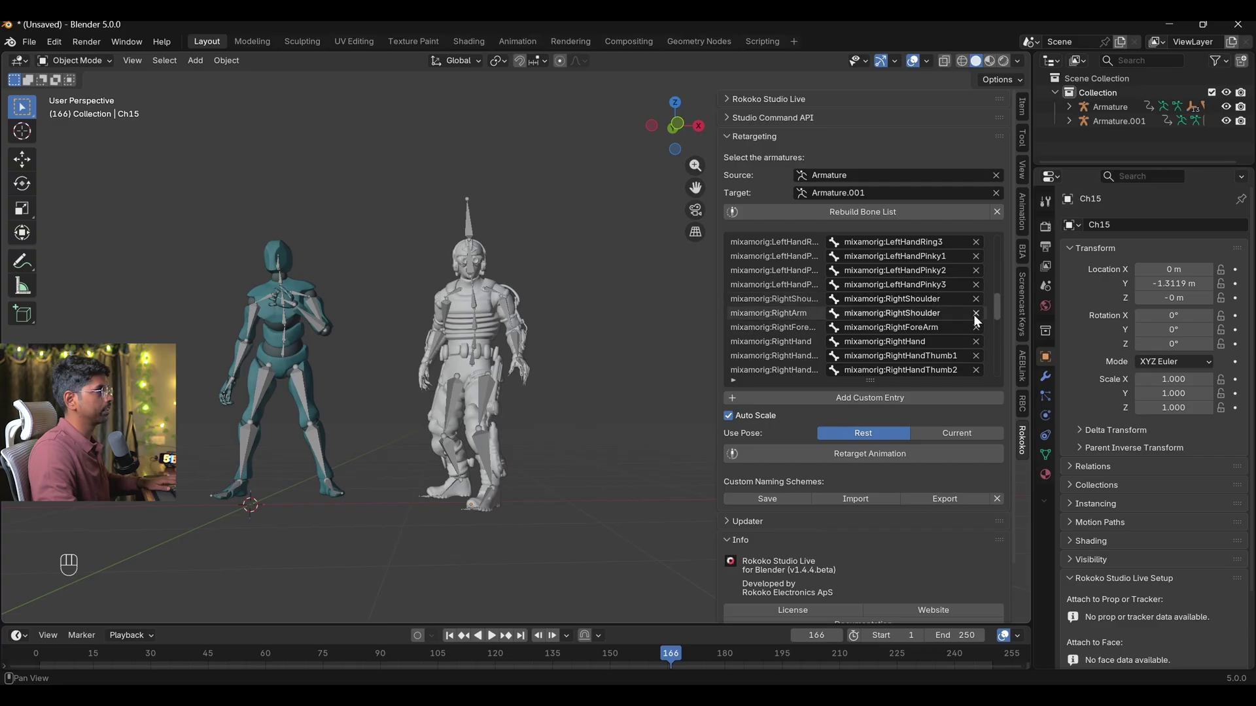
{"action": "left_click", "coordinate": [982, 317]}
{"action": "left_click_drag", "start_coordinate": [942, 321], "coordinate": [913, 342]}
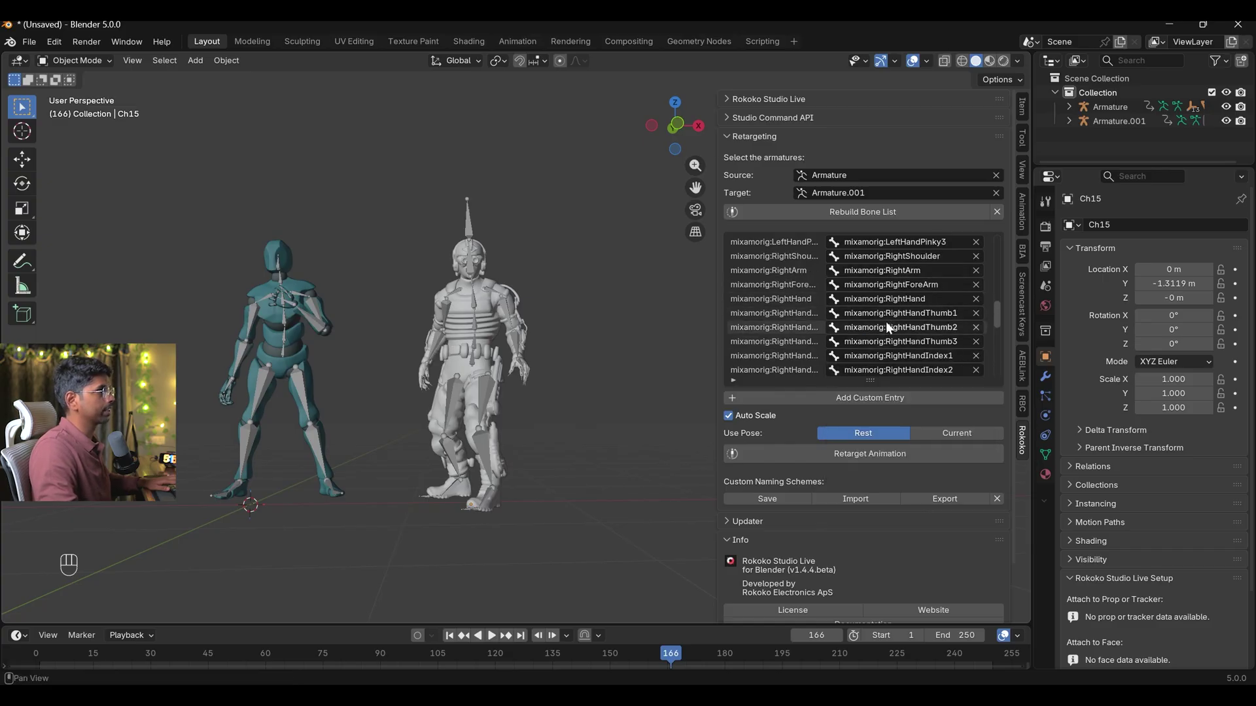
{"action": "left_click_drag", "start_coordinate": [867, 467], "coordinate": [896, 457]}
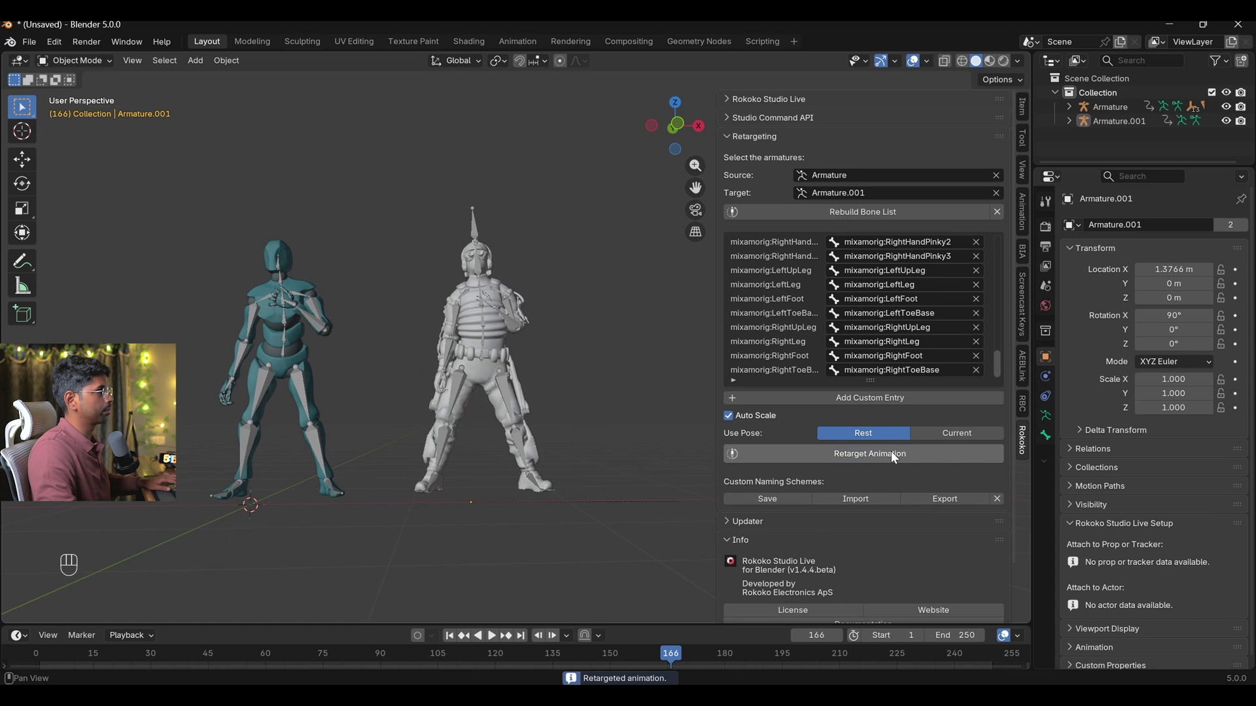
Play the retargeted animation on Armature.001, return to frame 1 and hide the sidebar
{"action": "left_click", "coordinate": [447, 634]}
{"action": "left_click", "coordinate": [499, 639]}
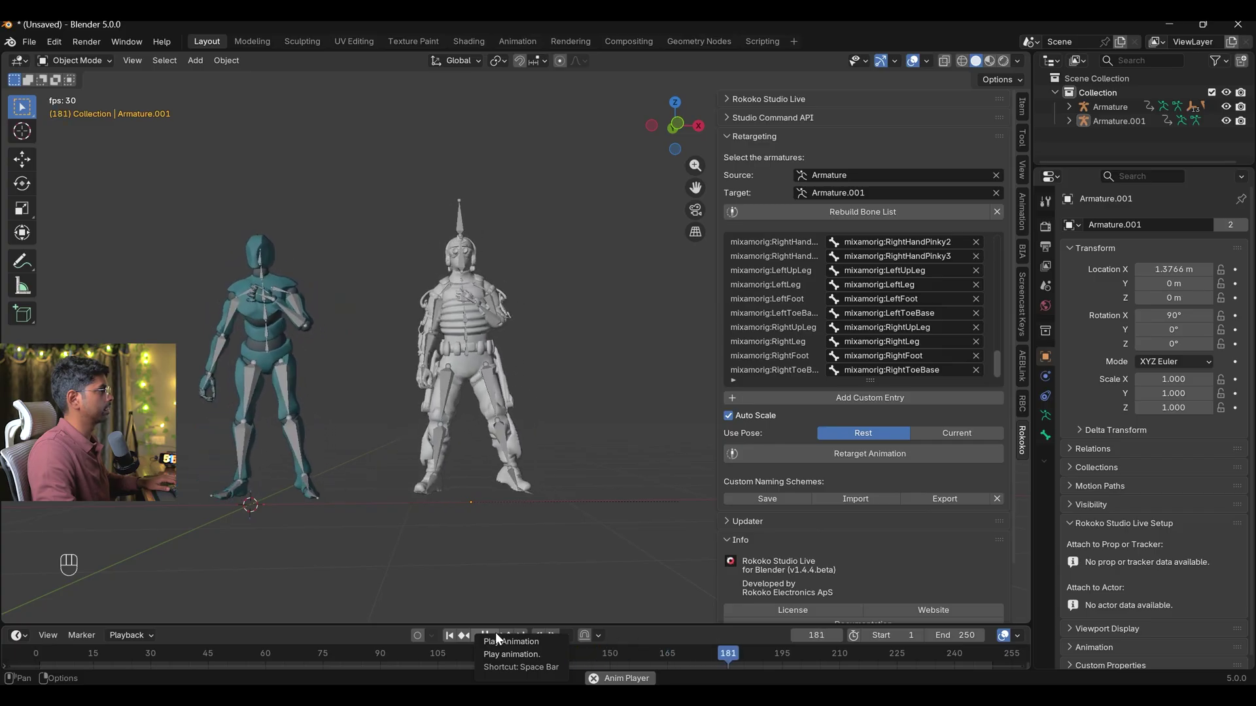
{"action": "key", "text": "n"}
{"action": "left_click_drag", "start_coordinate": [583, 508], "coordinate": [632, 513]}
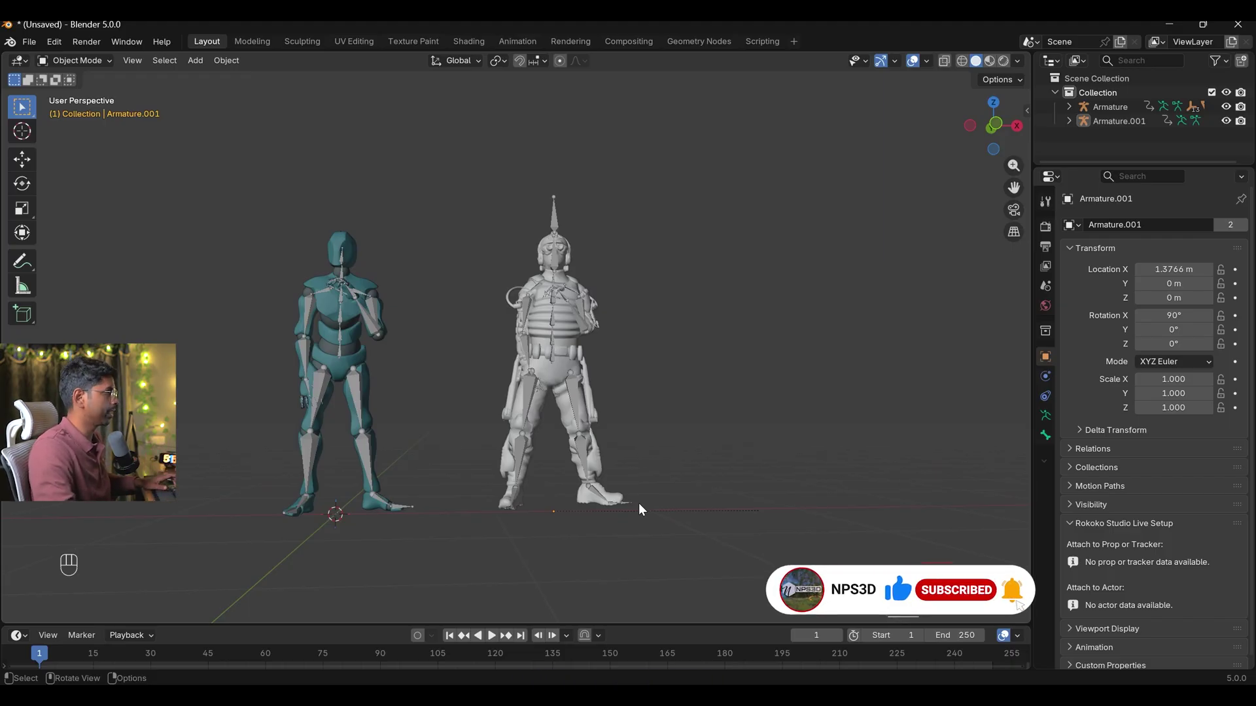
Orbit around the two characters and select the Armature.001 armature
{"action": "left_click_drag", "start_coordinate": [556, 482], "coordinate": [614, 483]}
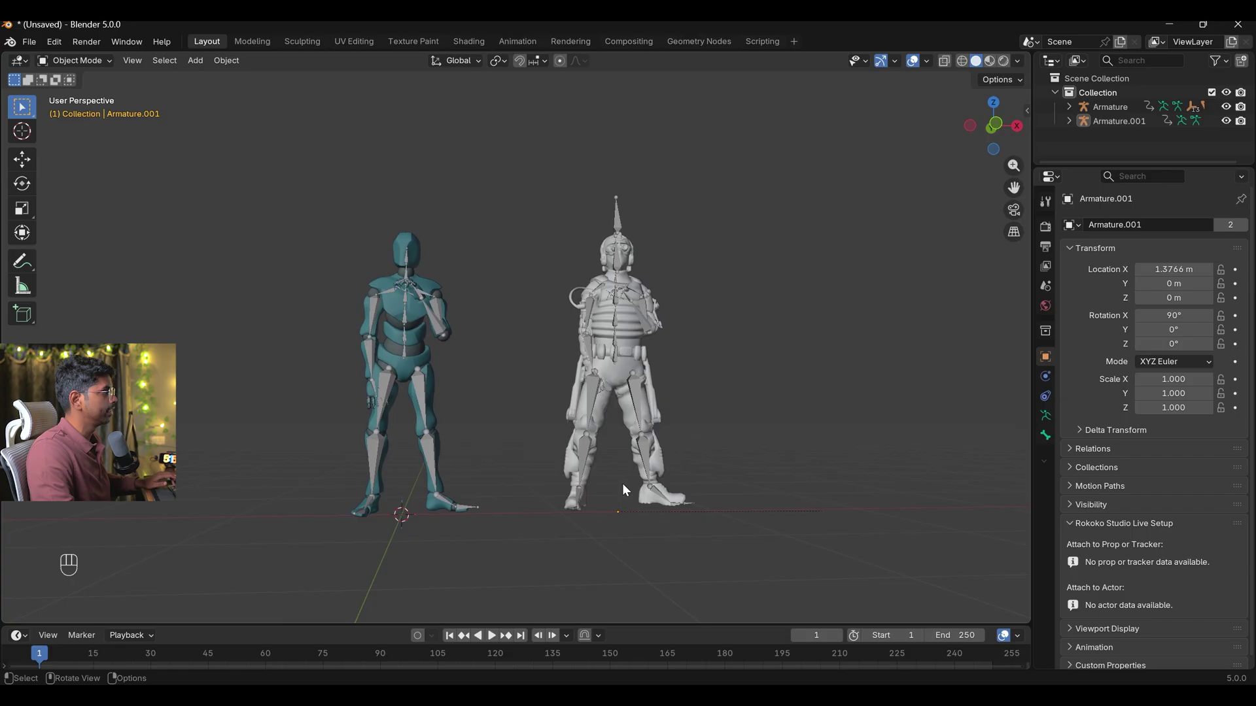
{"action": "left_click_drag", "start_coordinate": [615, 490], "coordinate": [583, 493]}
{"action": "left_click_drag", "start_coordinate": [569, 491], "coordinate": [587, 490]}
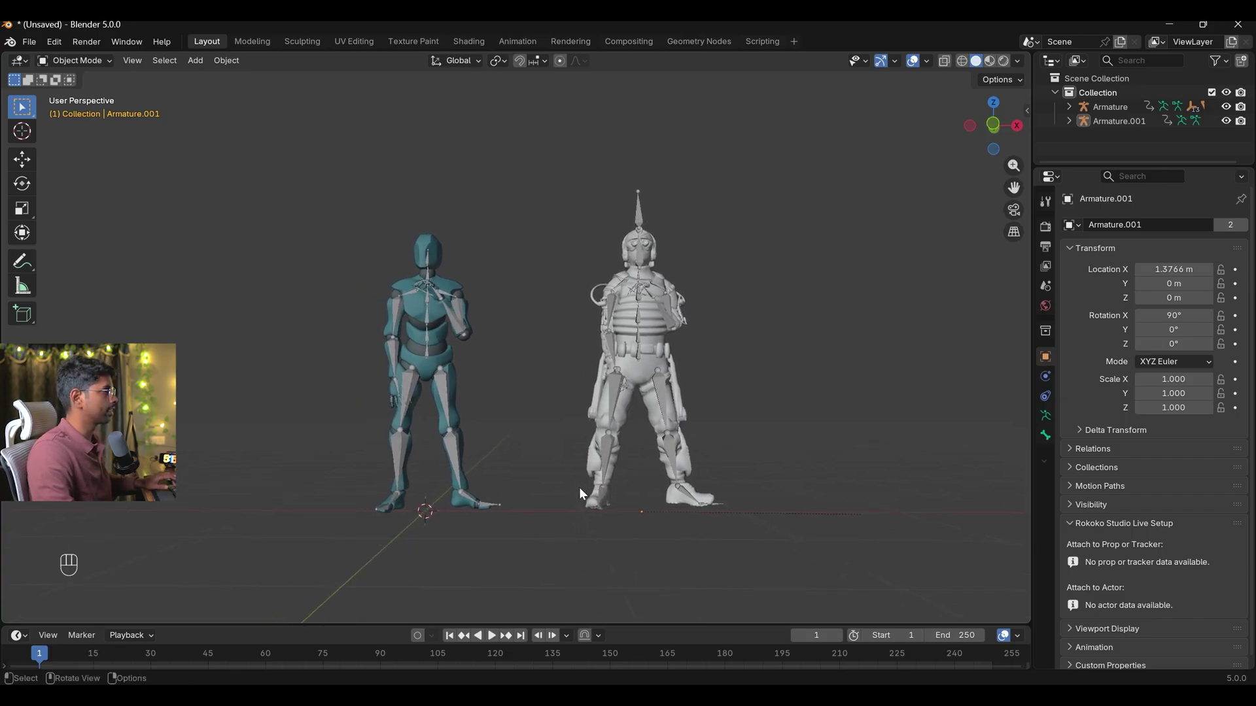
{"action": "middle_click", "coordinate": [666, 464]}
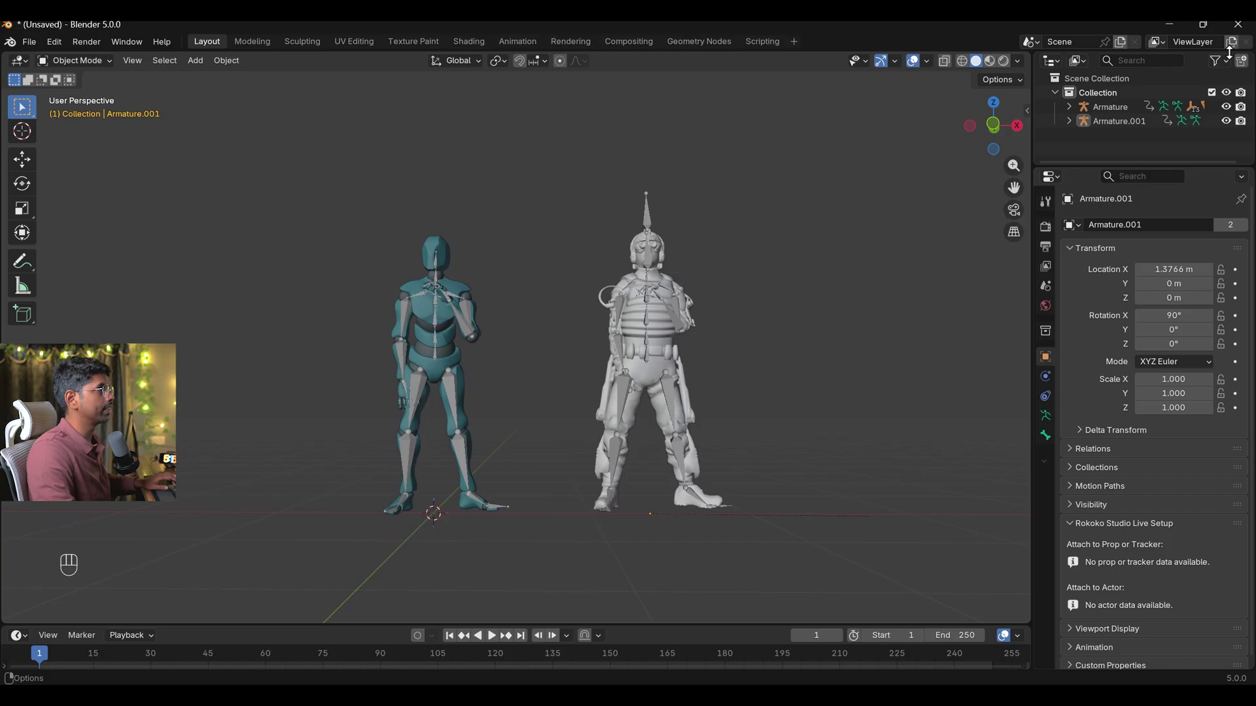
{"action": "right_click", "coordinate": [656, 218]}
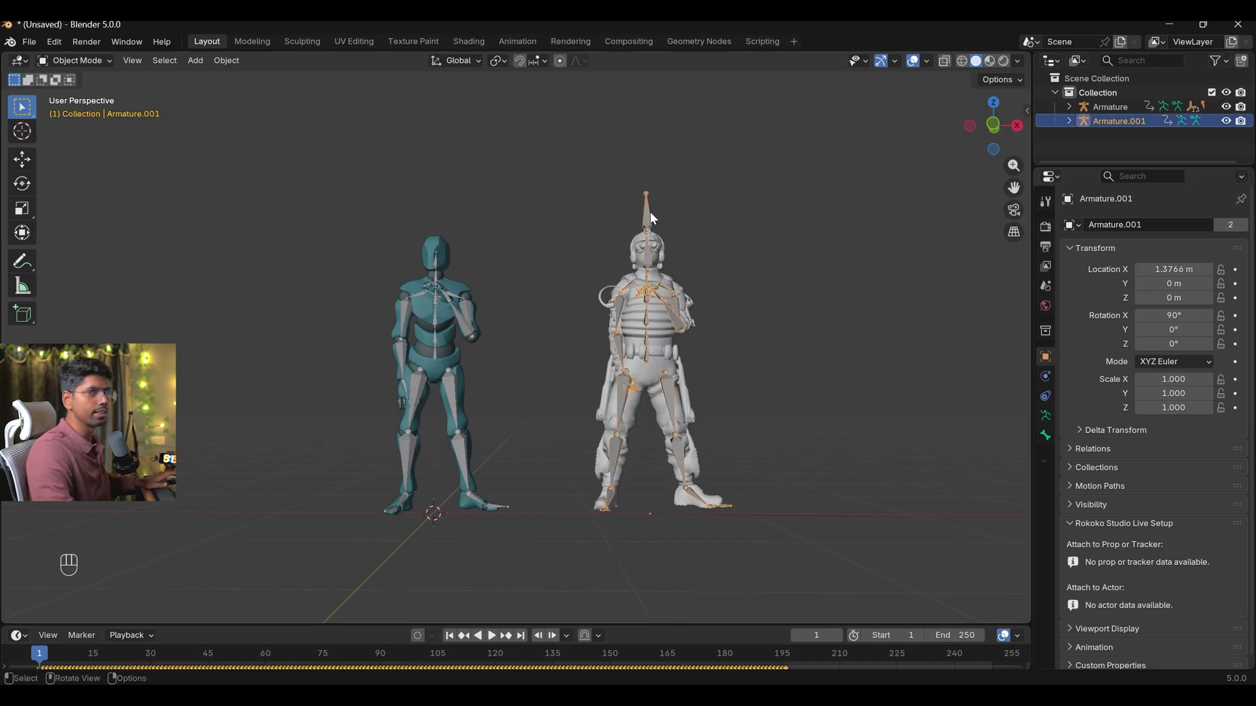
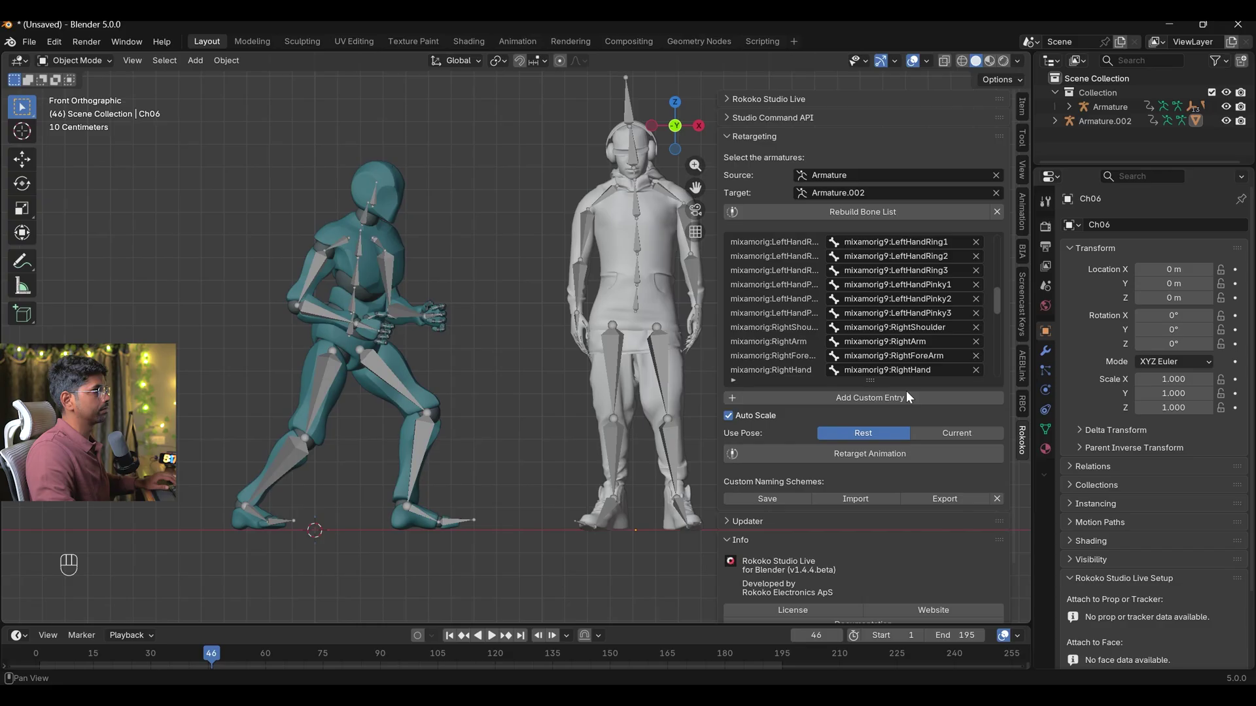
Retarget the punch onto Armature.002, move it into new Collection 2 and hide the original armature's collection
{"action": "left_click_drag", "start_coordinate": [864, 460], "coordinate": [865, 461]}
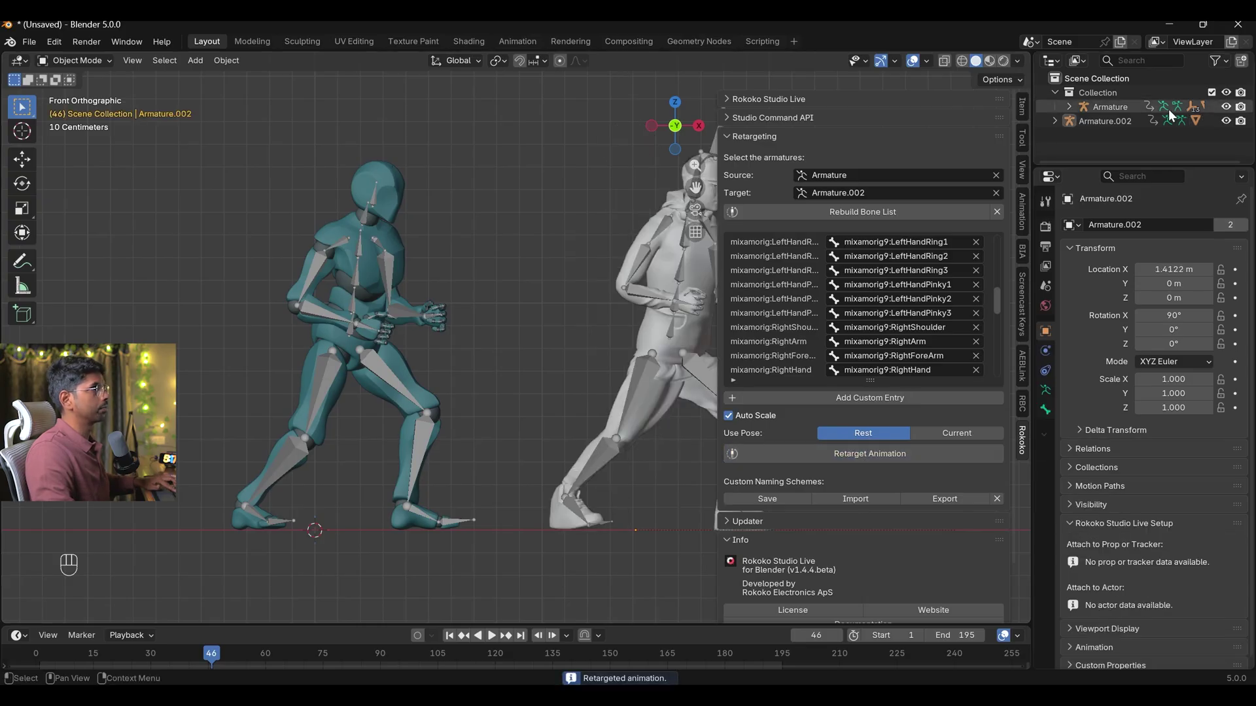
{"action": "left_click", "coordinate": [1105, 128]}
{"action": "left_click_drag", "start_coordinate": [1105, 128], "coordinate": [1058, 160]}
{"action": "key", "text": "m"}
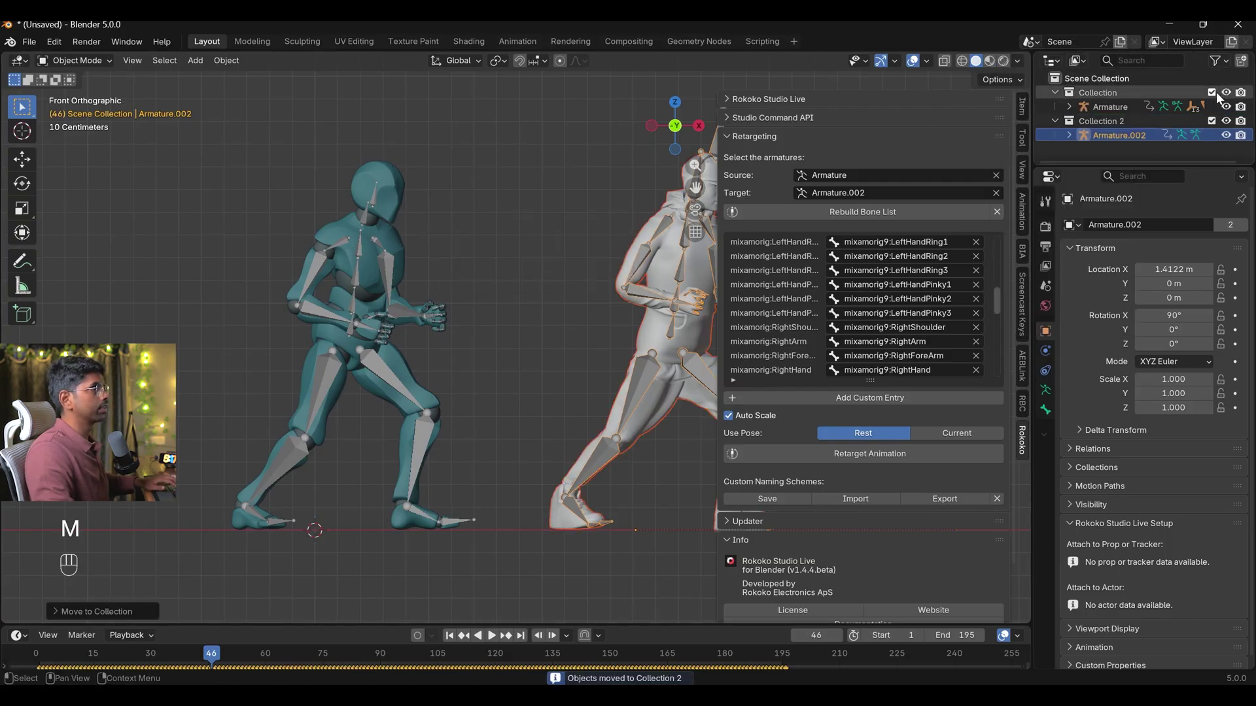
{"action": "left_click", "coordinate": [1219, 97]}
{"action": "key", "text": "n"}
{"action": "left_click", "coordinate": [445, 637]}
Play the punch to check it, view the character from the front at frame 1 and start centring it along X
{"action": "left_click_drag", "start_coordinate": [663, 481], "coordinate": [665, 531]}
{"action": "key", "text": "space"}
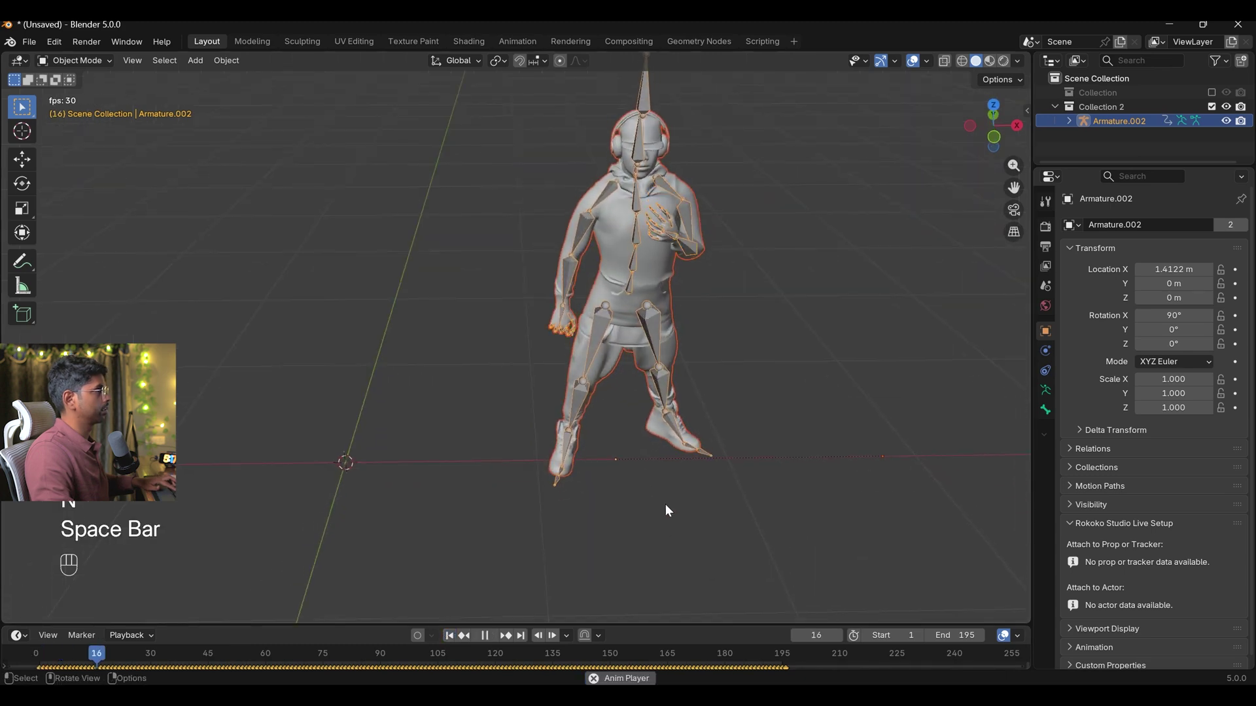
{"action": "key", "text": "space"}
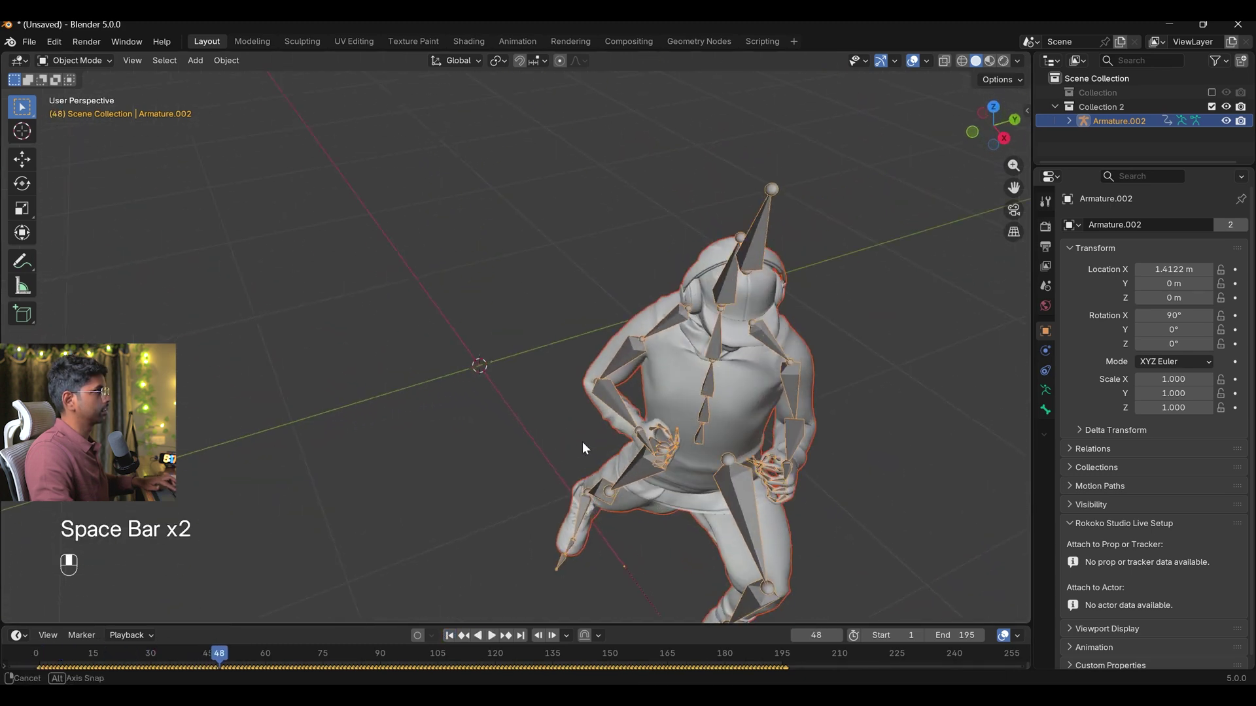
{"action": "left_click_drag", "start_coordinate": [592, 465], "coordinate": [690, 389]}
{"action": "key", "text": "space"}
{"action": "key", "text": "space"}
{"action": "left_click", "coordinate": [454, 641]}
{"action": "key", "text": "shift+space"}
Centre the character, add a cube and apply its transform
{"action": "left_click_drag", "start_coordinate": [614, 484], "coordinate": [615, 456]}
{"action": "key", "text": "shift+a"}
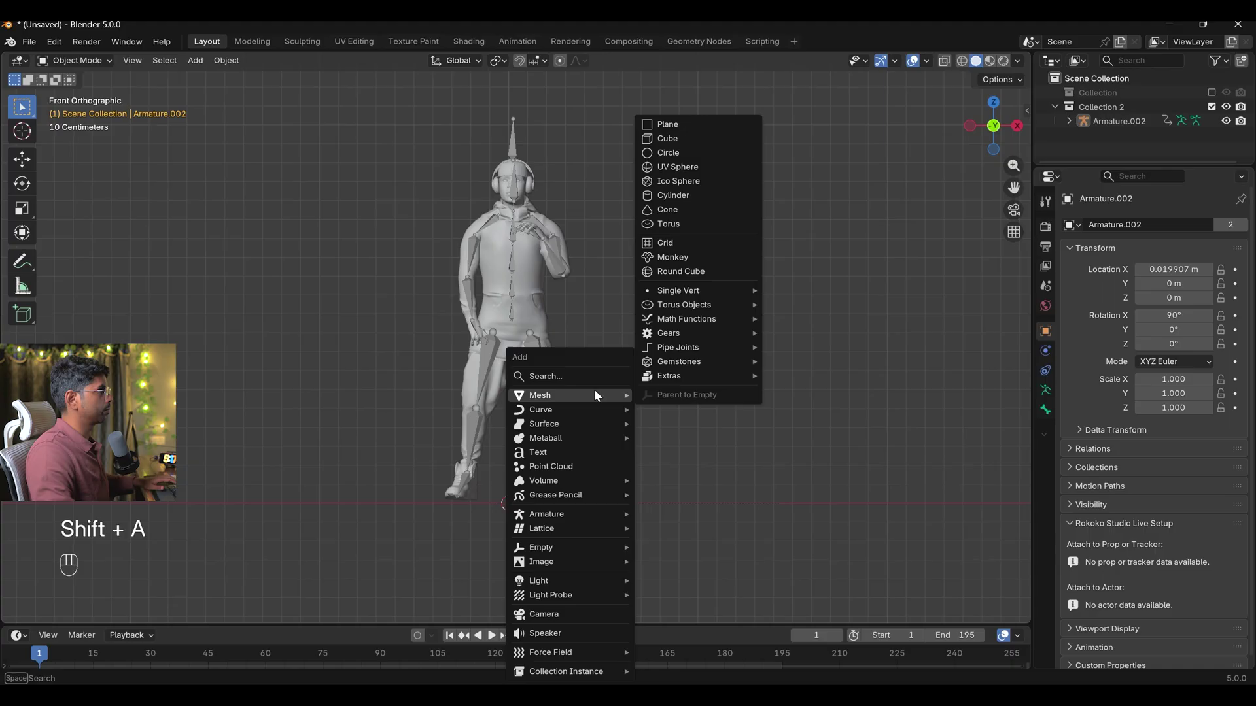
{"action": "key", "text": "s"}
{"action": "key", "text": "shift+KP_1"}
{"action": "key", "text": "ctrl+a"}
Build the cube into a tall column and place it where the fist lands at the punch frame
{"action": "left_click_drag", "start_coordinate": [620, 461], "coordinate": [618, 414]}
{"action": "left_click_drag", "start_coordinate": [704, 454], "coordinate": [641, 414]}
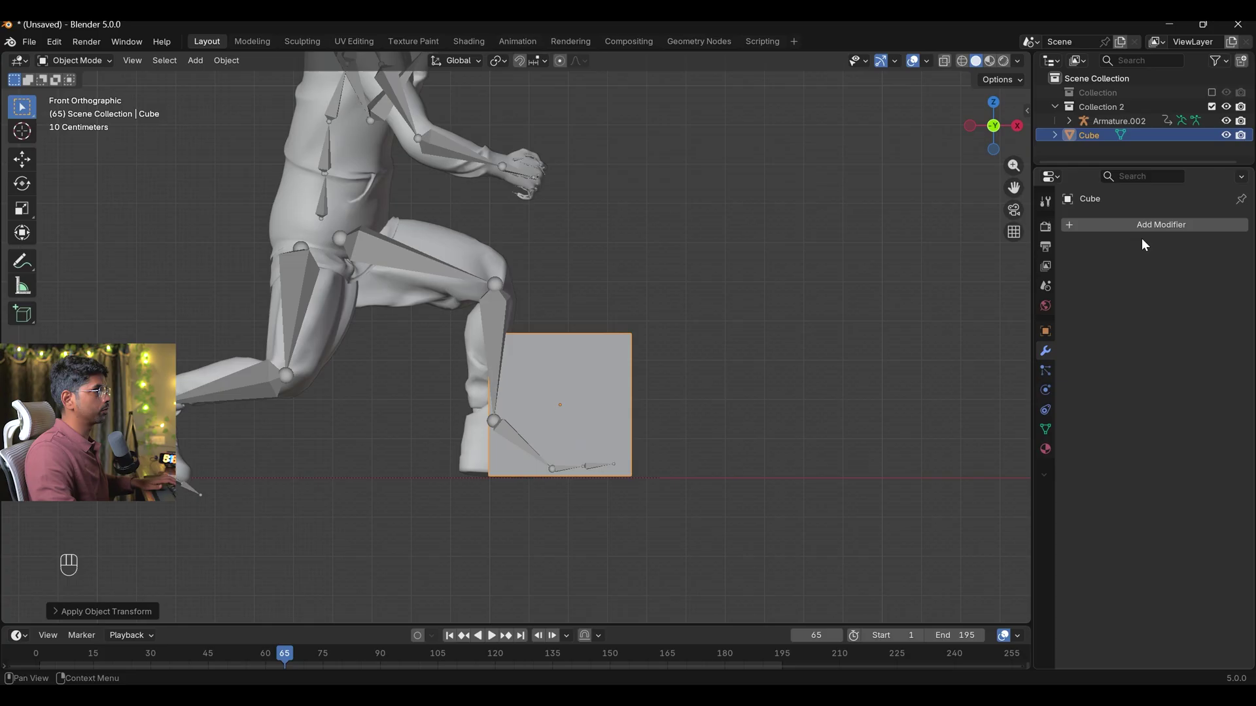
{"action": "left_click_drag", "start_coordinate": [1156, 232], "coordinate": [1006, 295]}
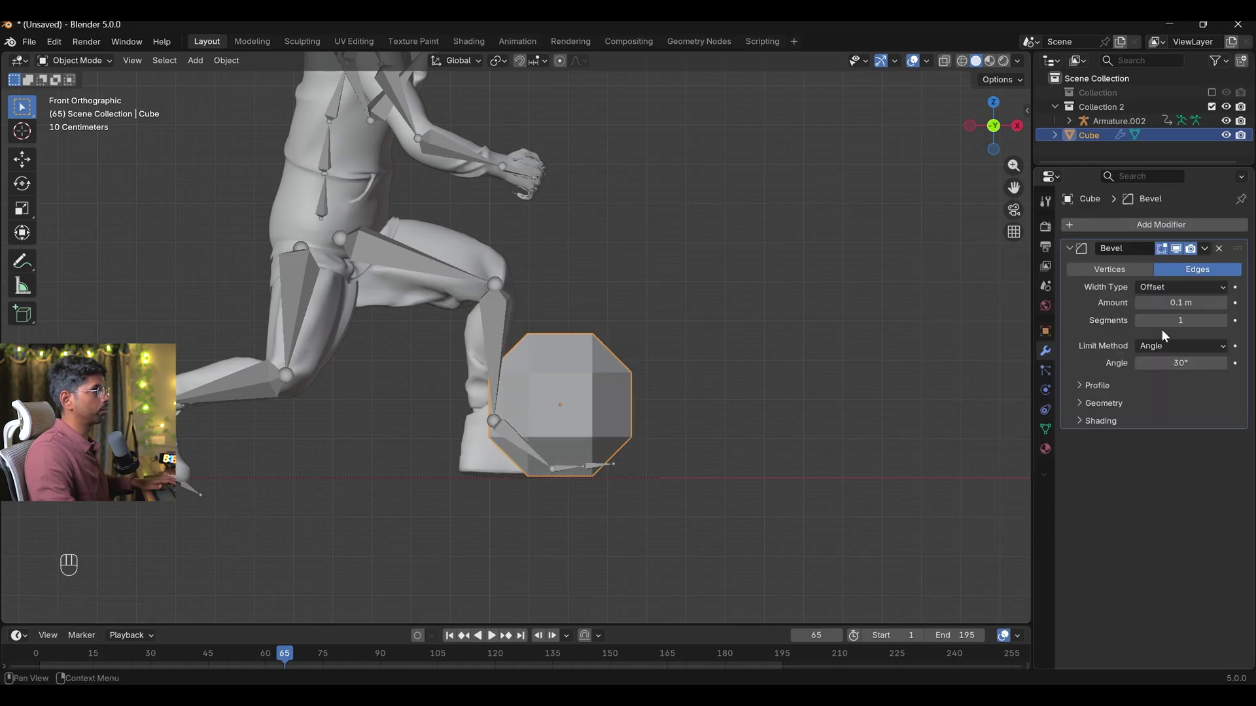
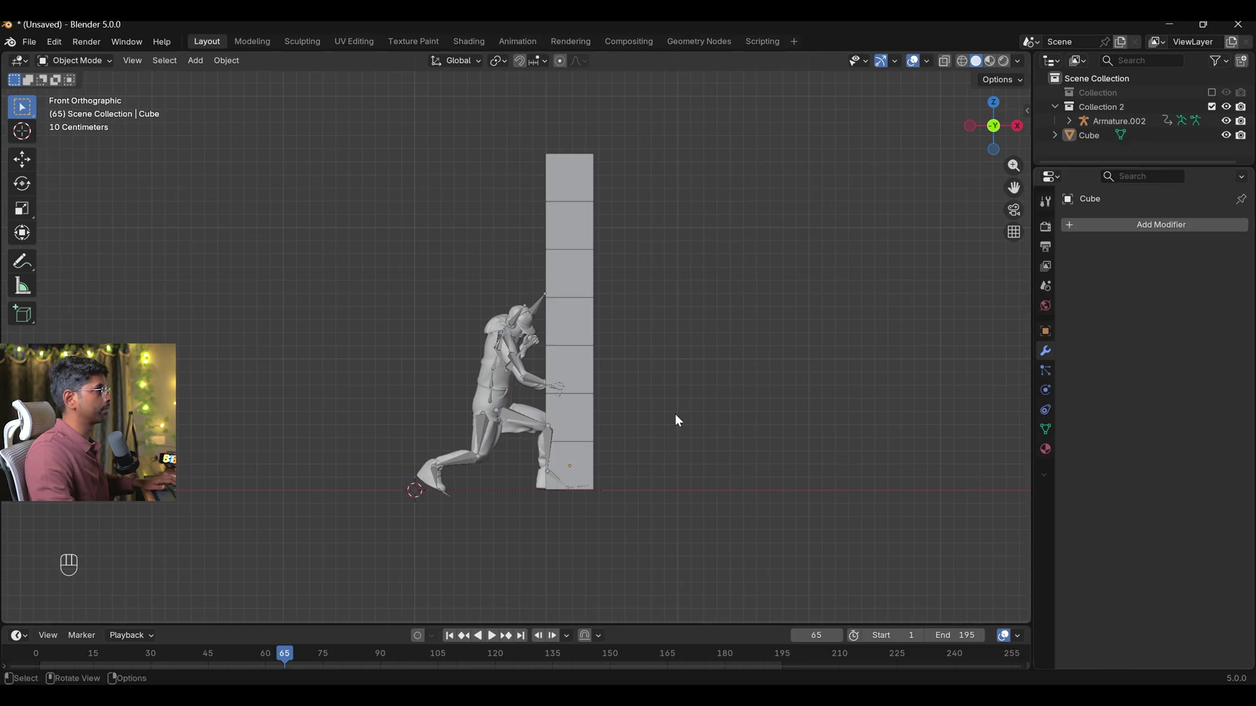
Move the cube column into a new collection 'cube' and separate it by loose parts into seven cubes
{"action": "left_click", "coordinate": [1094, 143]}
{"action": "key", "text": "m"}
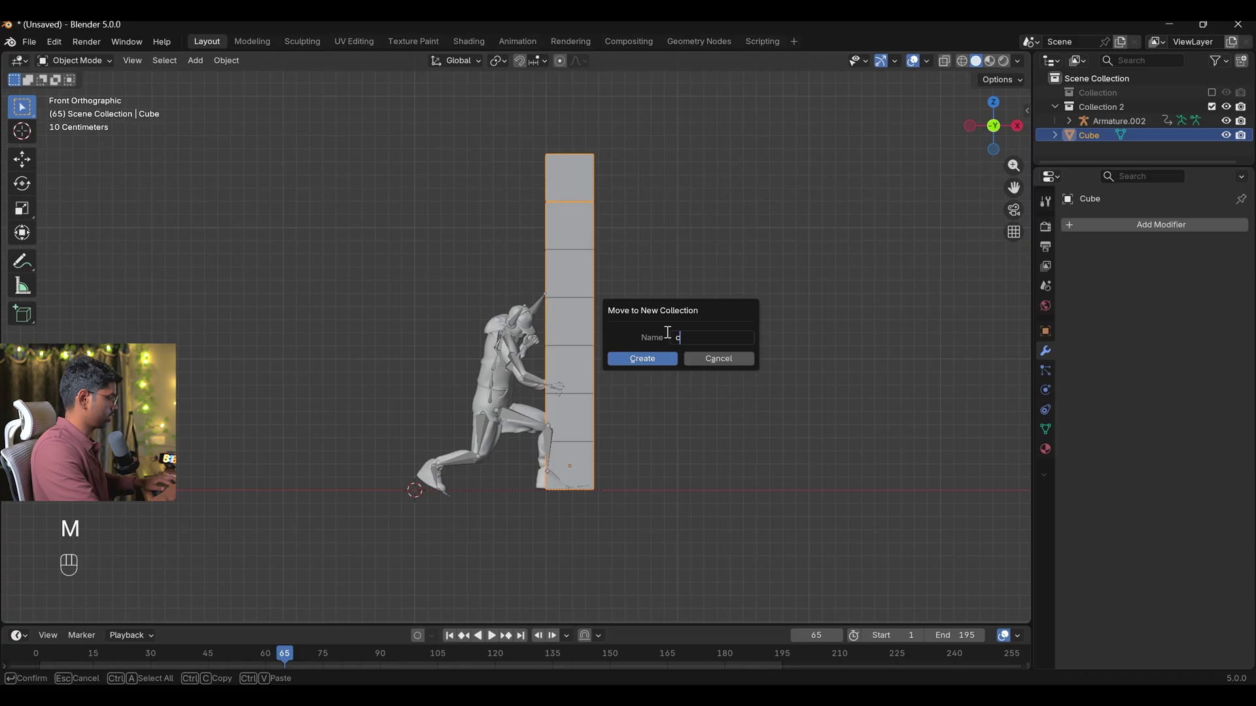
{"action": "key", "text": "Tab"}
{"action": "key", "text": "a"}
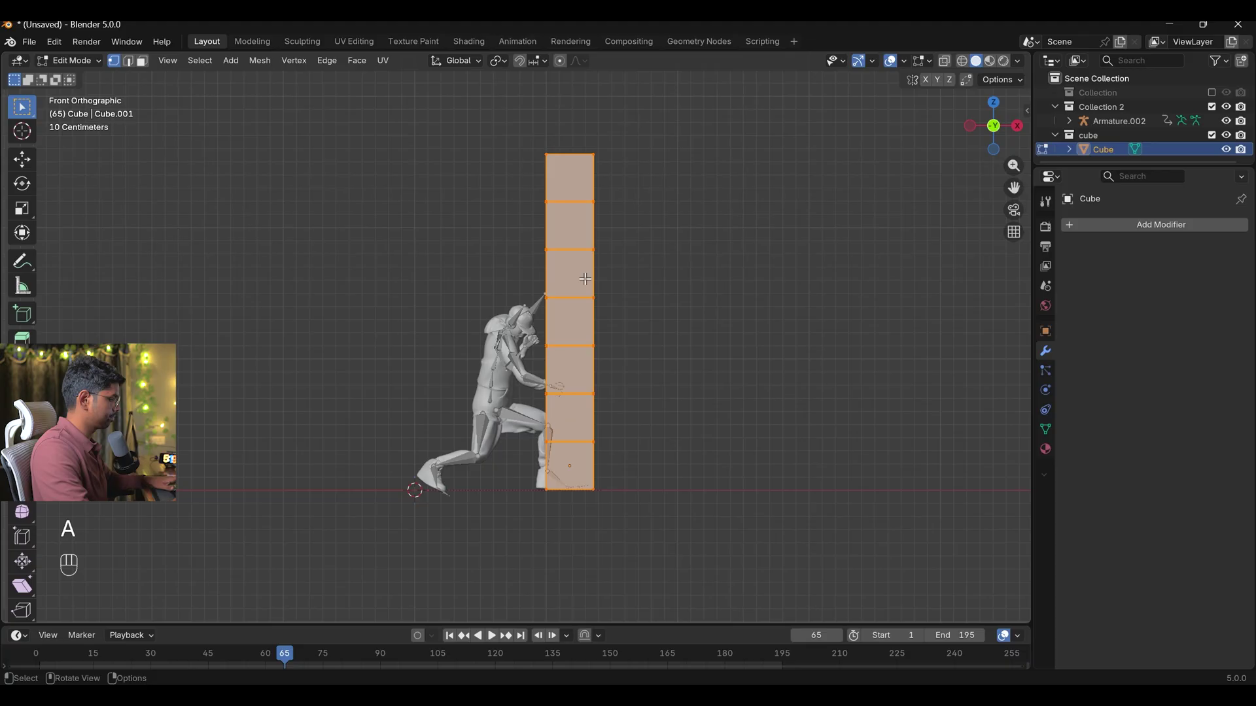
{"action": "key", "text": "F3"}
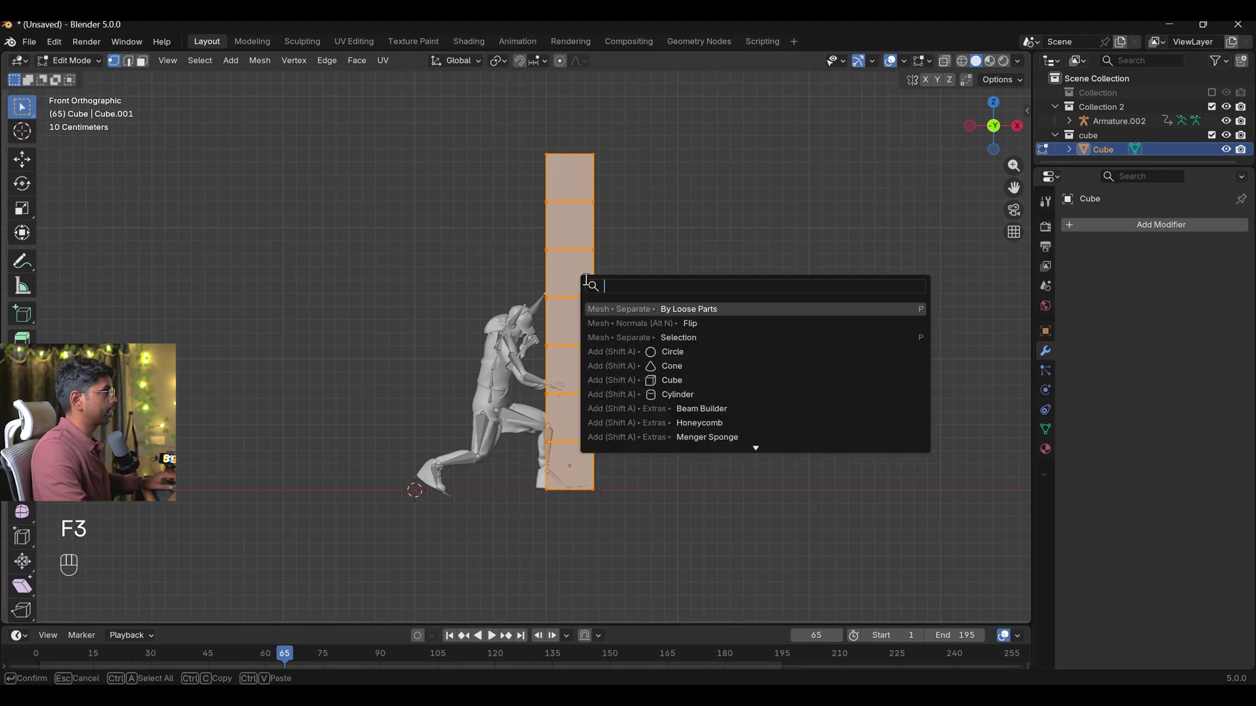
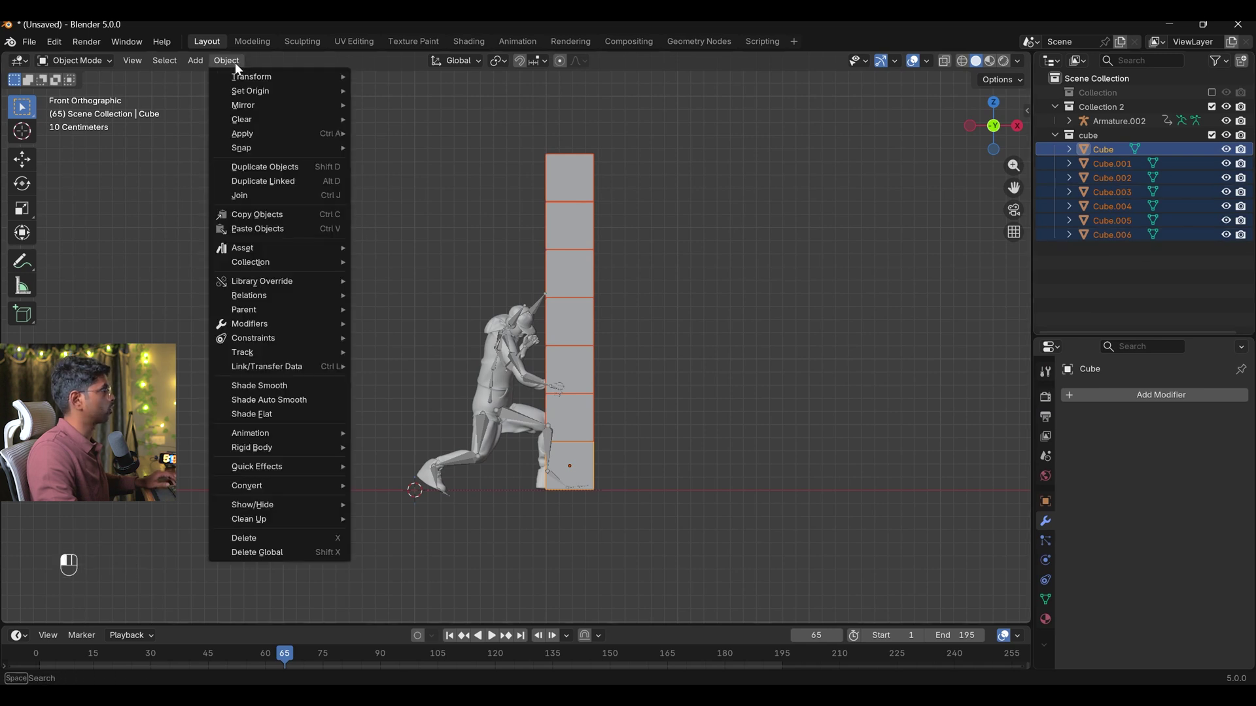
Step through the punch frames, then add a plane and scale it into a floor
{"action": "left_click", "coordinate": [274, 466]}
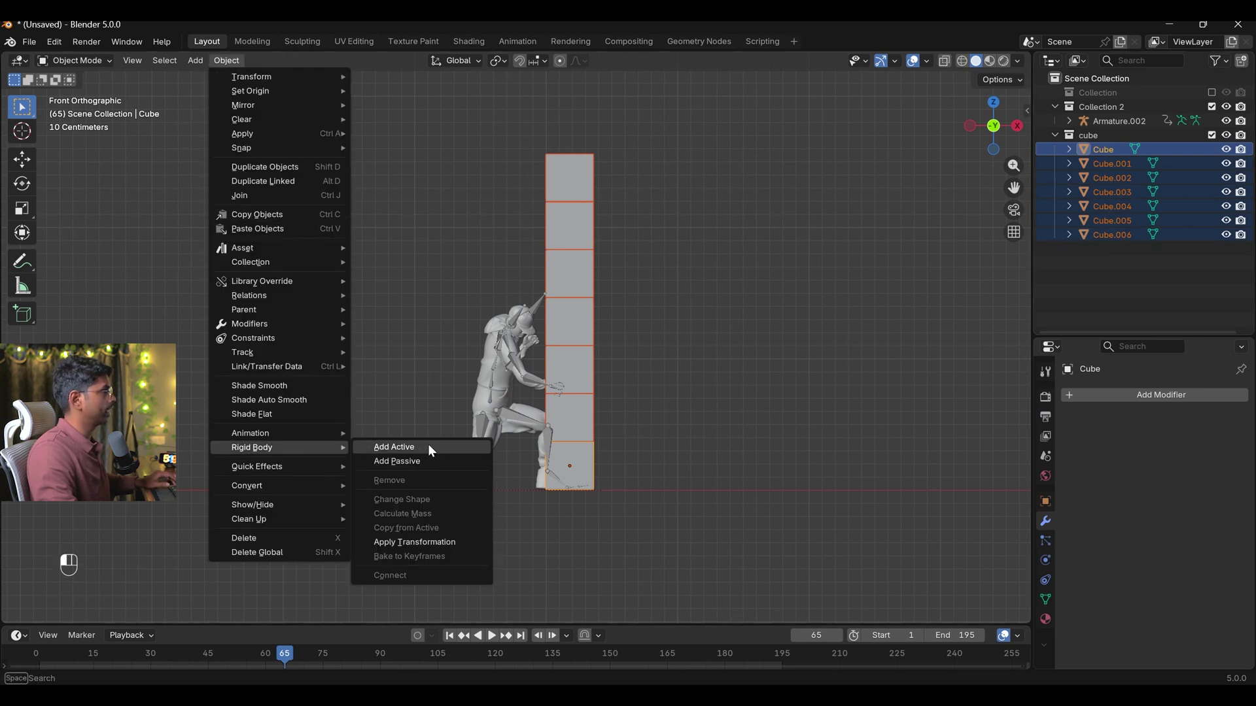
{"action": "left_click", "coordinate": [492, 641]}
{"action": "left_click", "coordinate": [492, 641]}
{"action": "left_click", "coordinate": [458, 639]}
{"action": "left_click", "coordinate": [497, 641]}
{"action": "left_click", "coordinate": [496, 641]}
{"action": "left_click", "coordinate": [452, 640]}
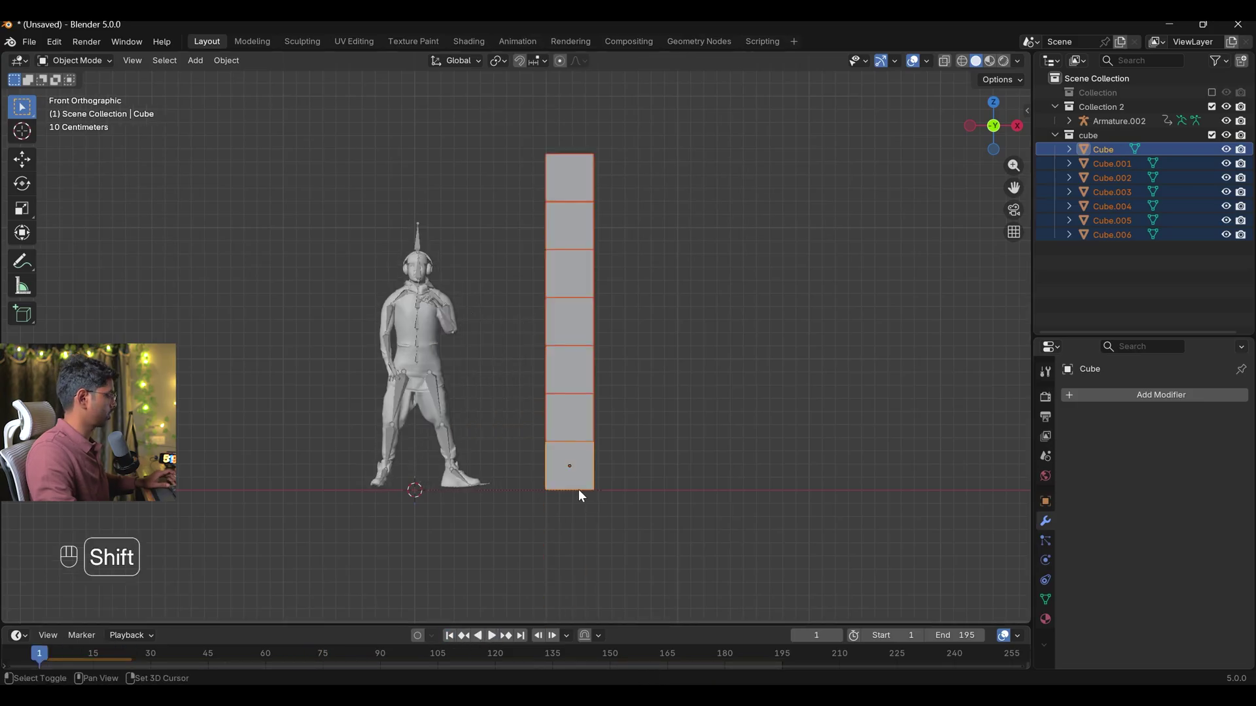
{"action": "key", "text": "shift+a"}
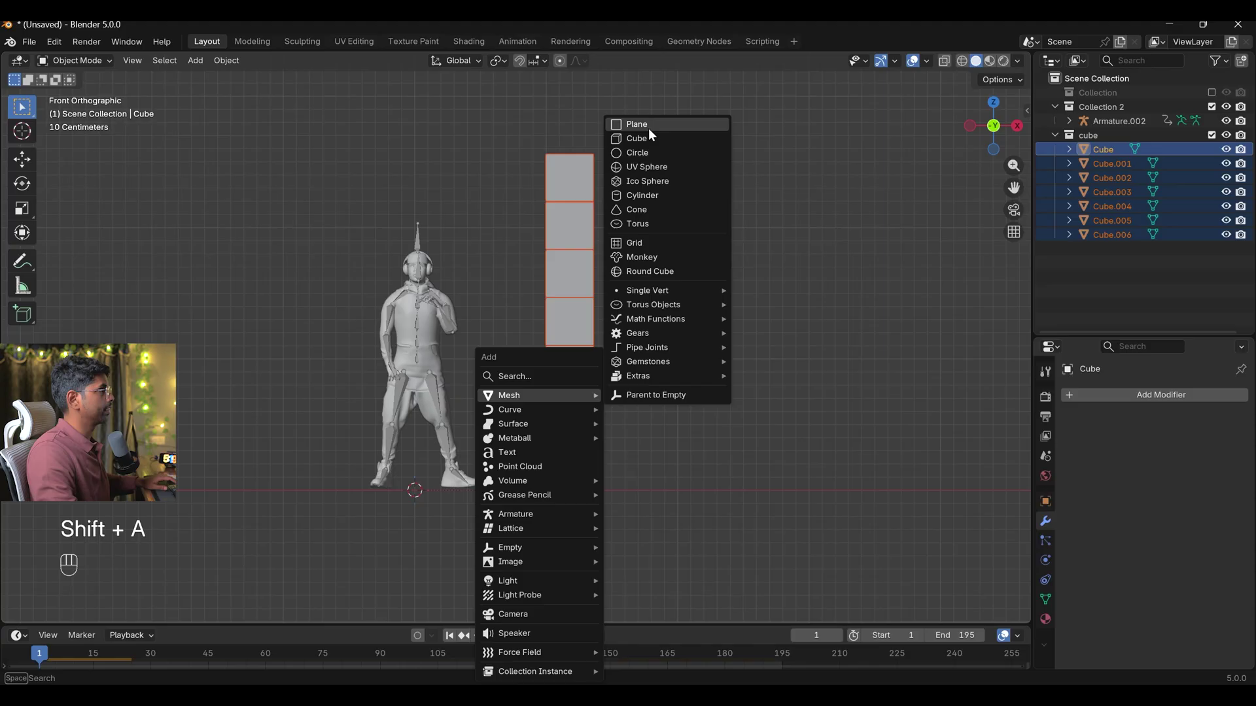
{"action": "key", "text": "s"}
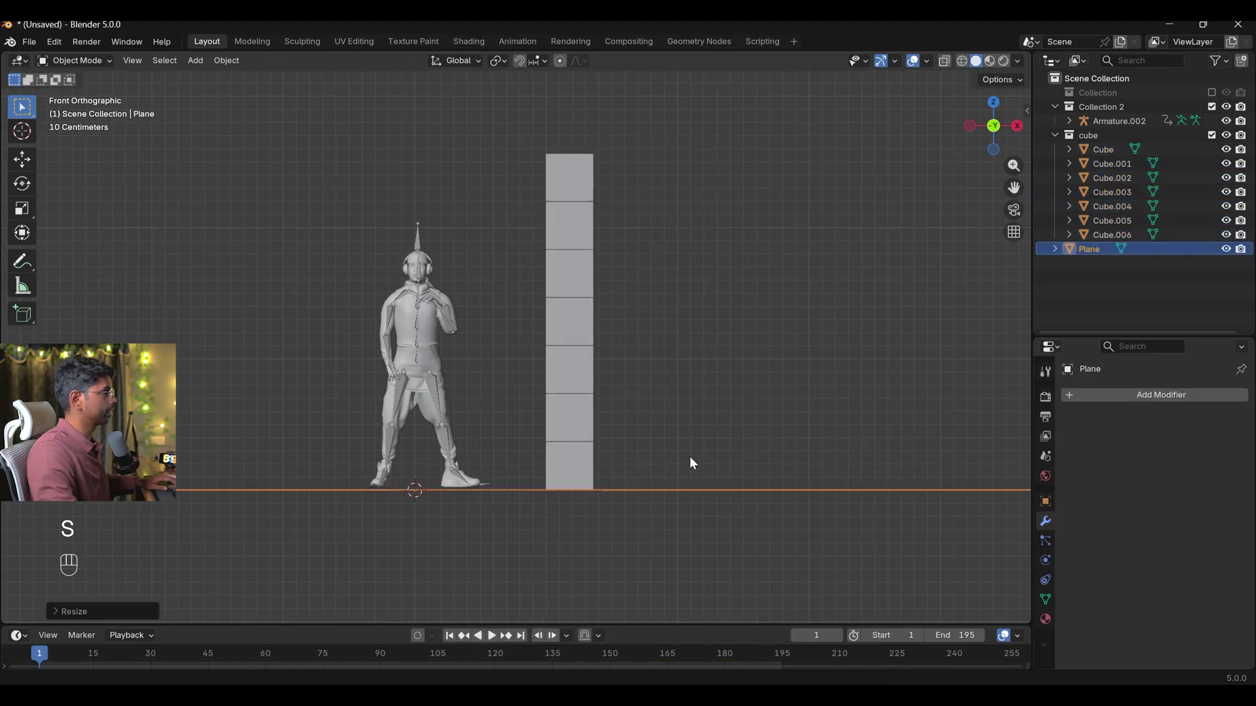
Give the plane a Passive rigid body and play the animation to test the physics
{"action": "left_click", "coordinate": [1049, 567]}
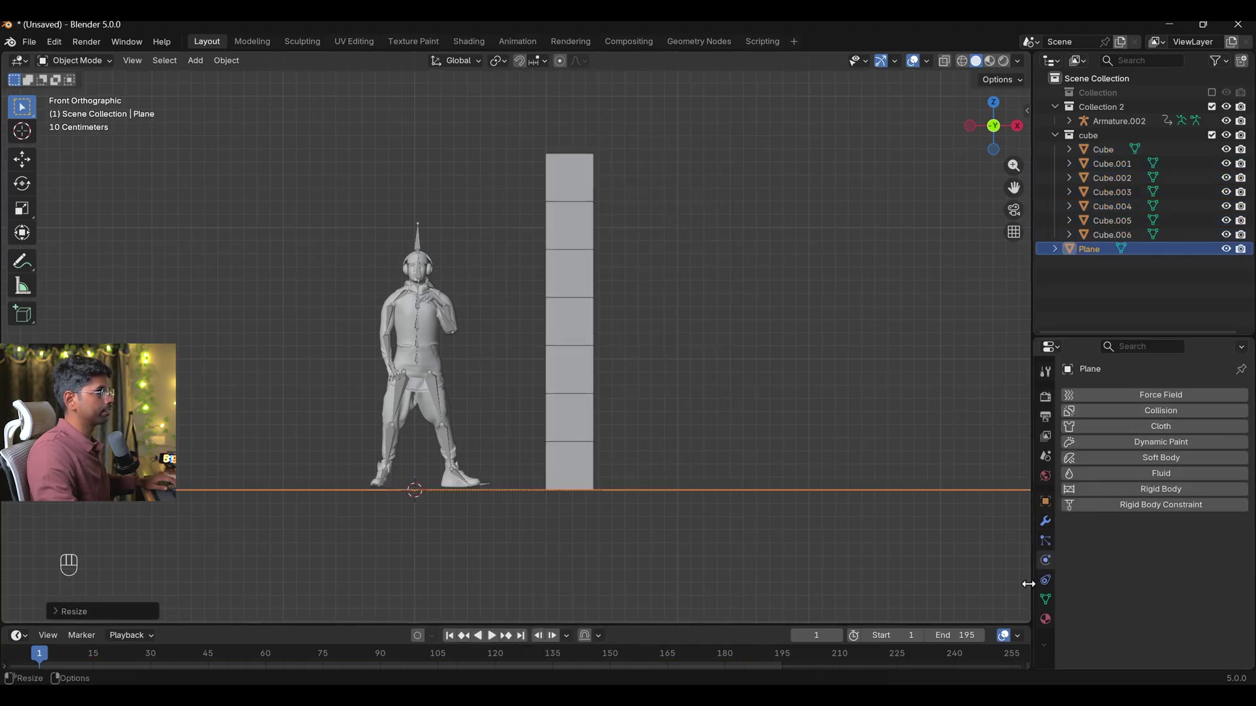
{"action": "left_click", "coordinate": [1173, 496]}
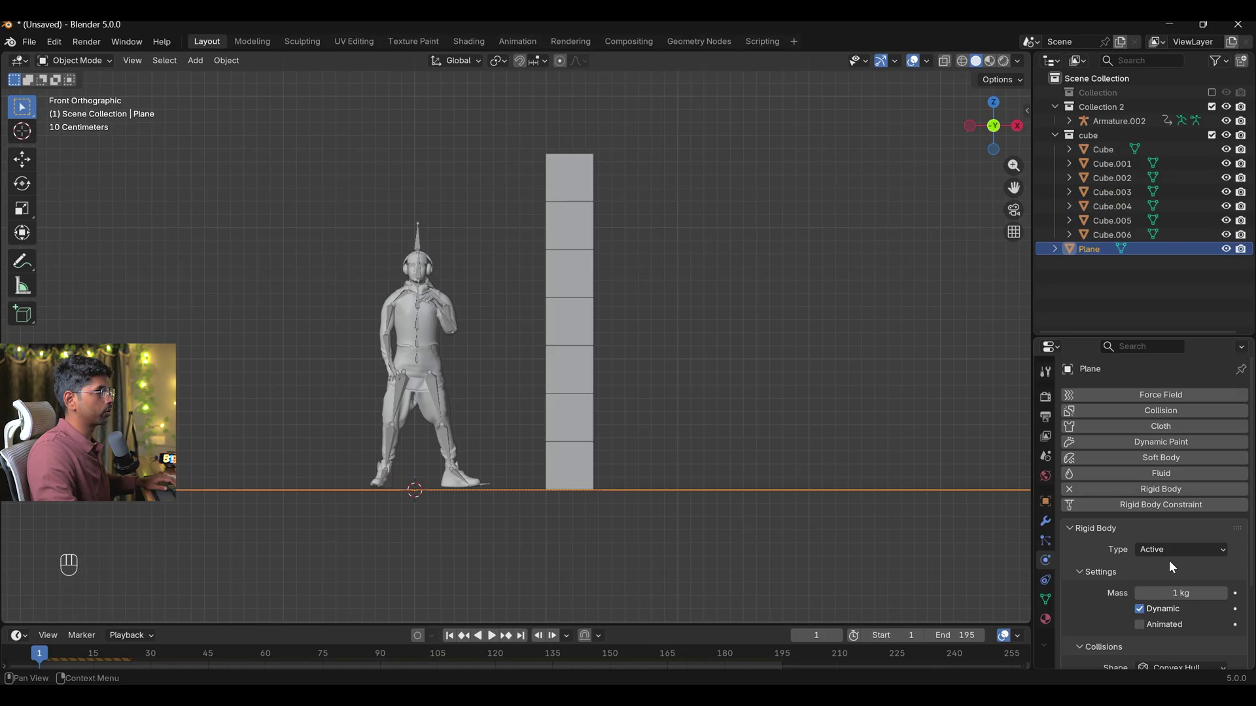
{"action": "left_click_drag", "start_coordinate": [1181, 553], "coordinate": [1170, 582]}
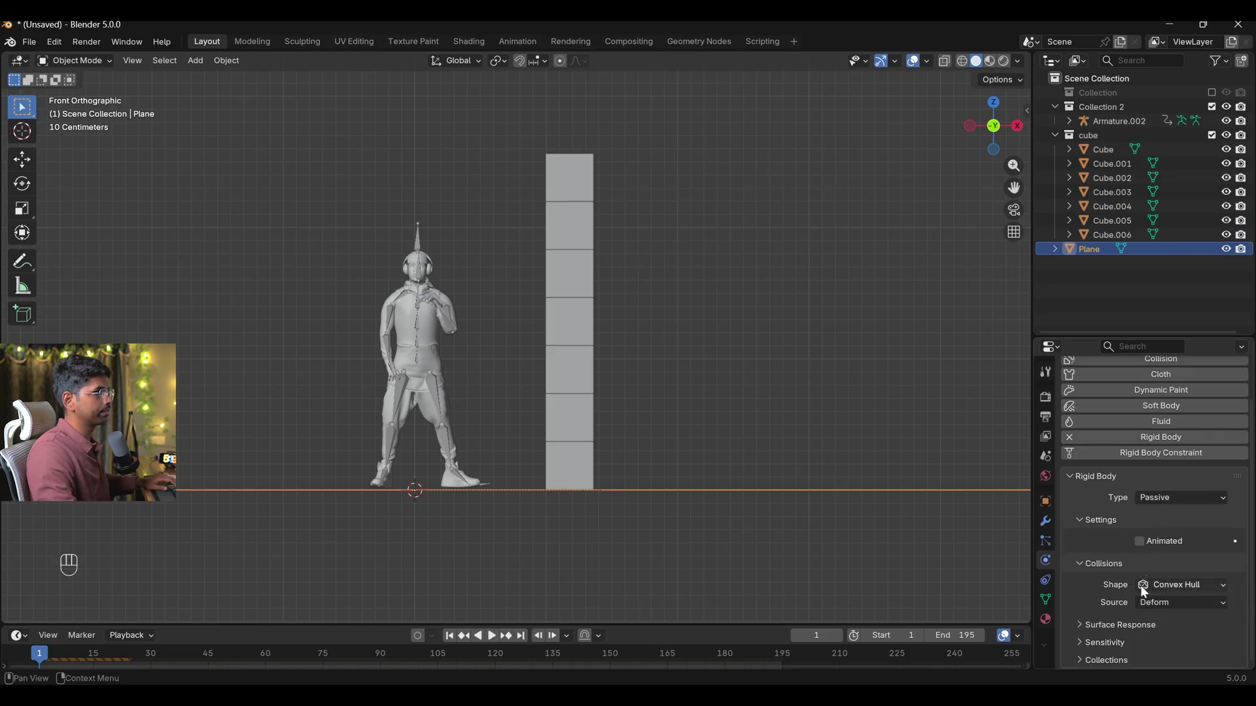
{"action": "key", "text": "space"}
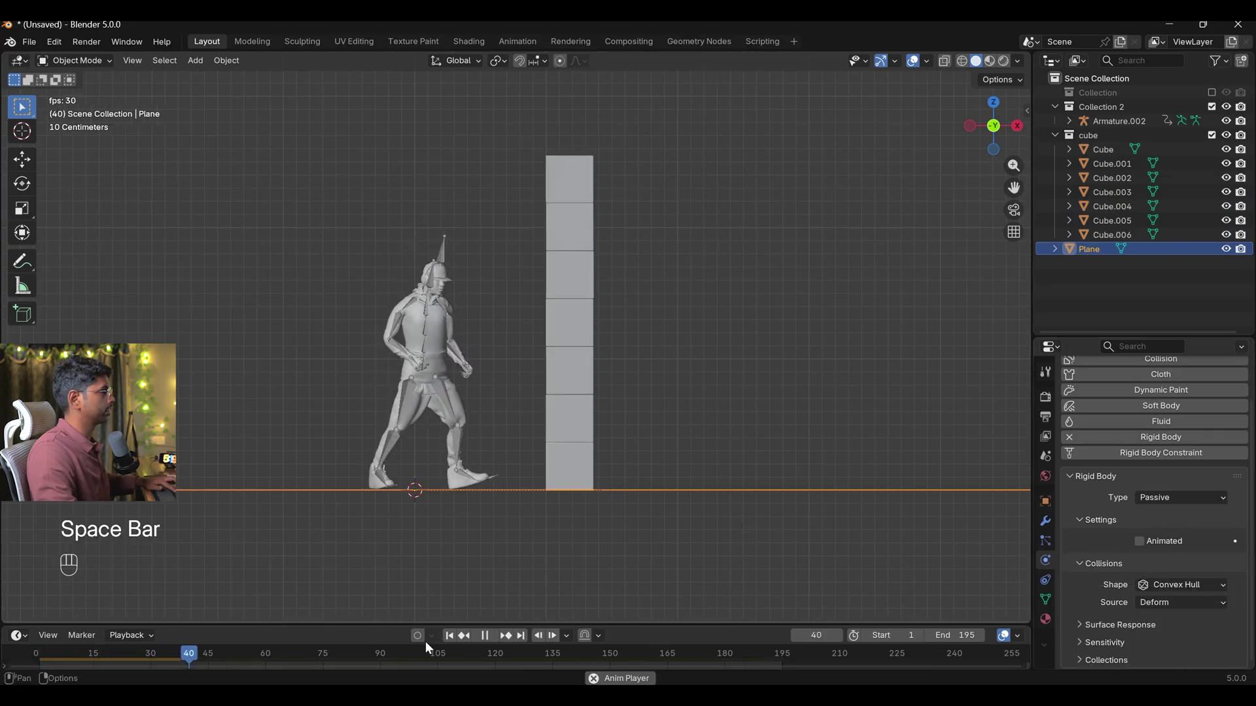
{"action": "left_click", "coordinate": [457, 641]}
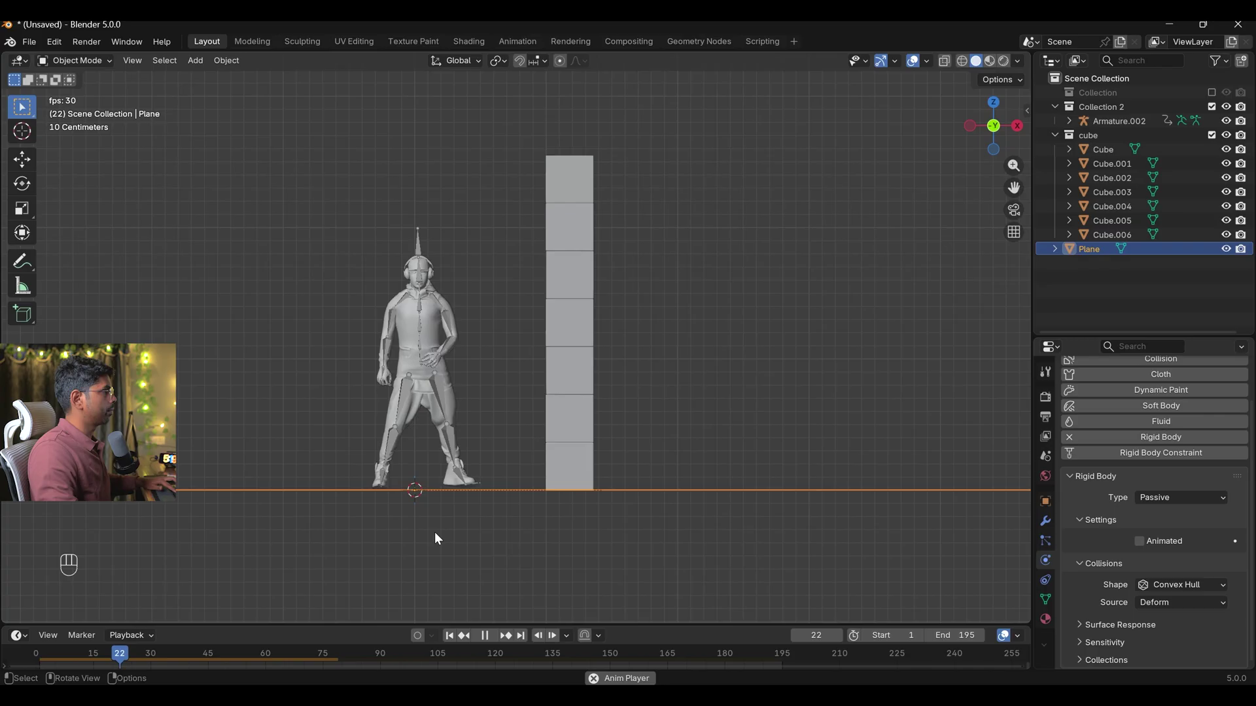
{"action": "key", "text": "space"}
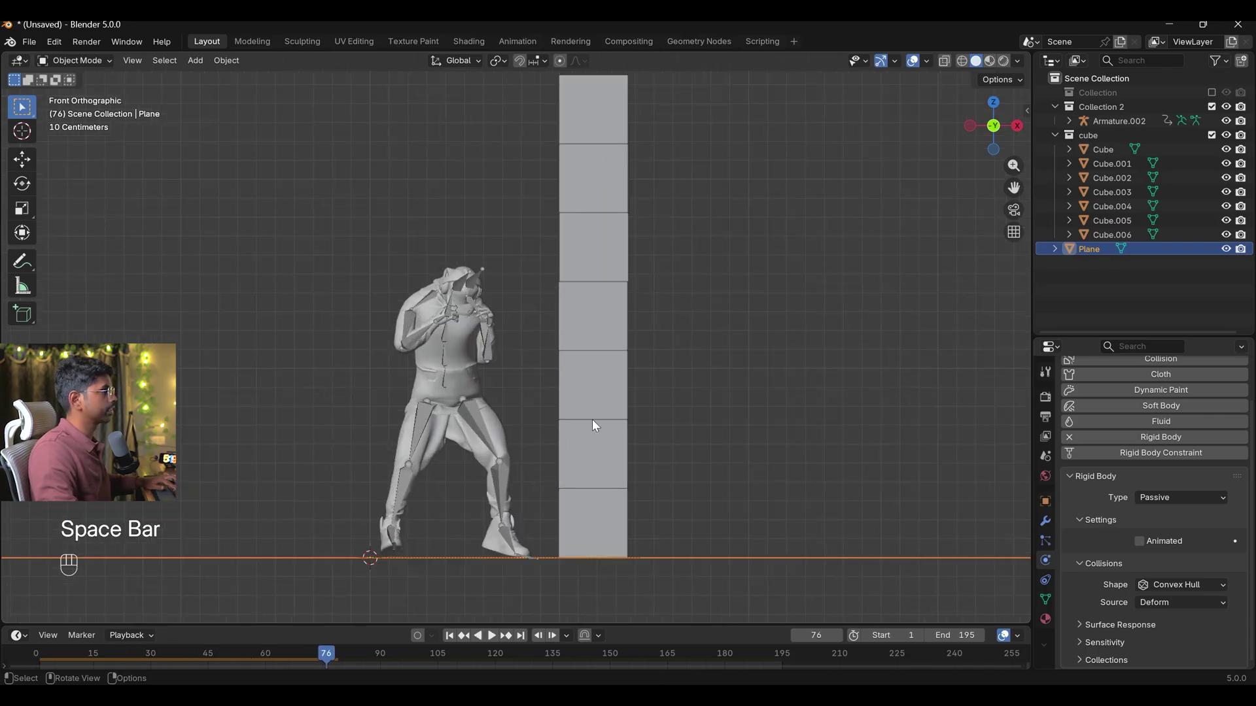
Make the character's body mesh a Passive, Animated rigid body and test the collision
{"action": "left_click_drag", "start_coordinate": [529, 504], "coordinate": [564, 459]}
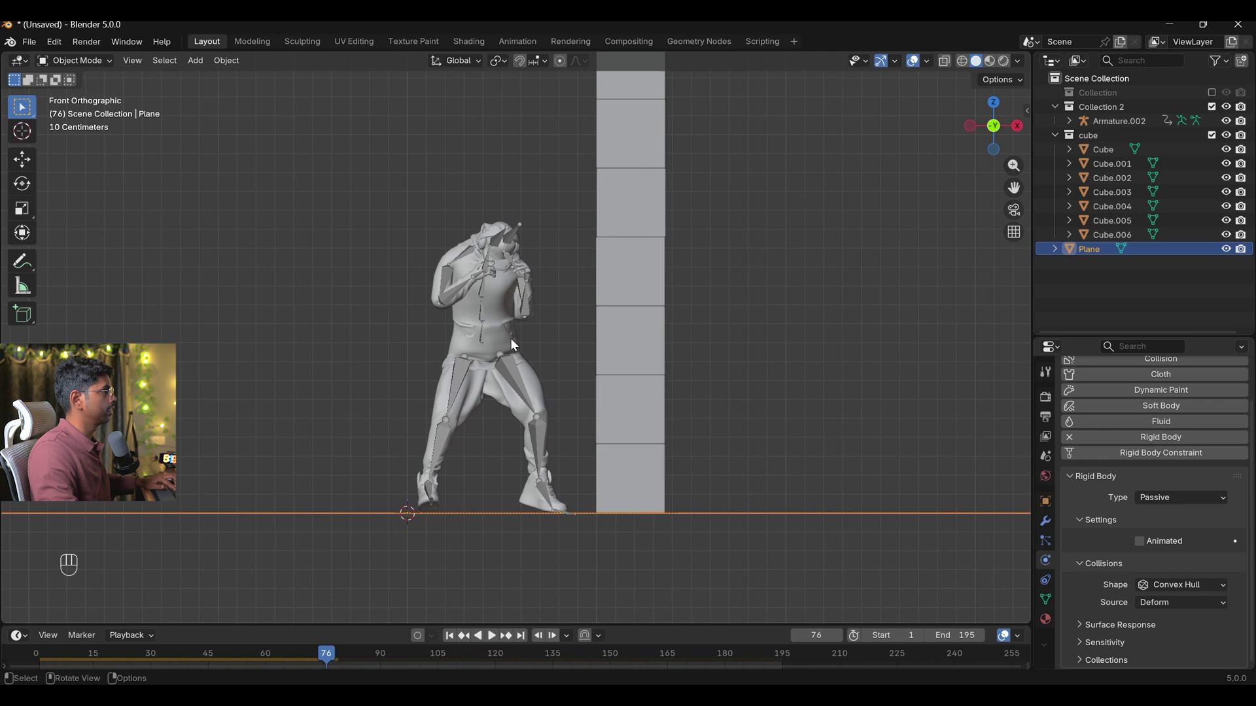
{"action": "left_click", "coordinate": [503, 331]}
{"action": "left_click", "coordinate": [1175, 490]}
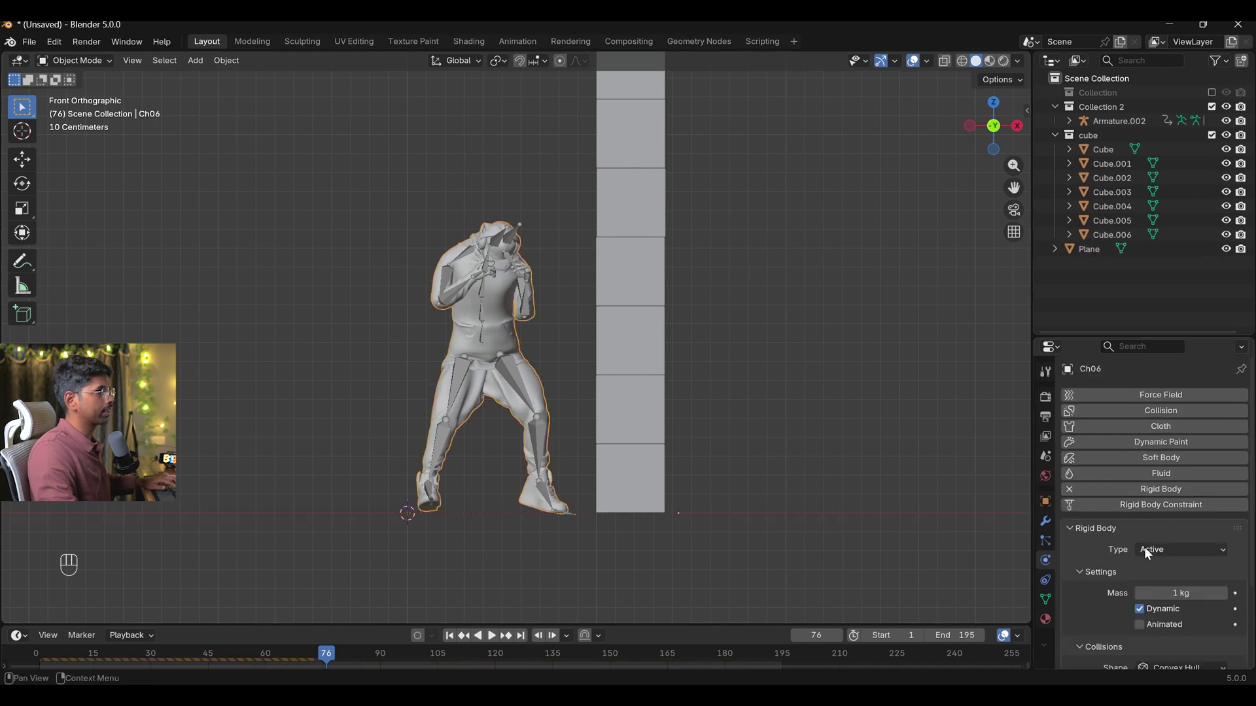
{"action": "left_click_drag", "start_coordinate": [1162, 554], "coordinate": [1159, 584]}
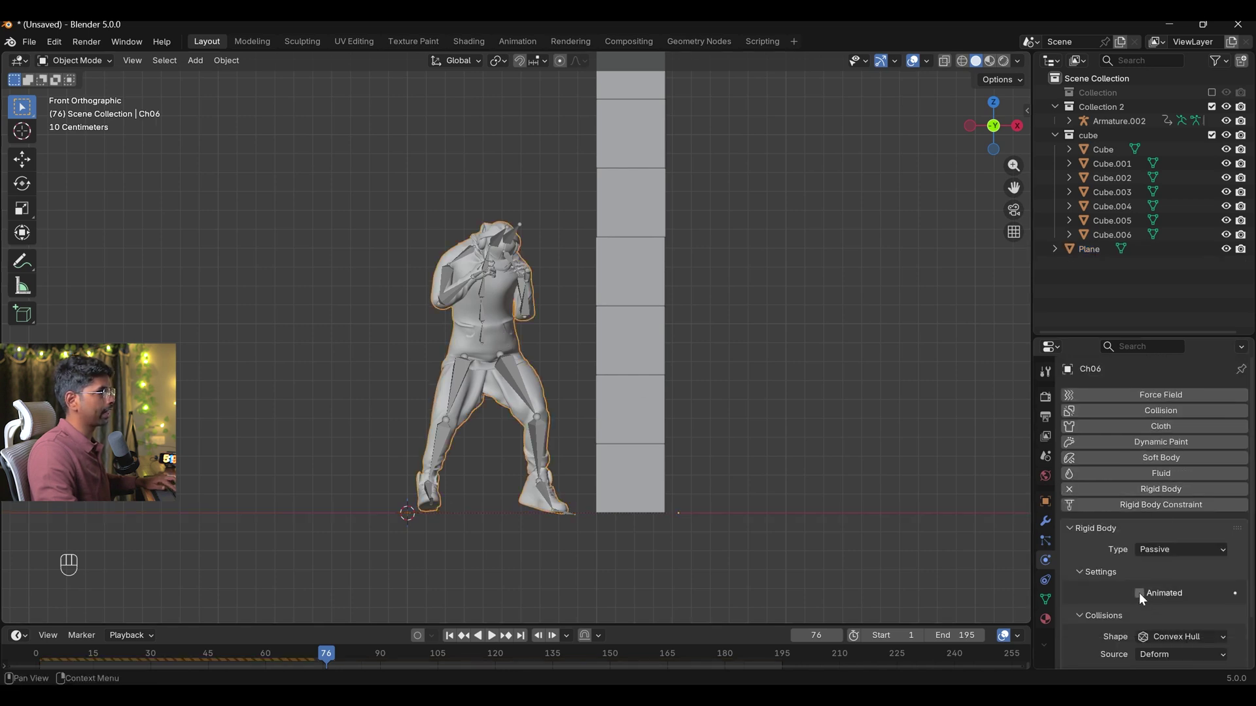
{"action": "left_click", "coordinate": [1143, 597]}
{"action": "left_click", "coordinate": [458, 637]}
{"action": "key", "text": "space"}
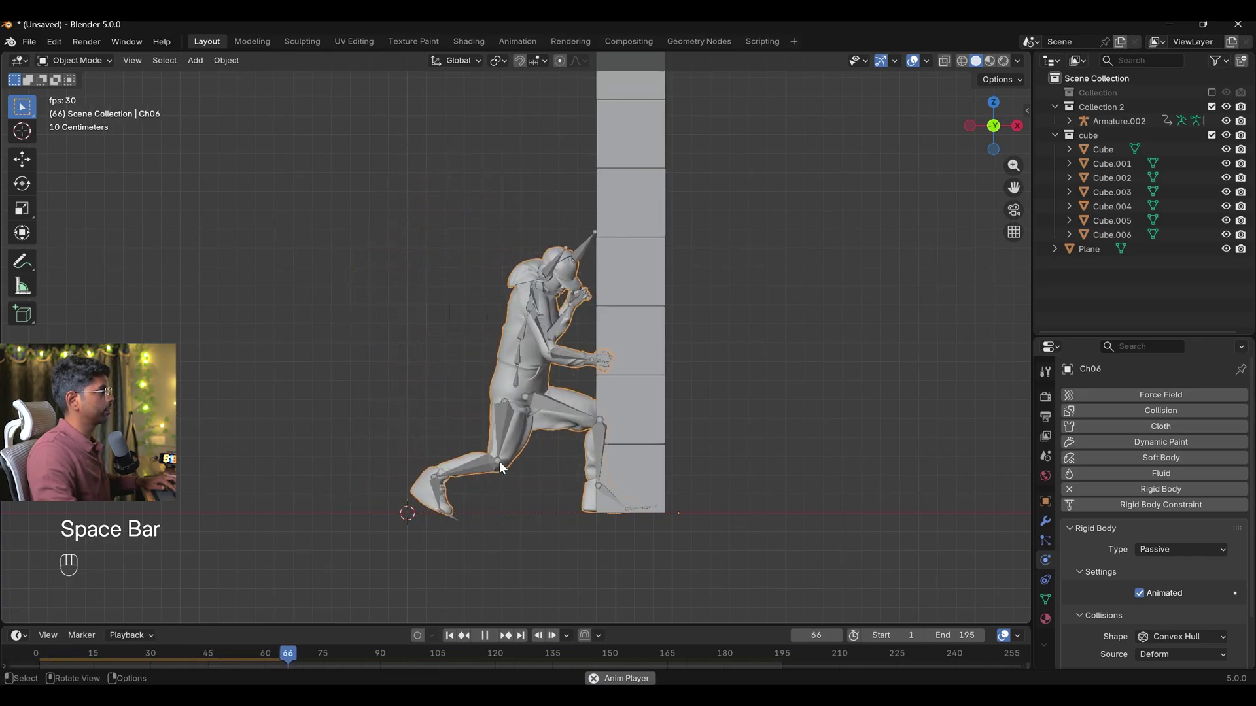
{"action": "key", "text": "space"}
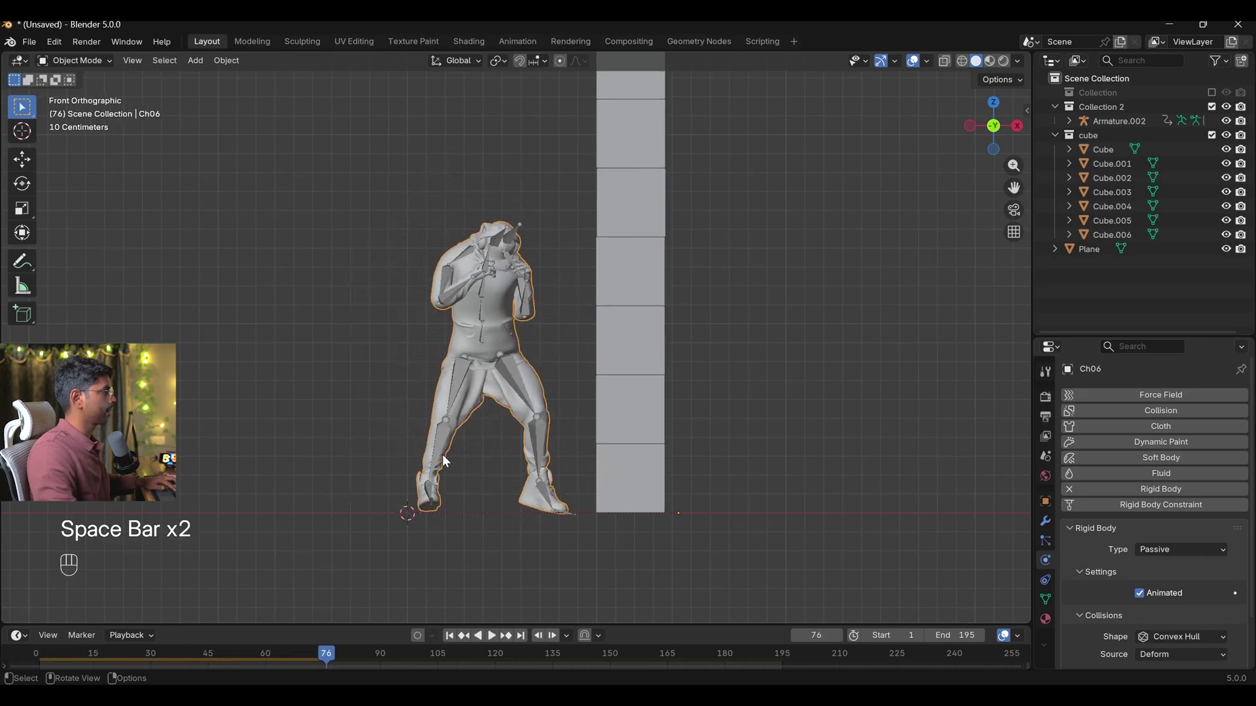
Remove rigid body physics from the character, replay, and zoom in on its right hand at frame 1
{"action": "left_click", "coordinate": [460, 391]}
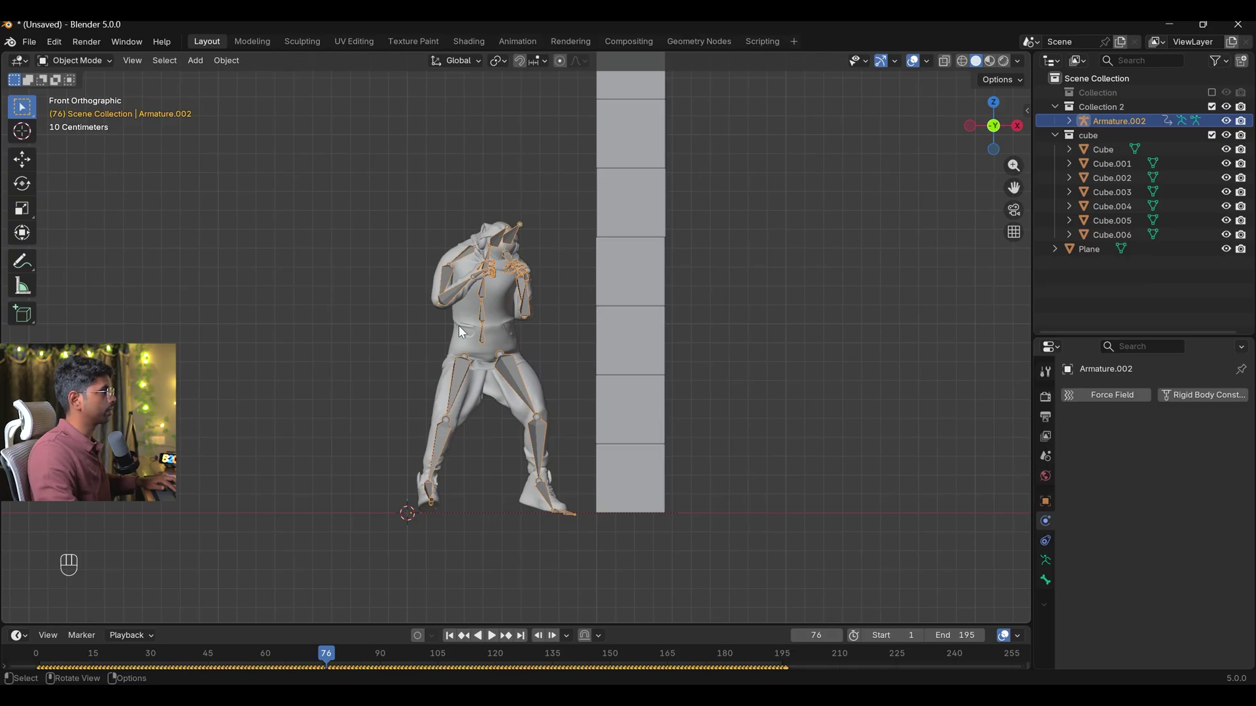
{"action": "left_click", "coordinate": [452, 643]}
{"action": "left_click", "coordinate": [432, 324]}
{"action": "left_click_drag", "start_coordinate": [431, 428], "coordinate": [457, 426]}
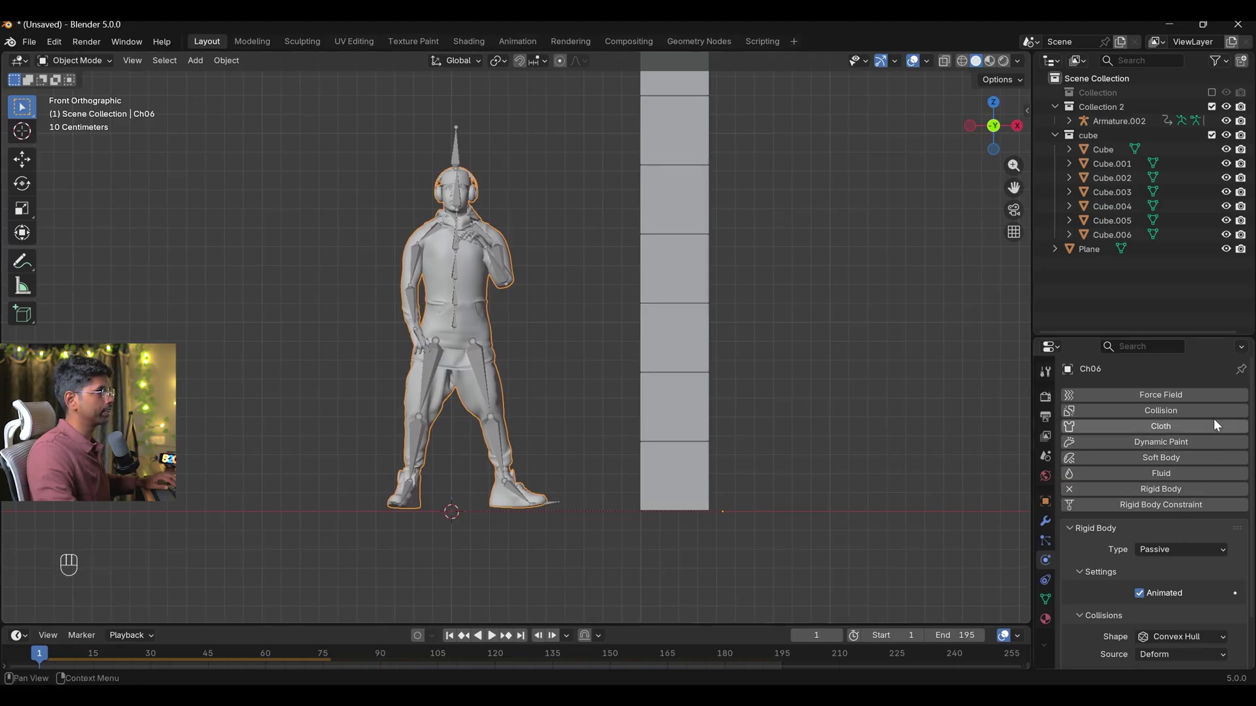
{"action": "left_click", "coordinate": [1153, 498]}
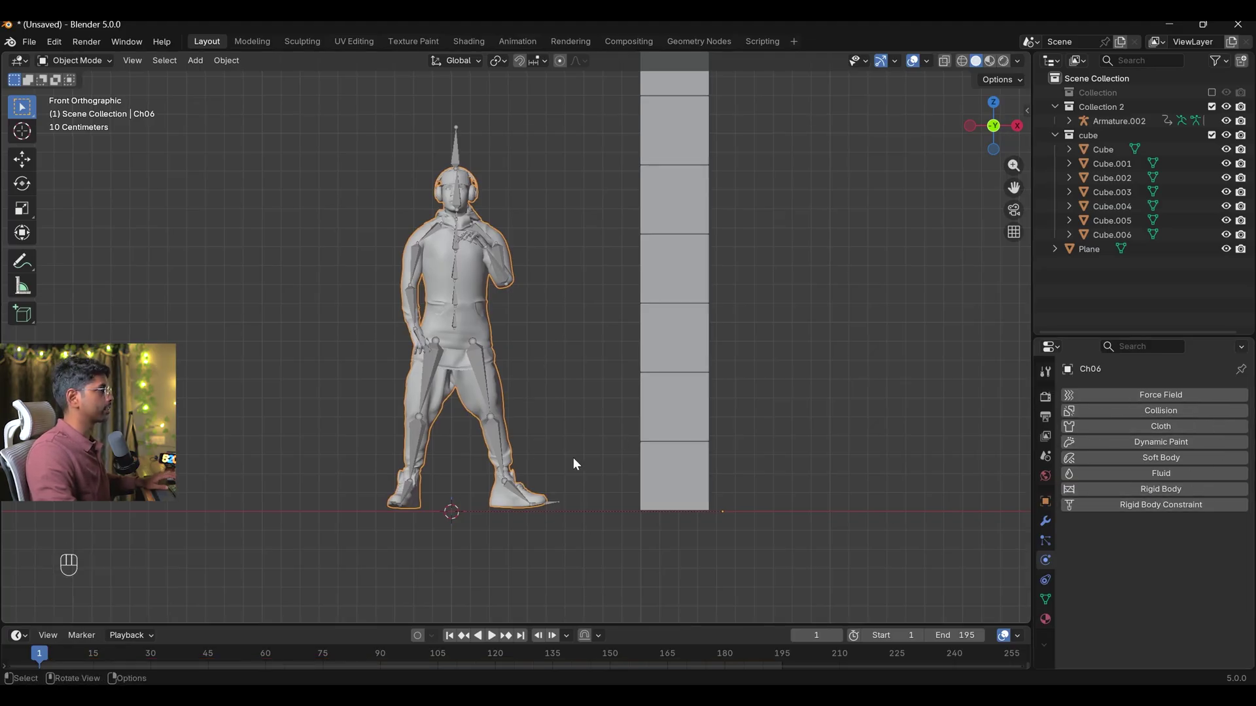
{"action": "left_click", "coordinate": [571, 463]}
{"action": "key", "text": "space"}
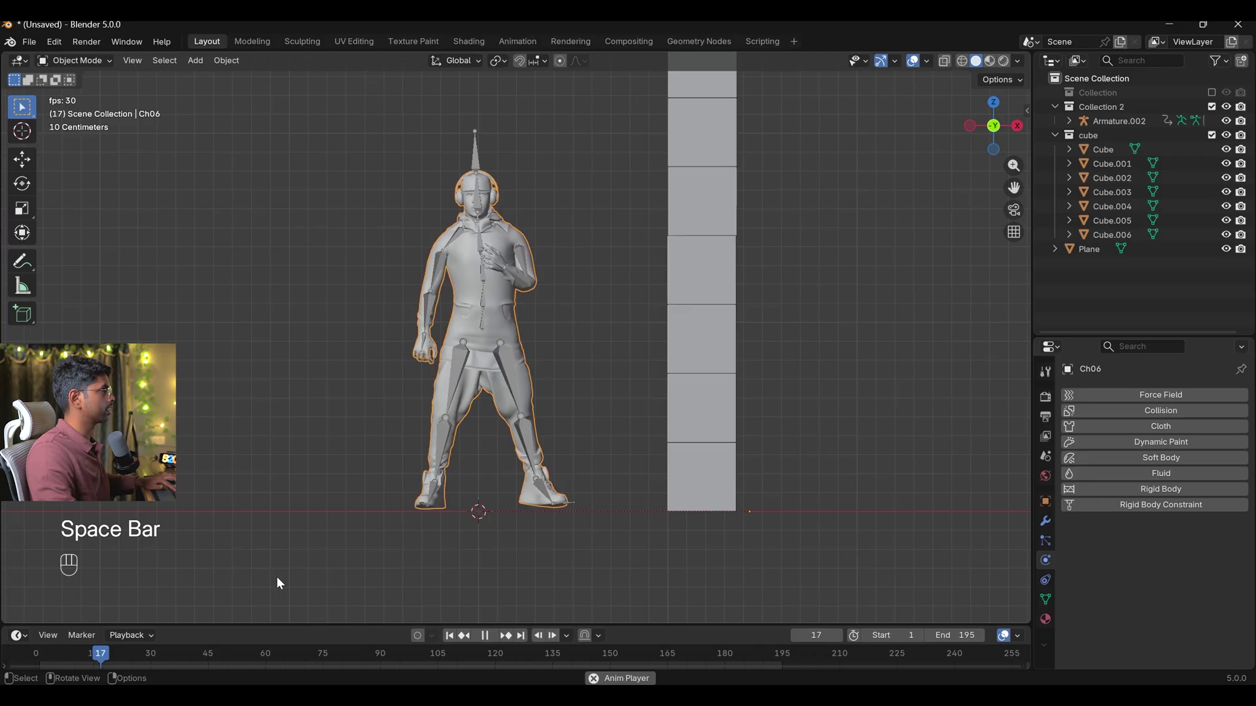
{"action": "key", "text": "space"}
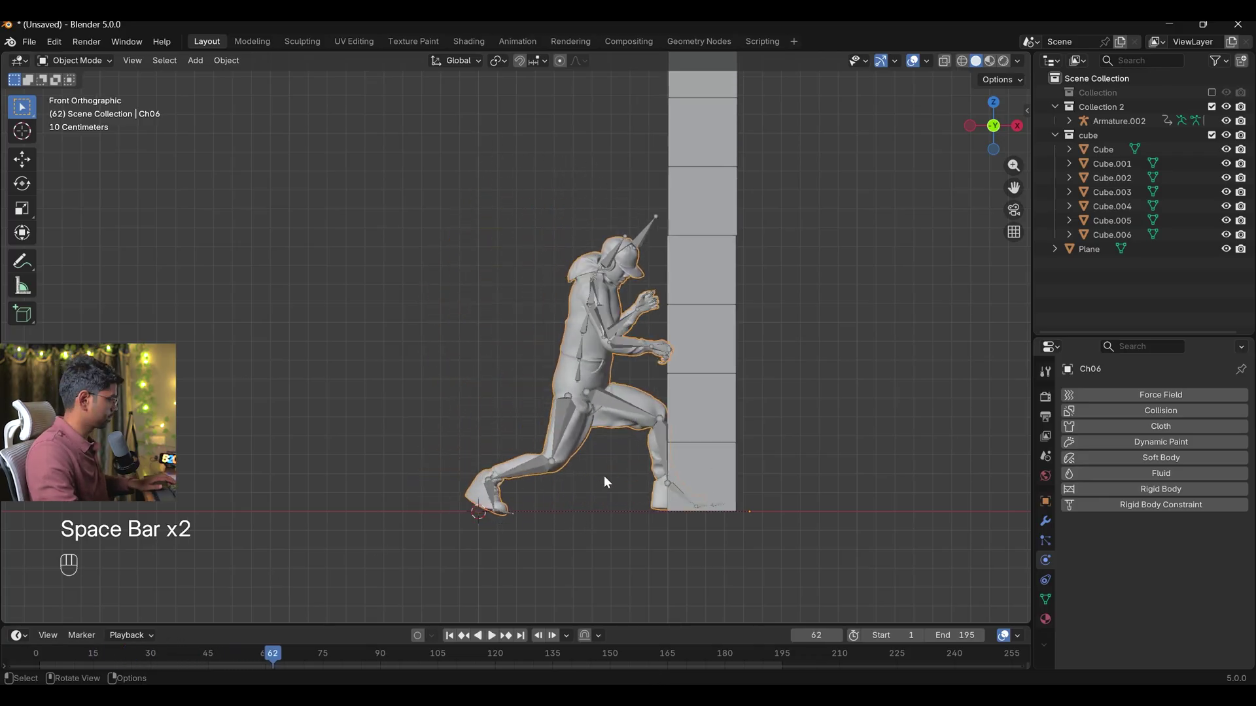
{"action": "left_click", "coordinate": [455, 641]}
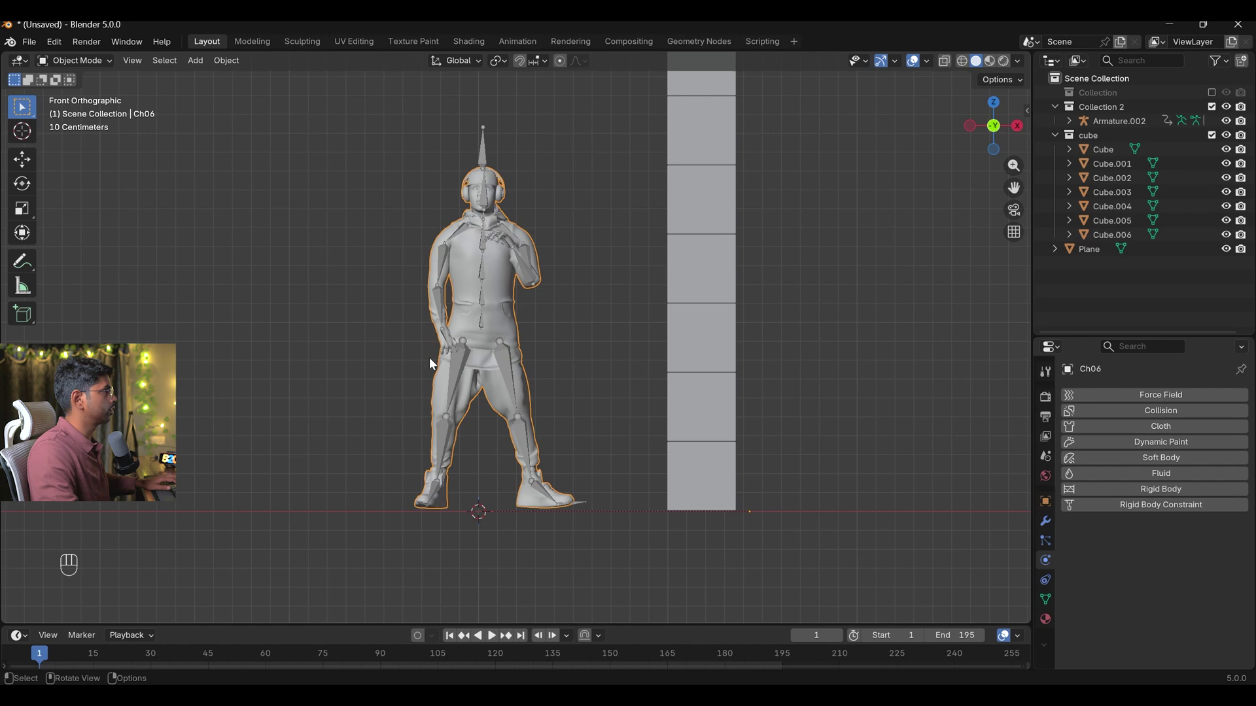
{"action": "left_click_drag", "start_coordinate": [418, 350], "coordinate": [463, 357]}
Enter Pose Mode on Armature.002 and inspect the right hand bone's properties
{"action": "left_click", "coordinate": [361, 348]}
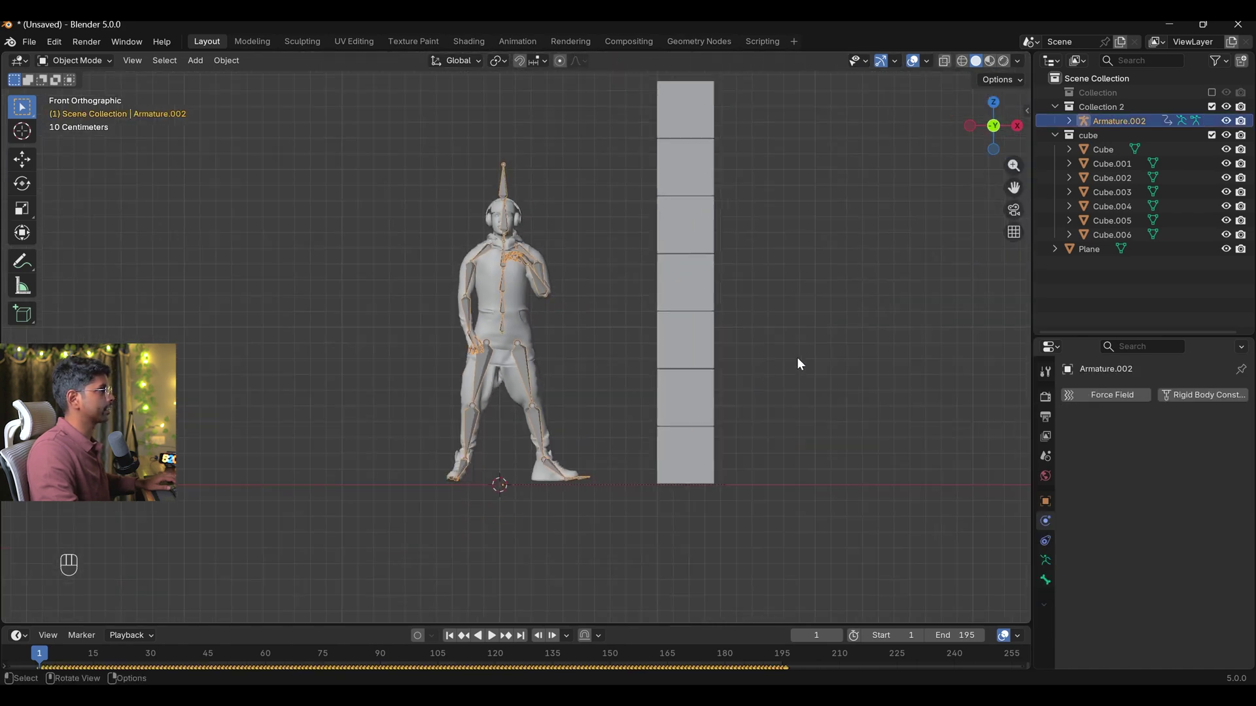
{"action": "left_click_drag", "start_coordinate": [386, 307], "coordinate": [424, 341]}
{"action": "left_click_drag", "start_coordinate": [79, 64], "coordinate": [90, 114]}
{"action": "left_click", "coordinate": [150, 658]}
{"action": "left_click", "coordinate": [407, 397]}
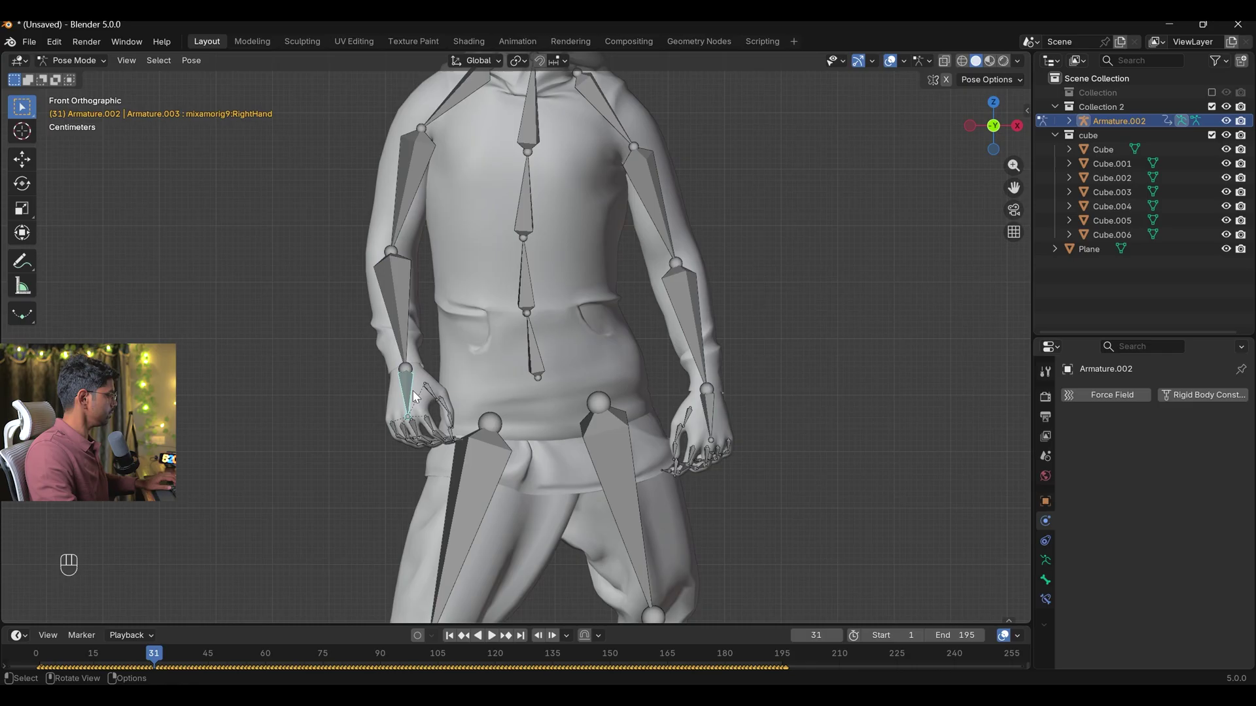
{"action": "left_click", "coordinate": [1050, 588]}
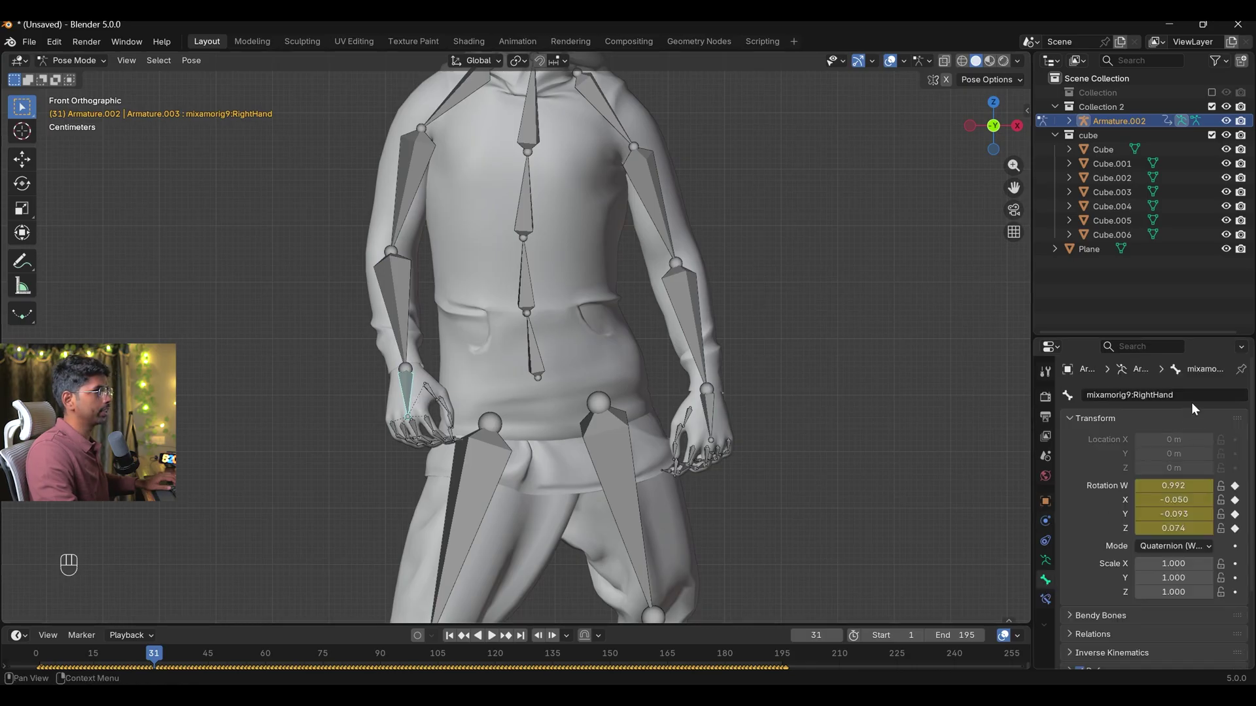
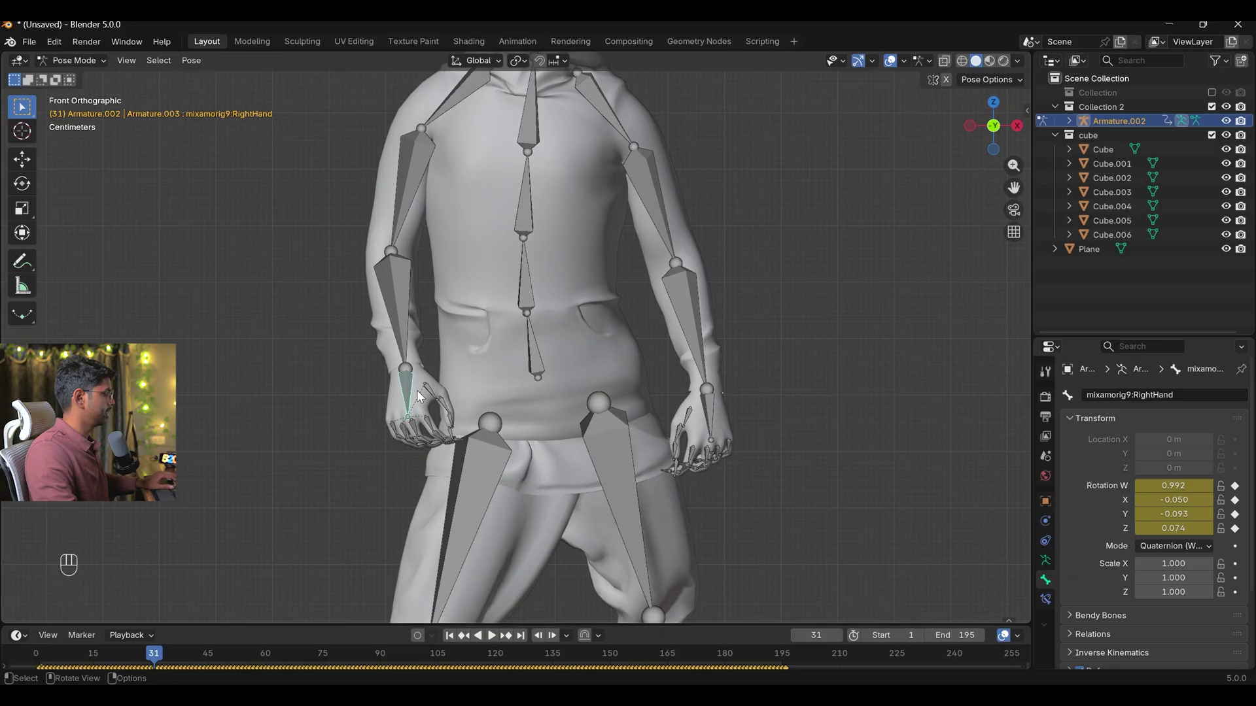
Return the armature to Object Mode with the whole character in view
{"action": "key", "text": "shift+s"}
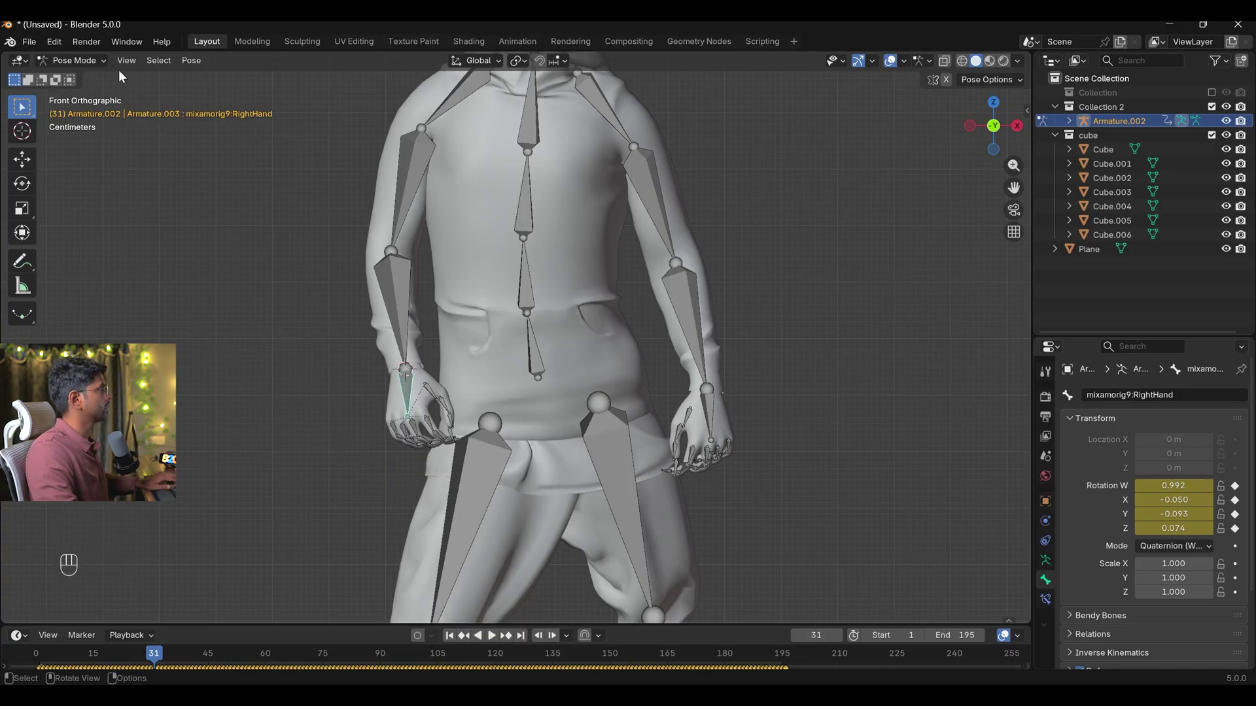
{"action": "left_click_drag", "start_coordinate": [64, 66], "coordinate": [79, 82]}
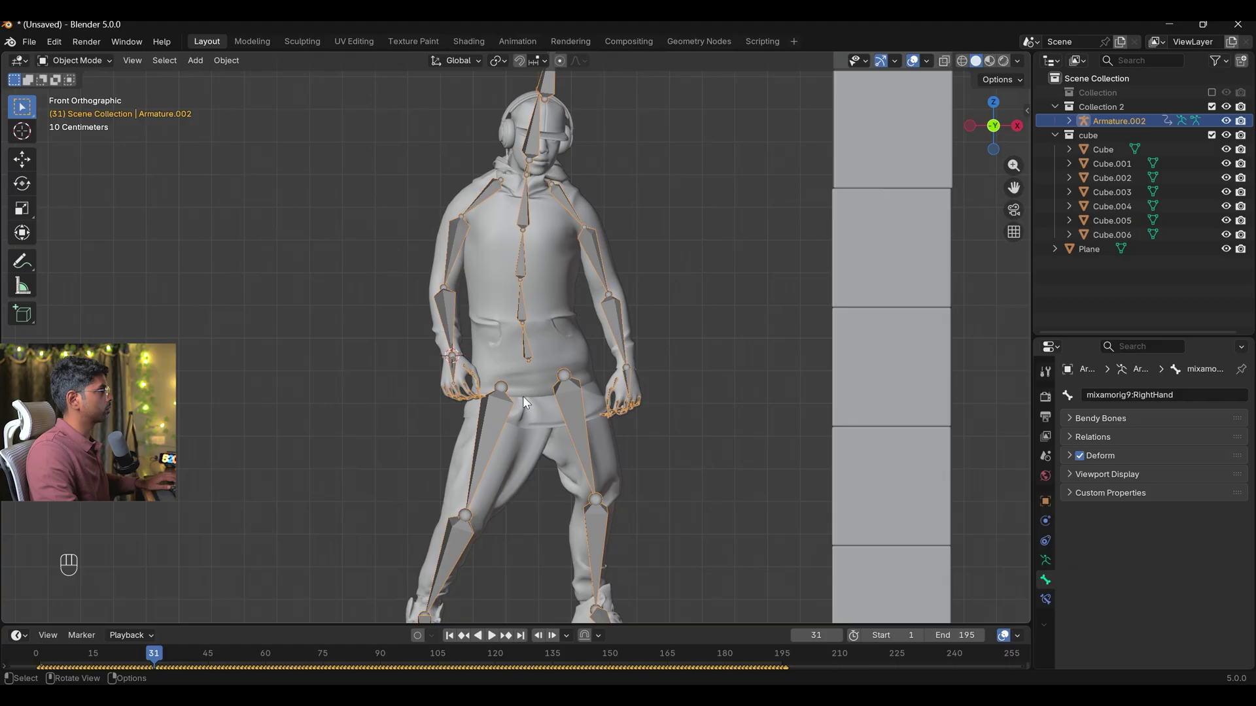
Add a small cube at the hand, apply its transforms and give it a Child Of constraint to Armature.002's RightHand bone
{"action": "key", "text": "shift+a"}
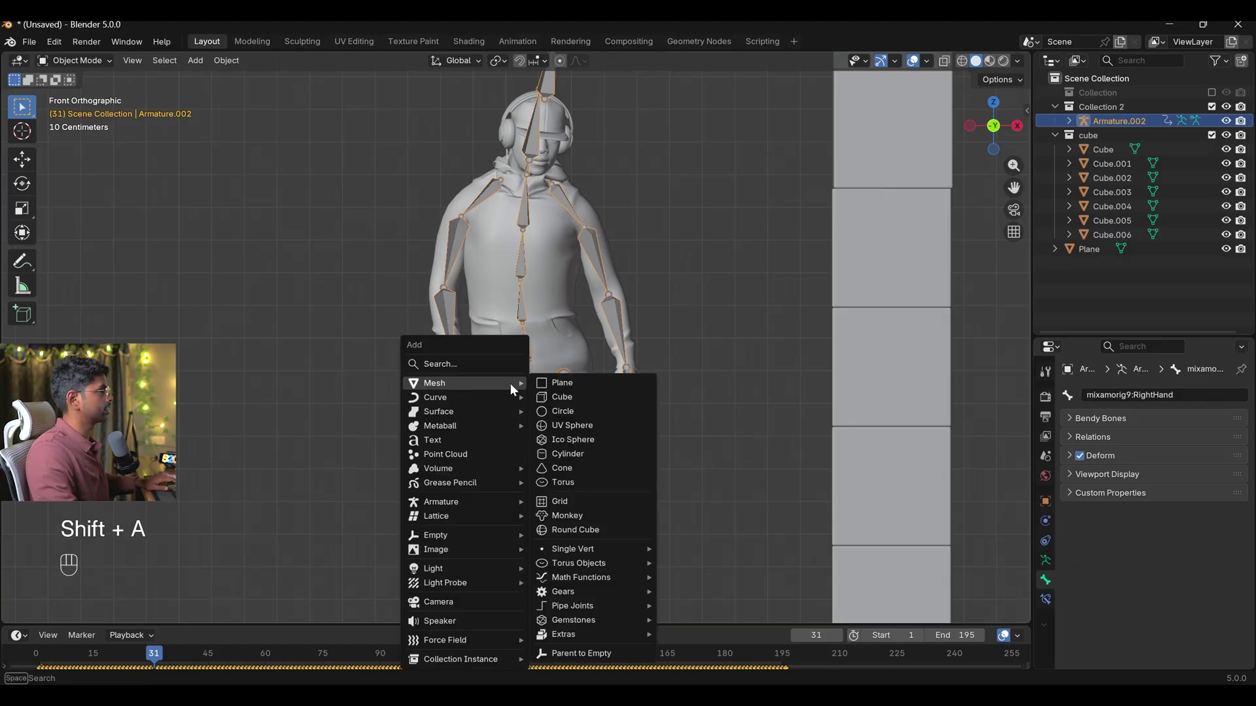
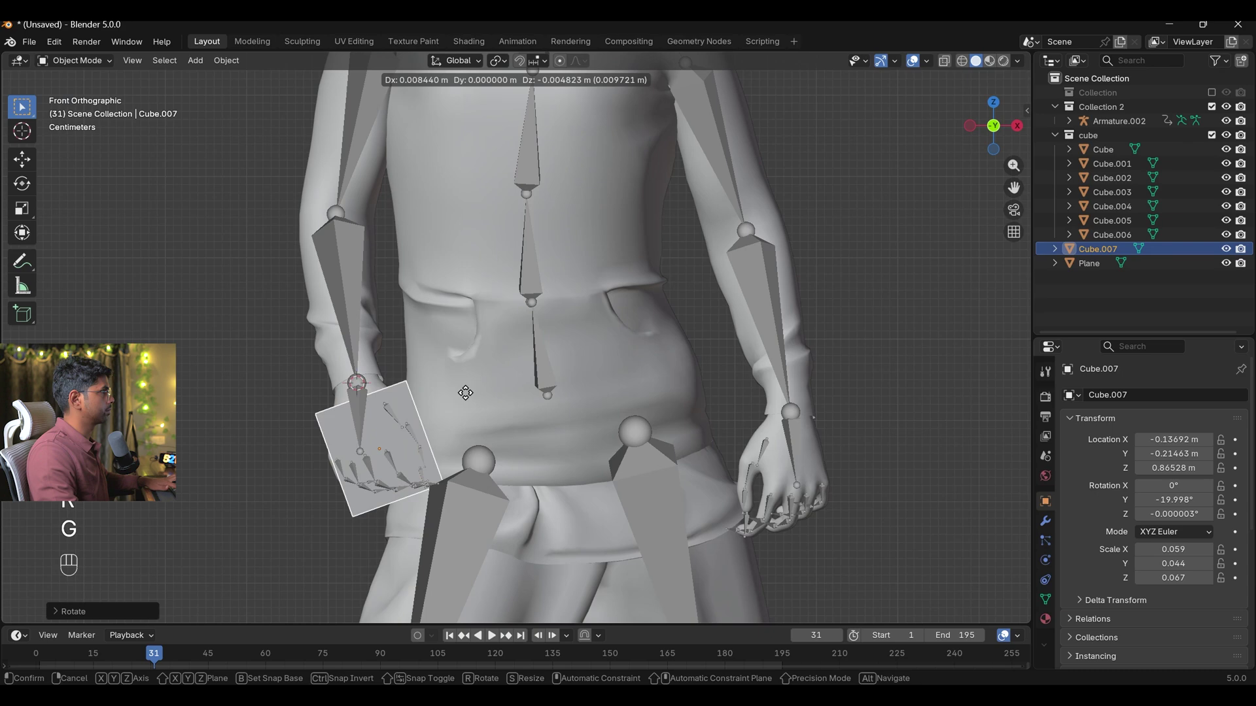
{"action": "key", "text": "ctrl+a"}
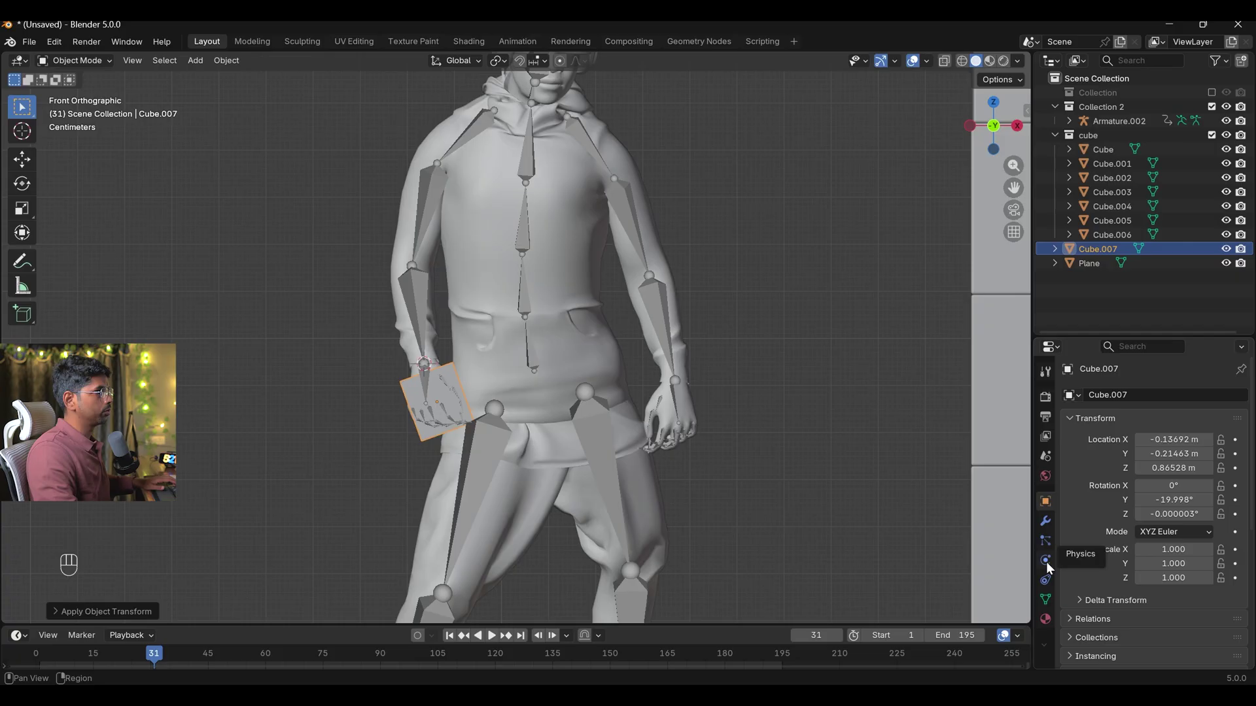
{"action": "left_click", "coordinate": [1051, 586]}
{"action": "left_click_drag", "start_coordinate": [1134, 400], "coordinate": [1177, 471]}
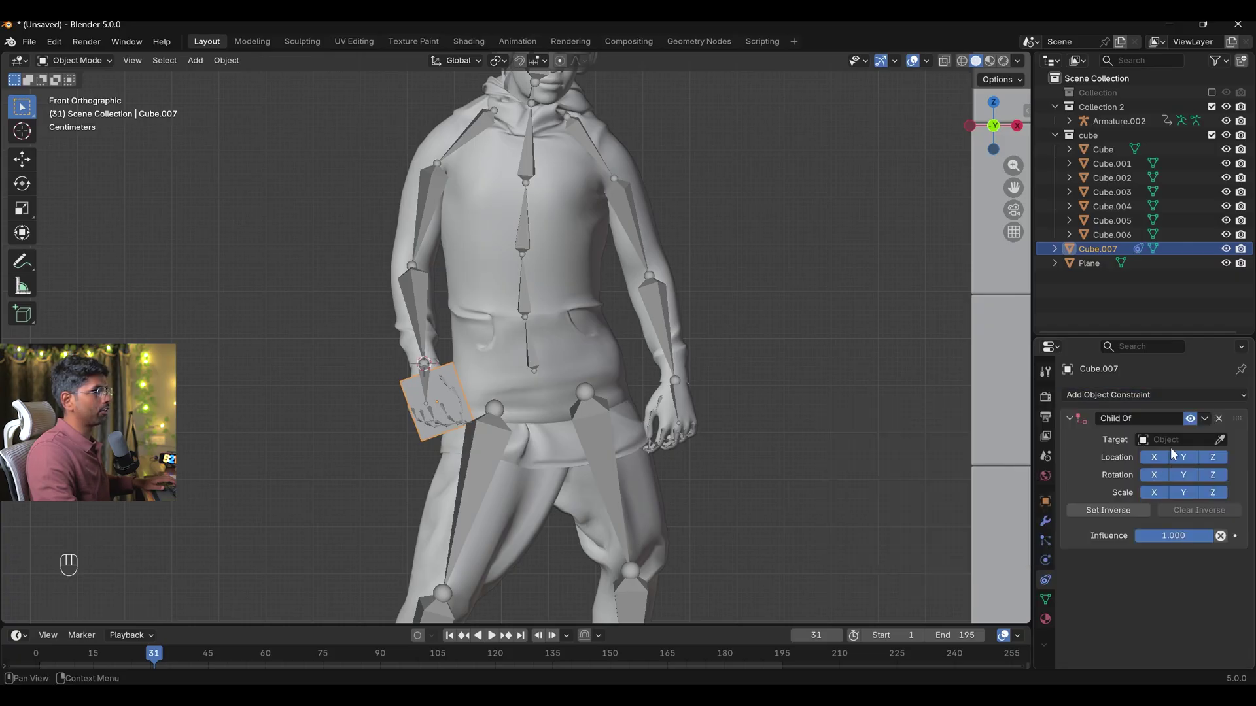
{"action": "left_click", "coordinate": [1224, 446]}
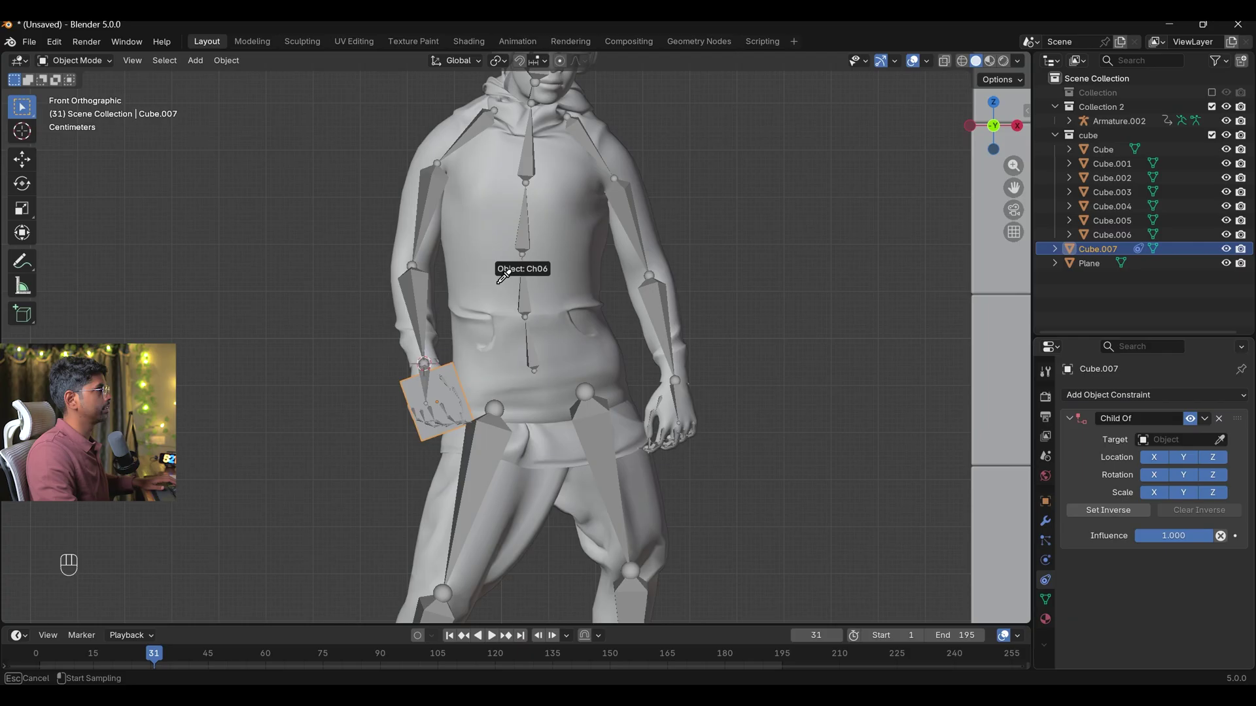
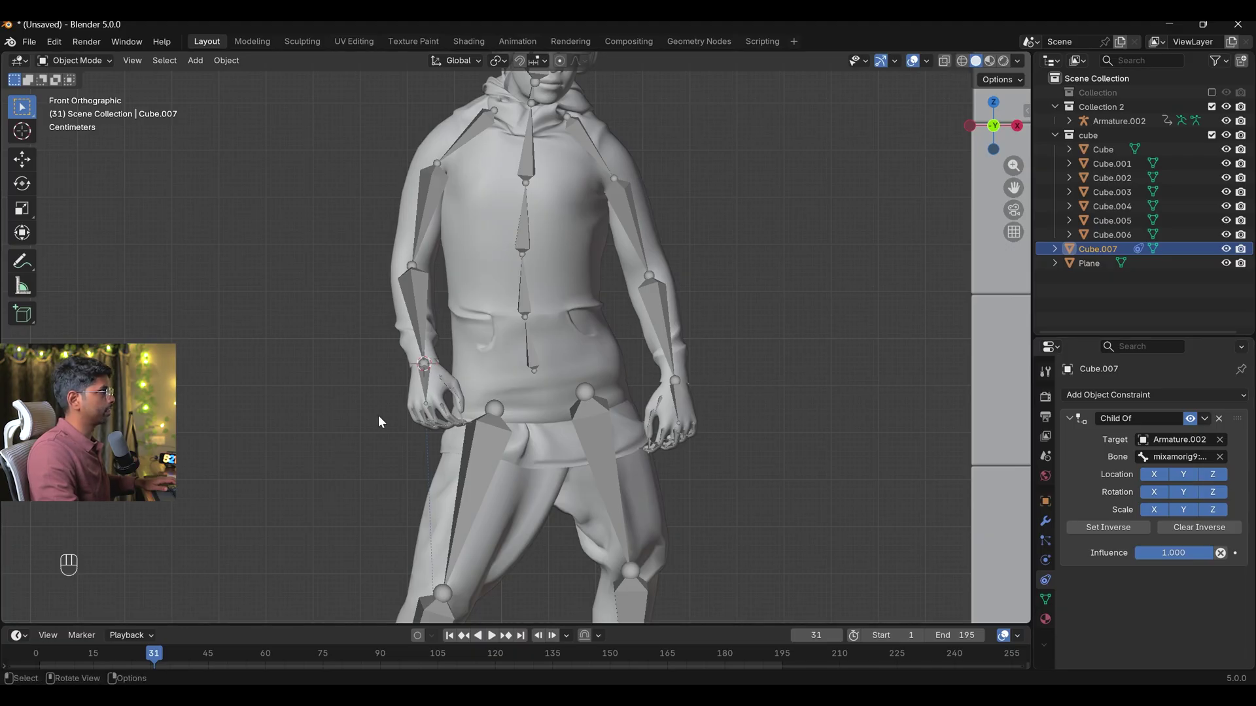
{"action": "left_click", "coordinate": [1113, 533]}
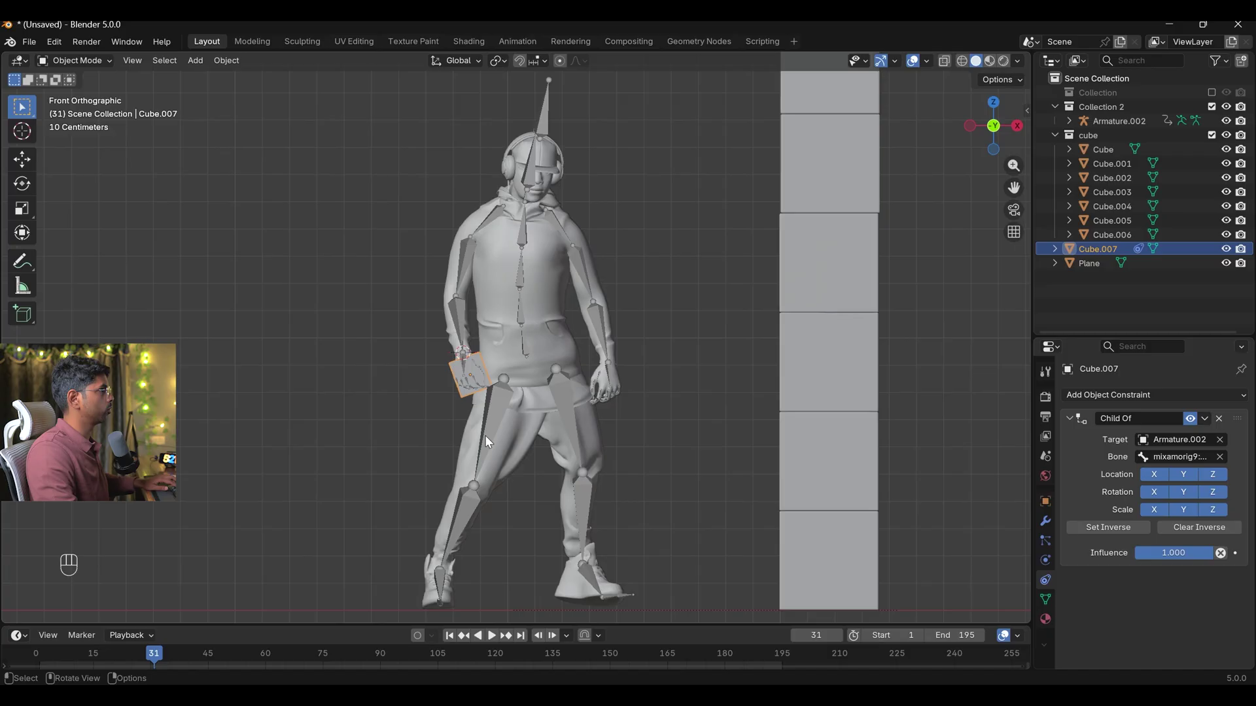
Play the animation to check the cube follows the hand
{"action": "left_click_drag", "start_coordinate": [538, 438], "coordinate": [515, 431]}
{"action": "key", "text": "space"}
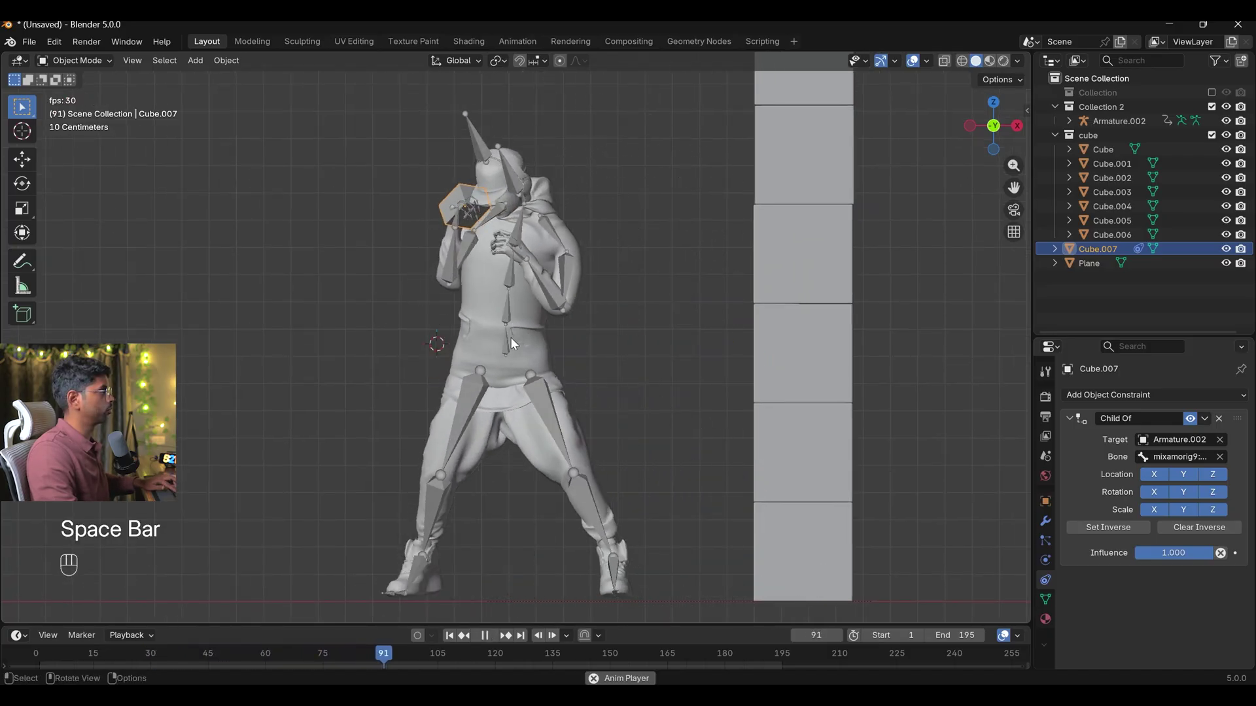
{"action": "key", "text": "space"}
Give the hand cube a Passive, Animated rigid body
{"action": "left_click", "coordinate": [1049, 570]}
{"action": "left_click", "coordinate": [1143, 499]}
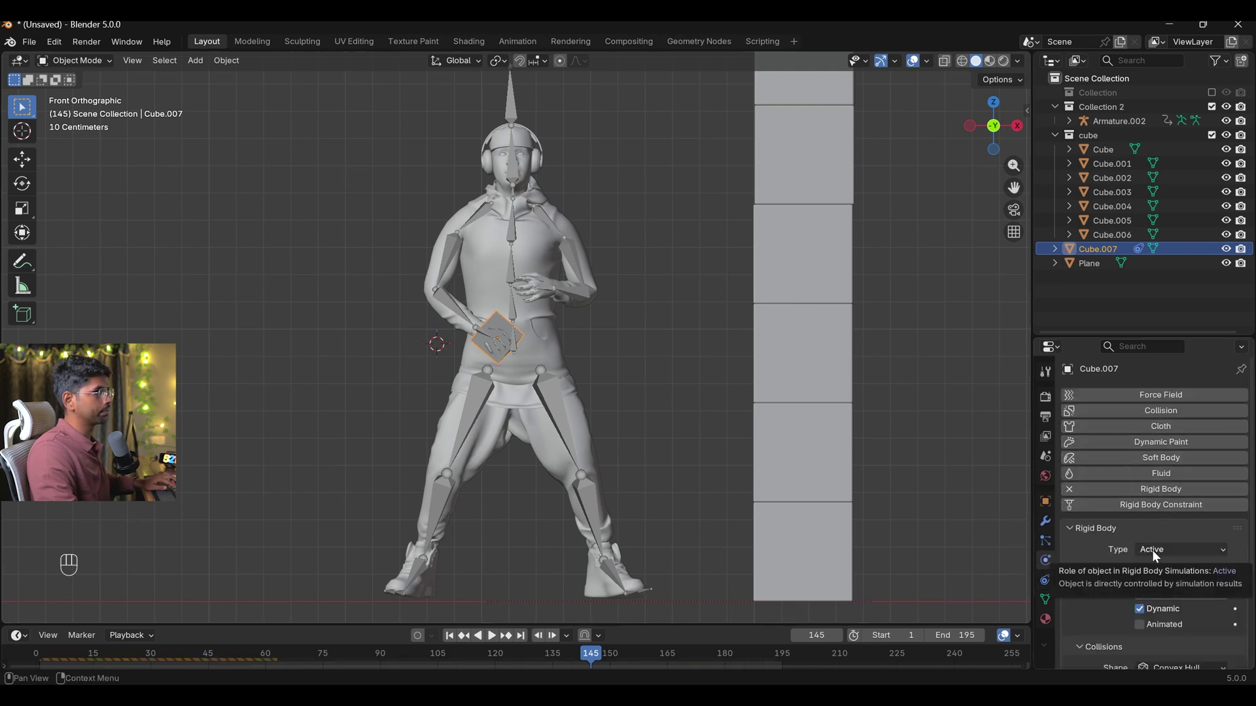
{"action": "left_click", "coordinate": [1146, 630]}
{"action": "left_click_drag", "start_coordinate": [1173, 554], "coordinate": [1169, 589]}
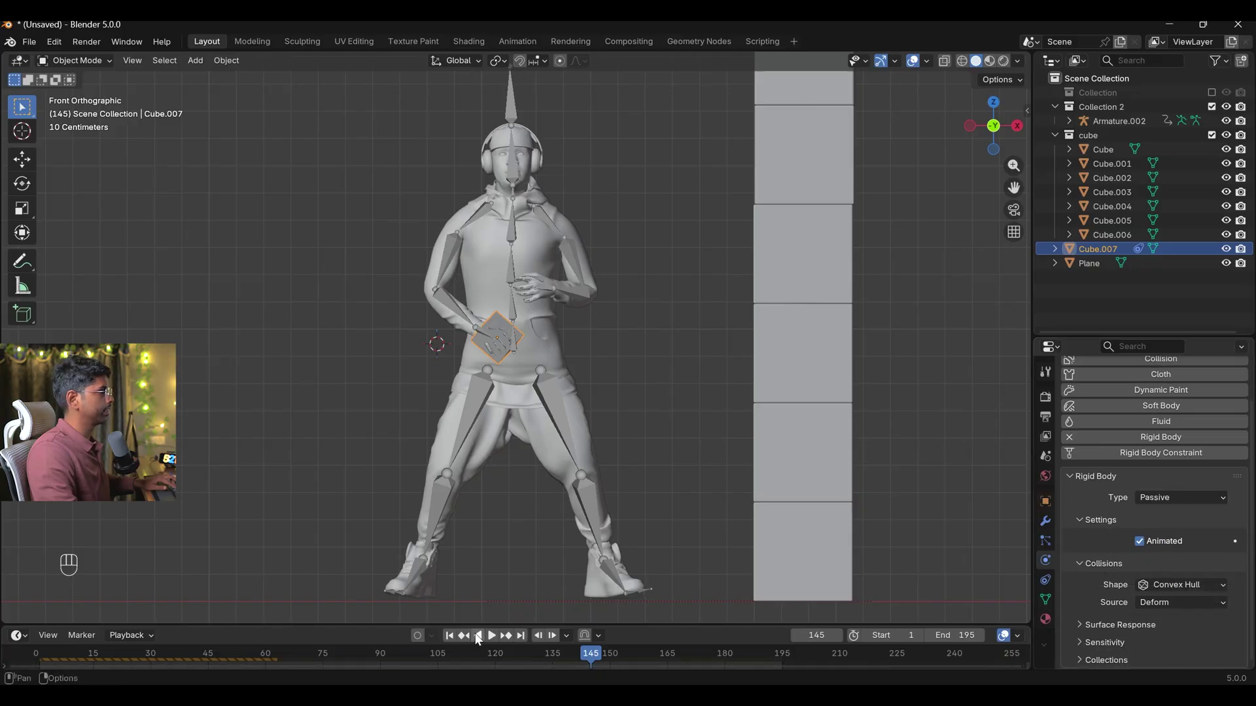
Replay from frame 1 to watch the punch knock the cube stack over
{"action": "left_click", "coordinate": [457, 637]}
{"action": "key", "text": "space"}
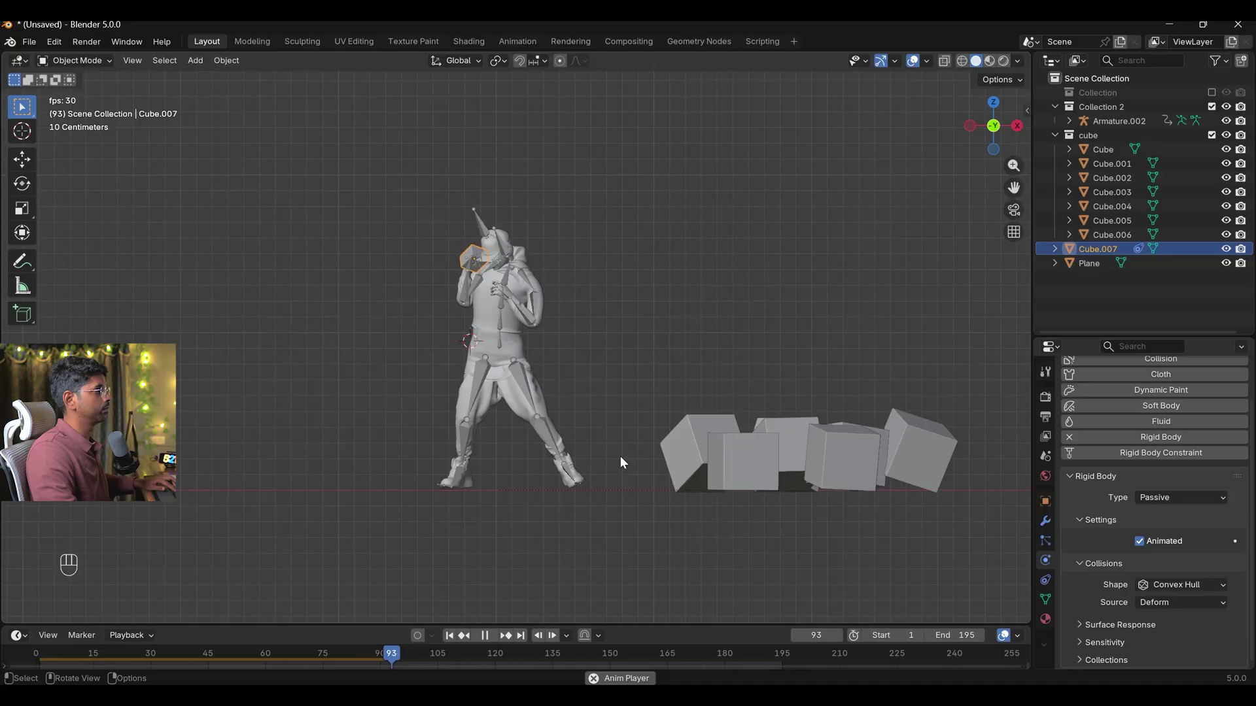
{"action": "left_click", "coordinate": [458, 641]}
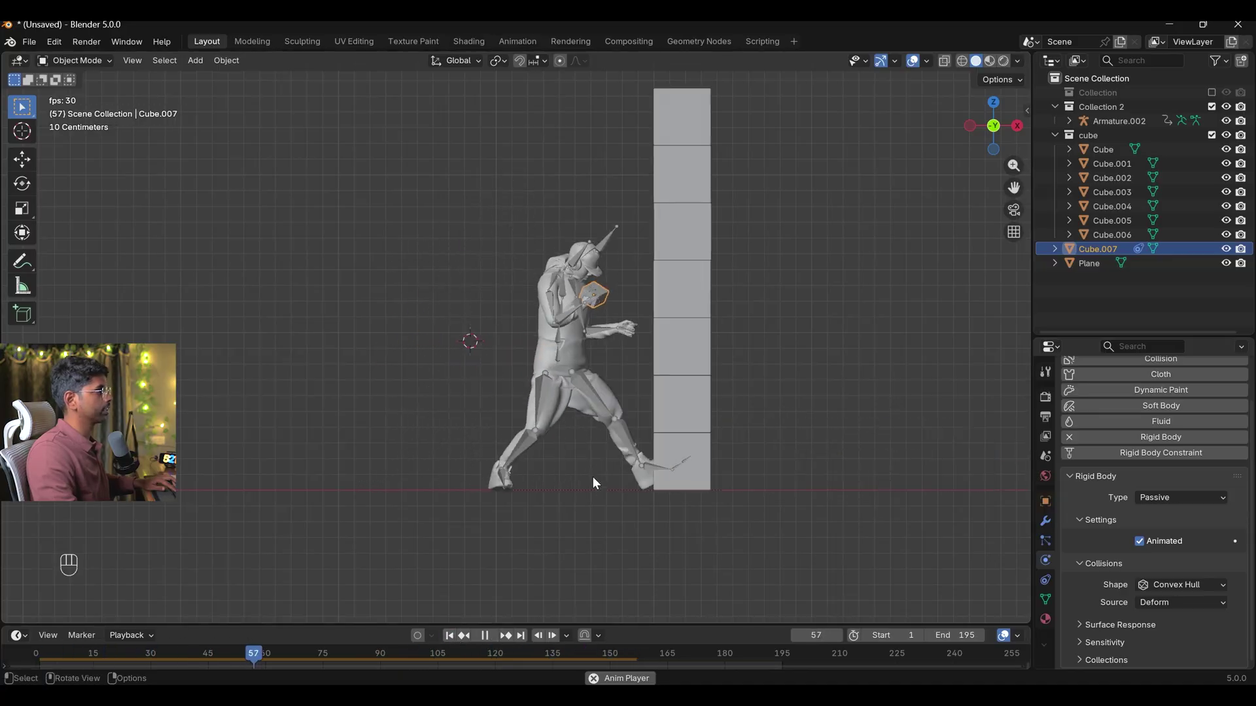
{"action": "key", "text": "space"}
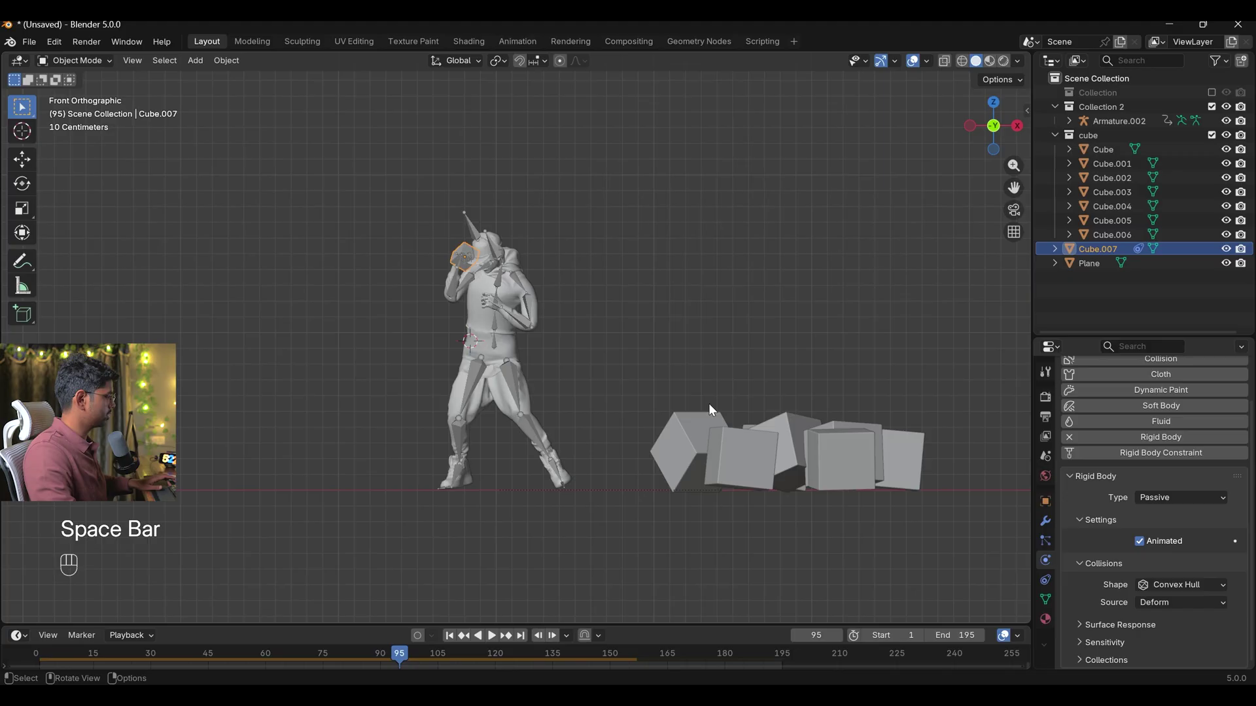
Apply the scale on the stacked cubes and test-play the punch once
{"action": "key", "text": "ctrl+a"}
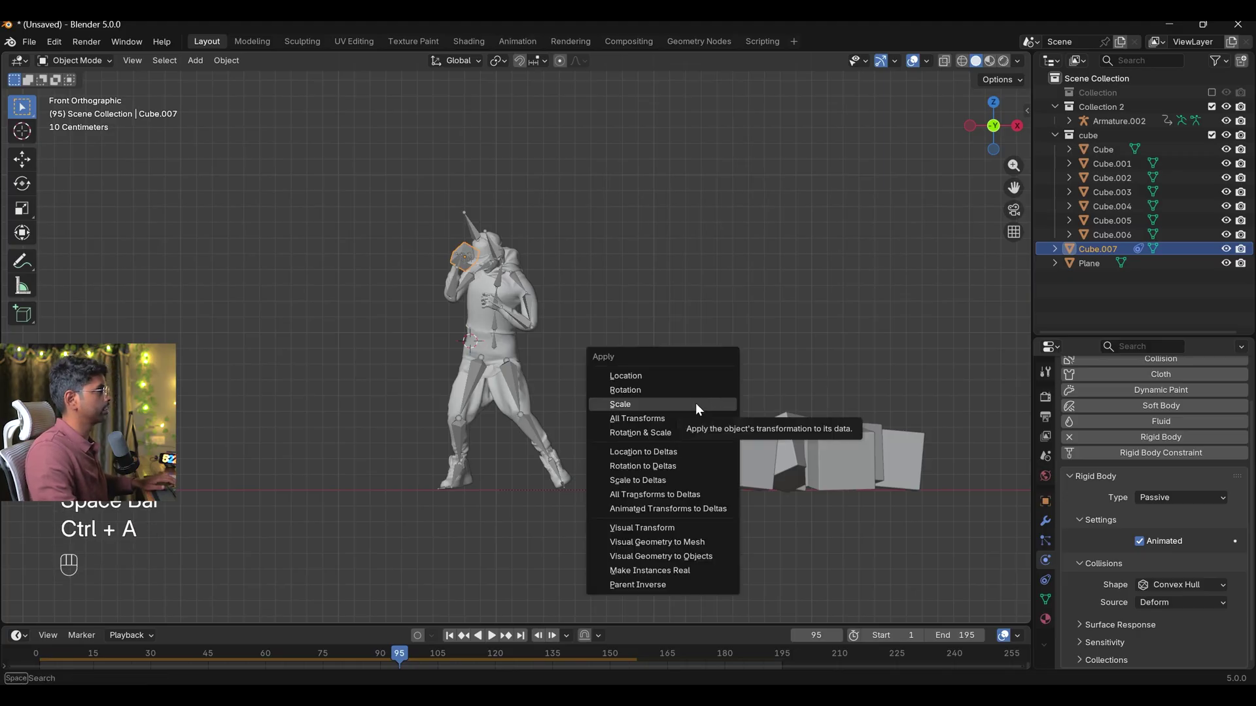
{"action": "left_click", "coordinate": [454, 643]}
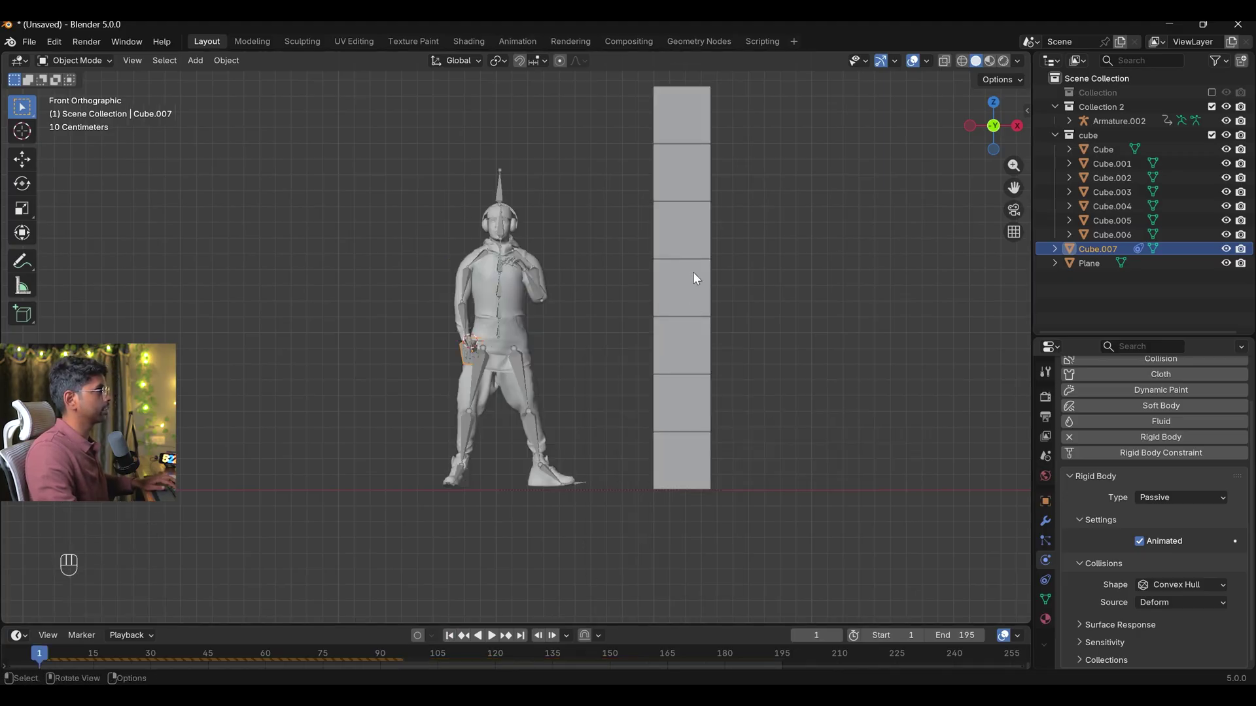
{"action": "left_click_drag", "start_coordinate": [646, 98], "coordinate": [728, 479]}
{"action": "key", "text": "ctrl+a"}
{"action": "key", "text": "space"}
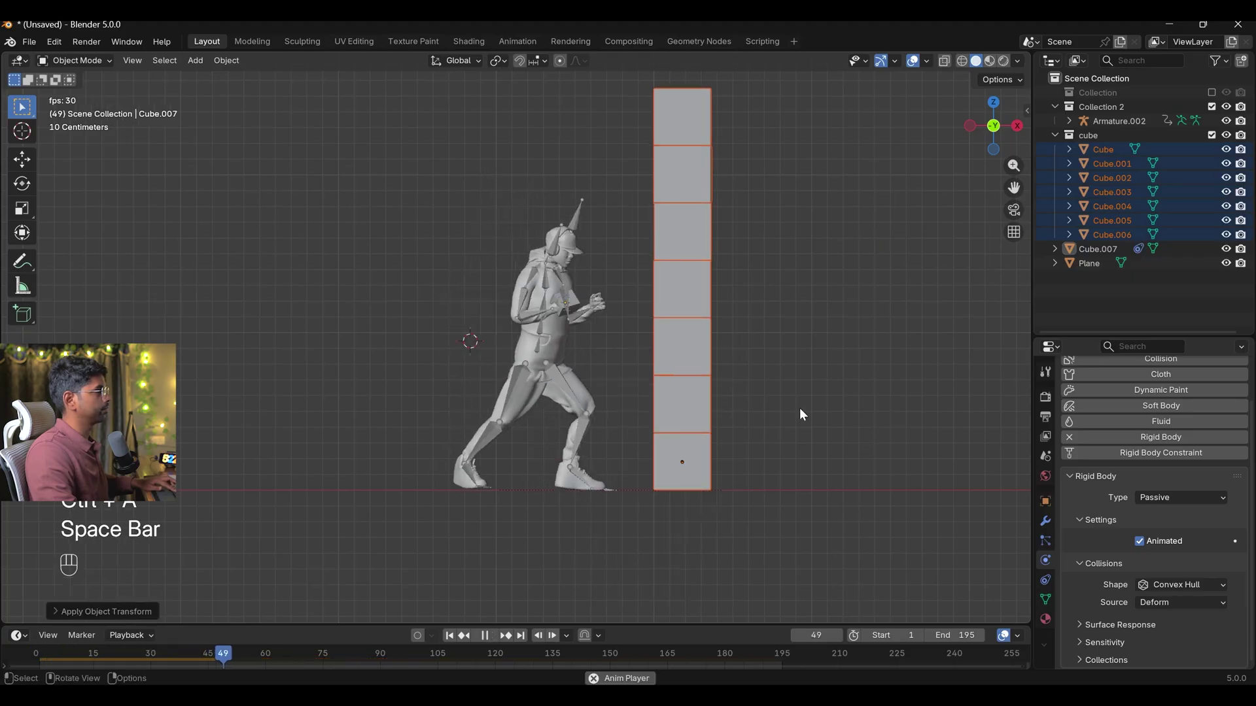
{"action": "key", "text": "space"}
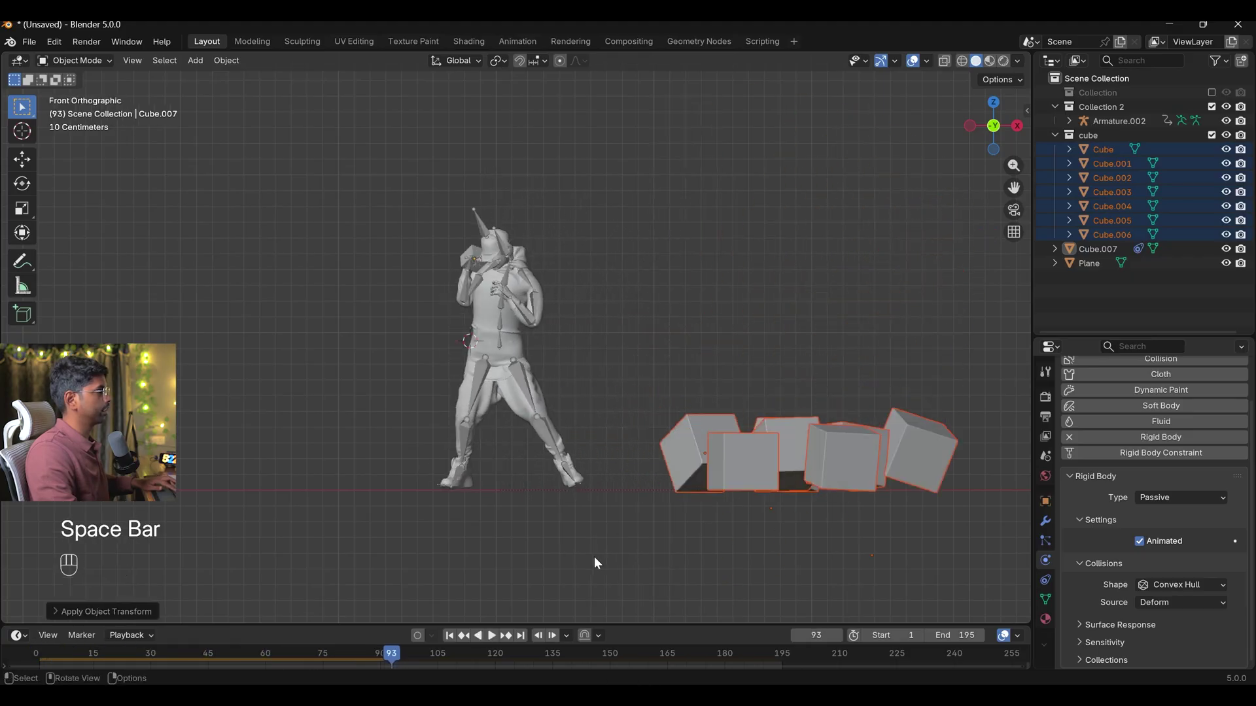
Set each cube's origin to its own geometry centre and replay the punch to frame 1
{"action": "left_click", "coordinate": [457, 642]}
{"action": "left_click_drag", "start_coordinate": [696, 319], "coordinate": [795, 408]}
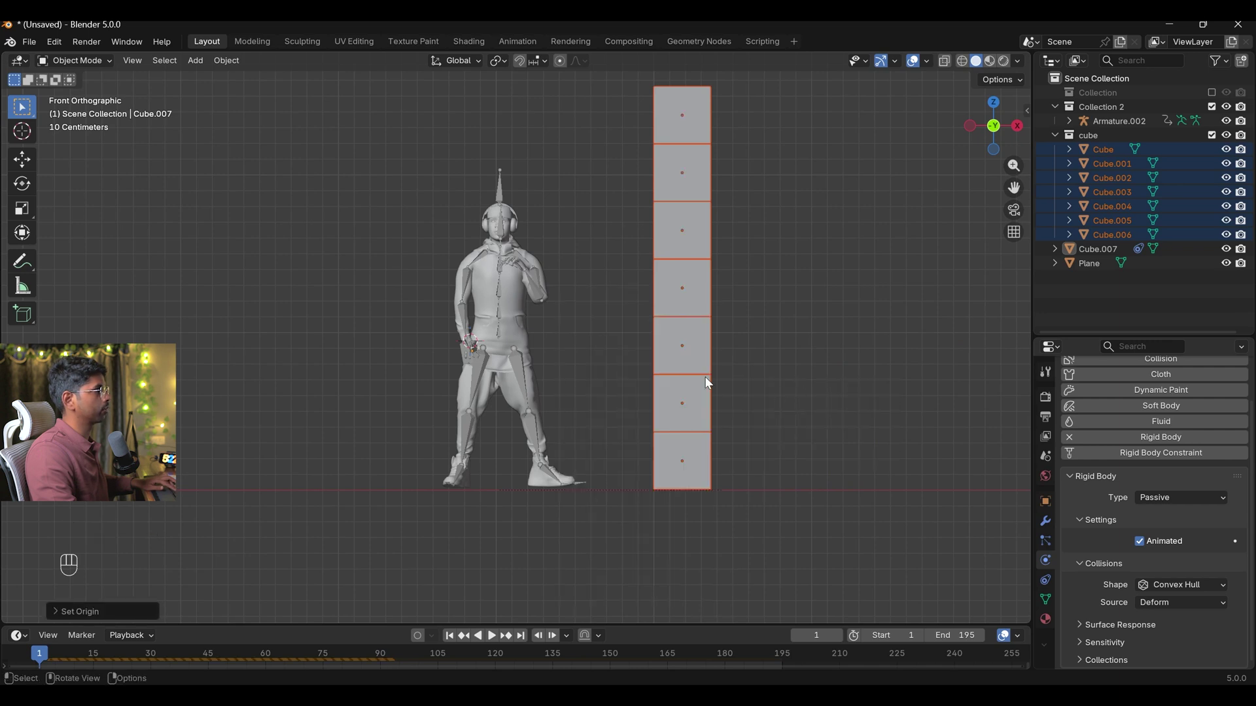
{"action": "key", "text": "space"}
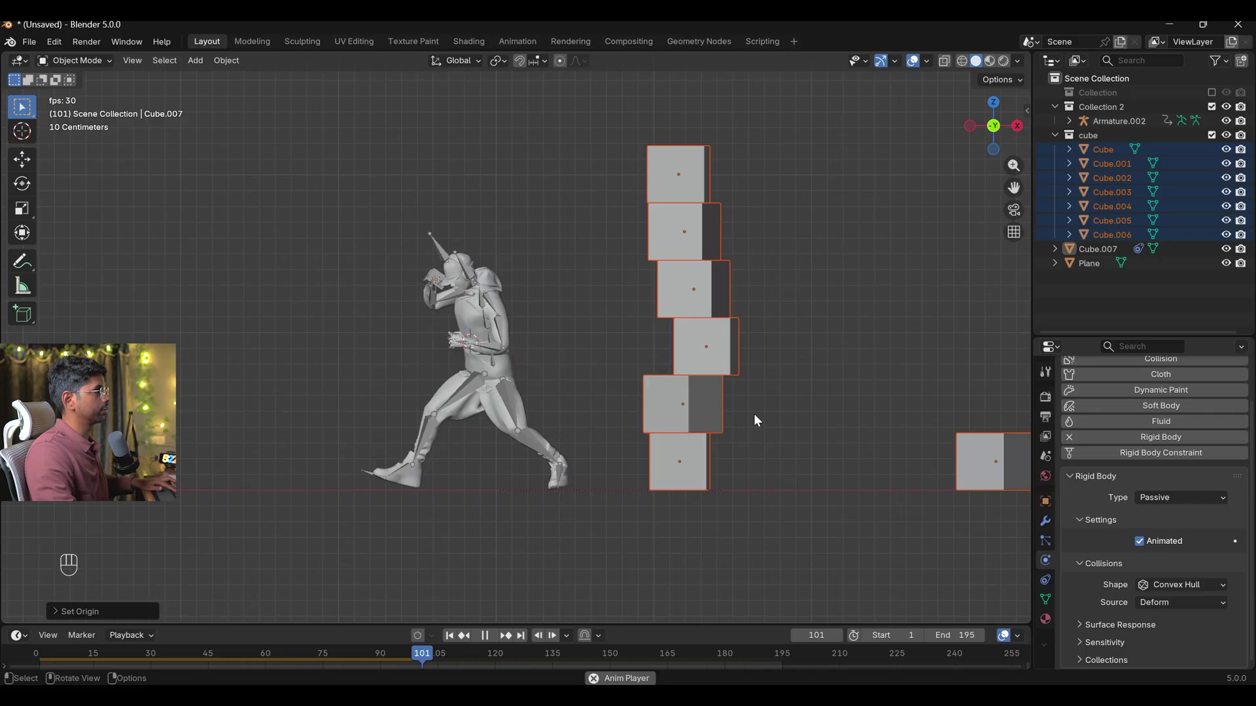
{"action": "key", "text": "space"}
Save the scene as tutorial.blend
{"action": "left_click", "coordinate": [451, 639]}
{"action": "key", "text": "ctrl+s"}
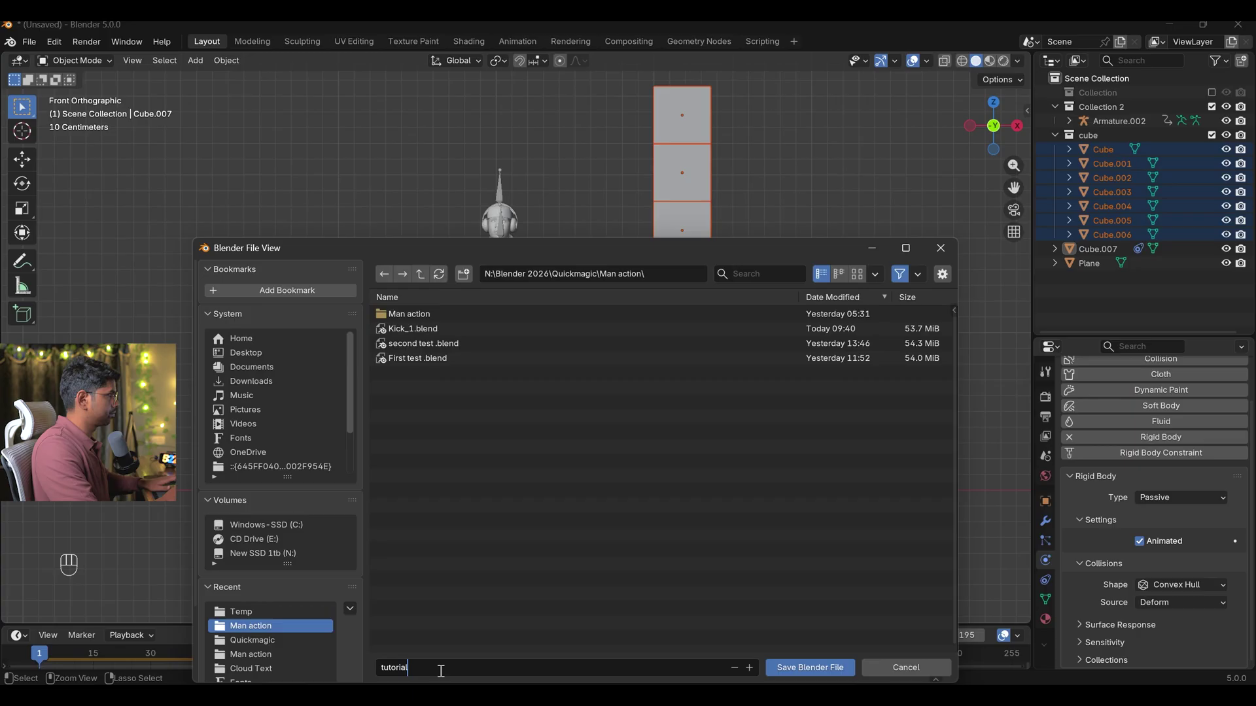
{"action": "key", "text": "shift+d"}
Duplicate the seven-cube stack and slide the copy along X to the character's left
{"action": "key", "text": "g"}
{"action": "key", "text": "x"}
{"action": "left_click", "coordinate": [500, 643]}
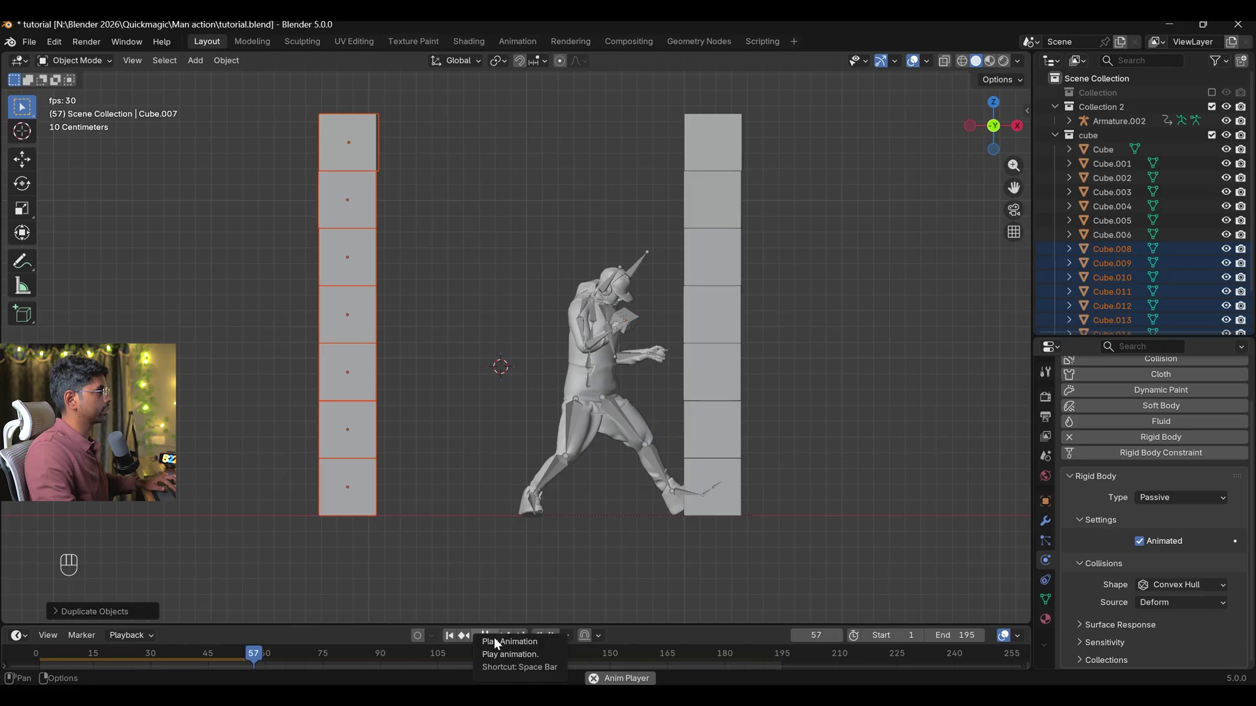
Move the copied stack along X closer to the character's left side and replay the punch
{"action": "left_click", "coordinate": [499, 644]}
{"action": "left_click", "coordinate": [471, 656]}
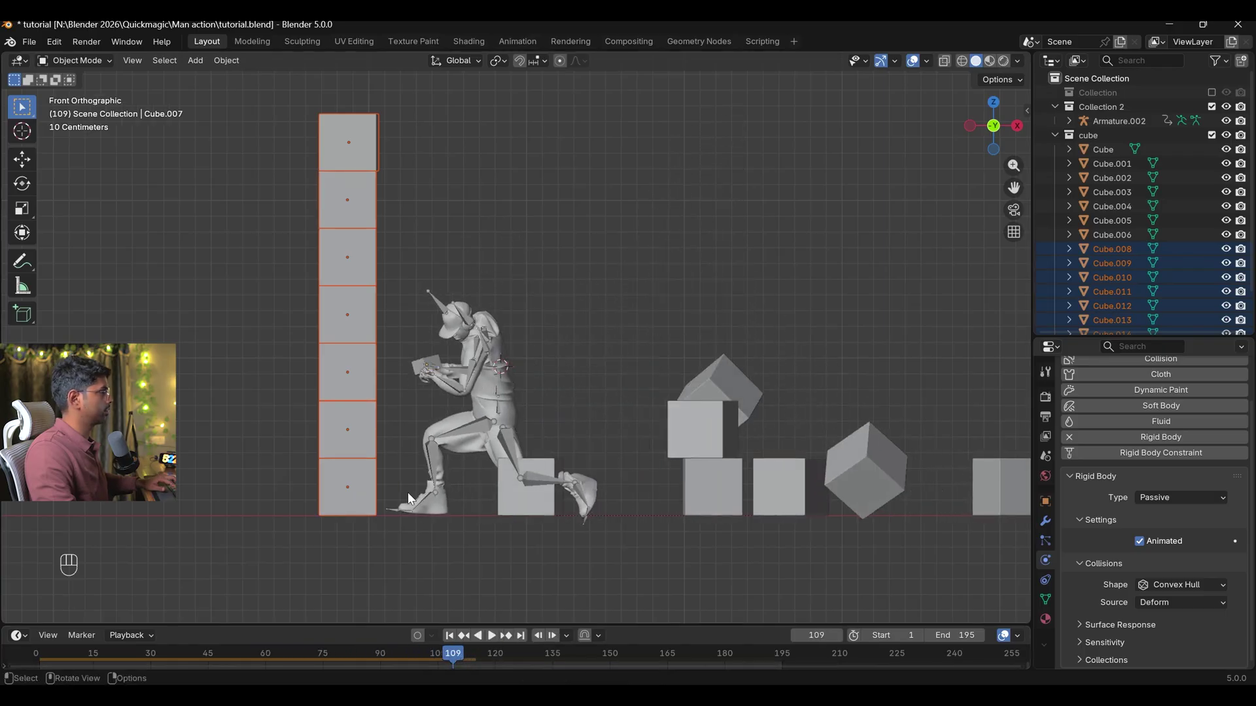
{"action": "key", "text": "g"}
{"action": "key", "text": "x"}
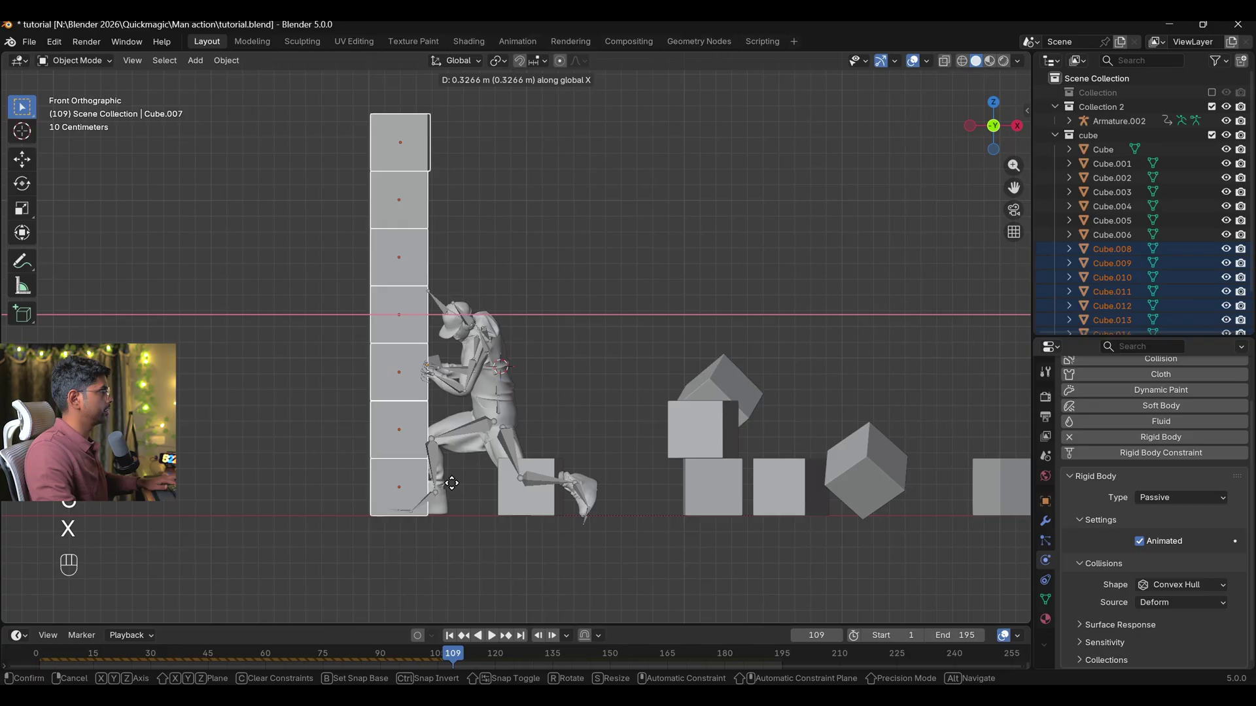
{"action": "left_click", "coordinate": [457, 642]}
{"action": "key", "text": "space"}
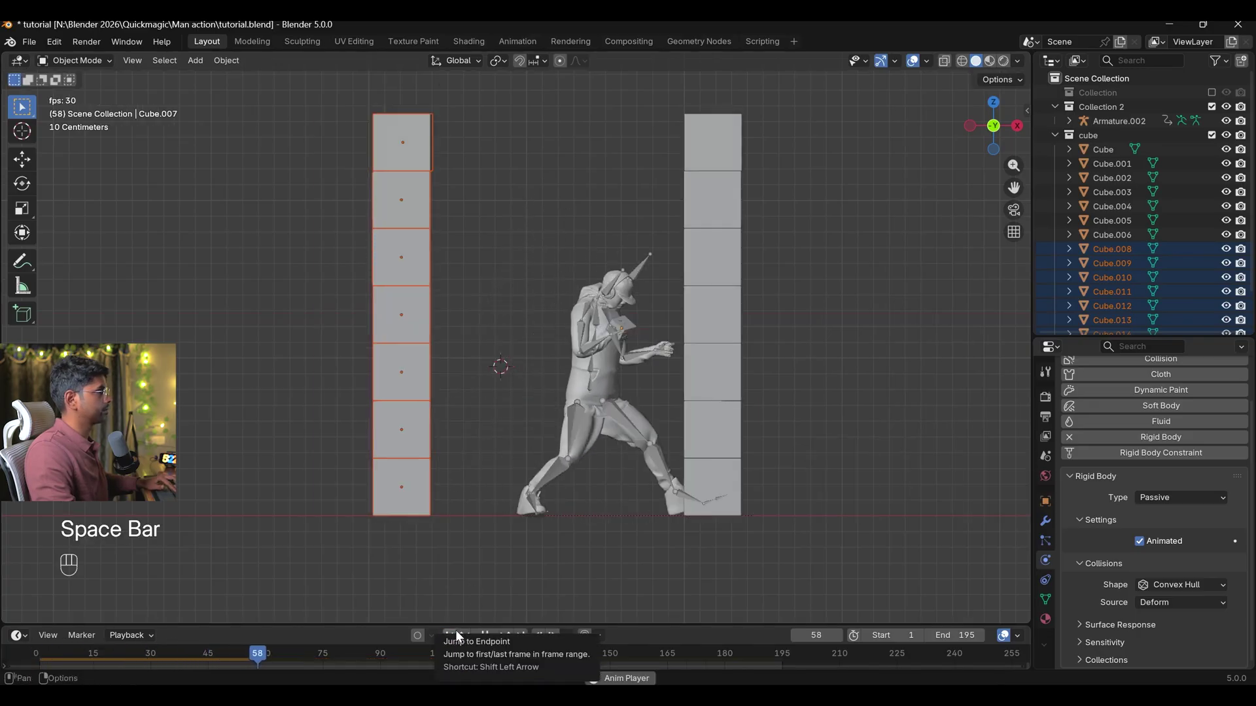